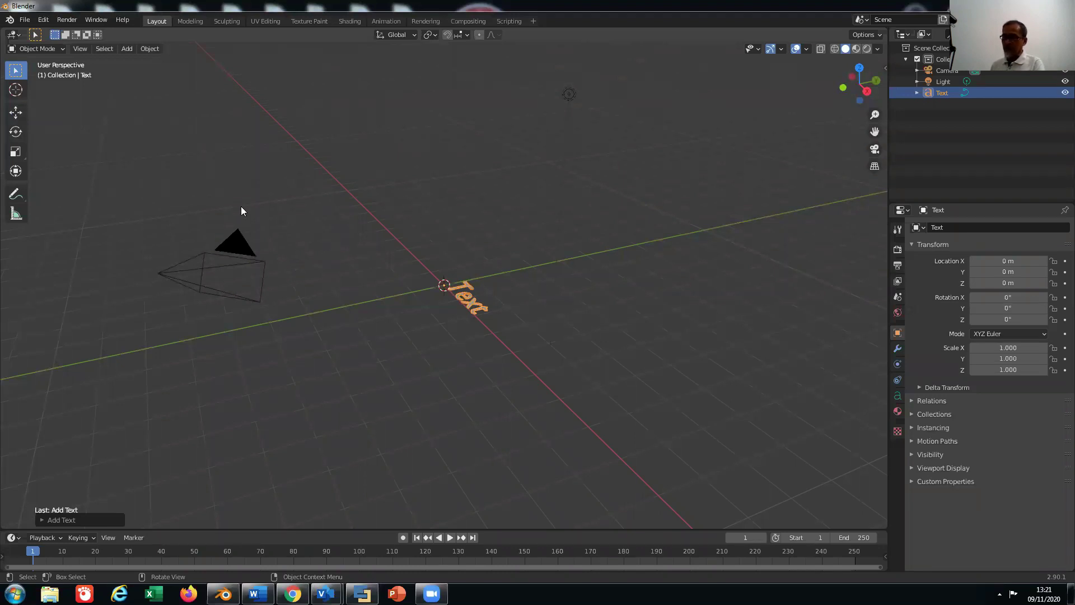
Rotate the selected text object 90° about the X axis so it stands upright.
key("r")
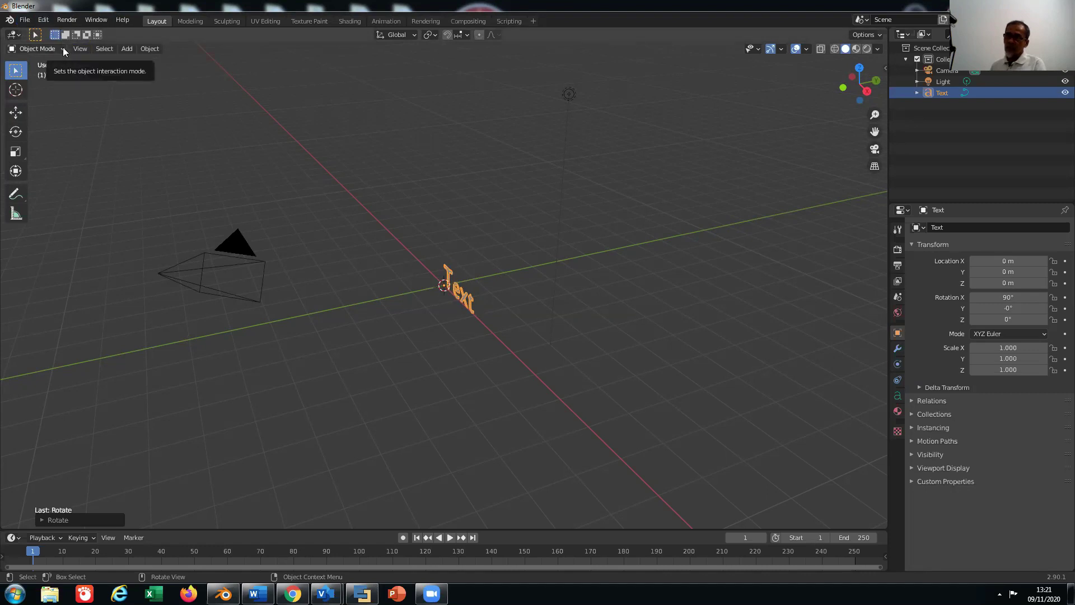
Enter Edit Mode, delete the word 'Text' and key in the new word, mistyping it as 'Blwnder'.
left_click(66, 52)
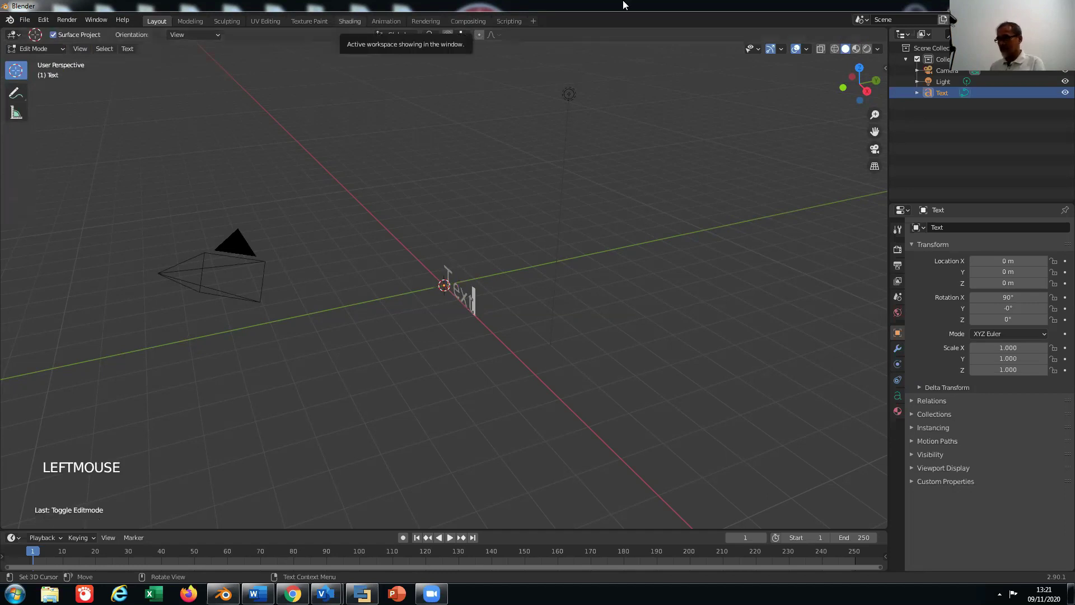
scroll("up", 3)
scroll("up", 3)
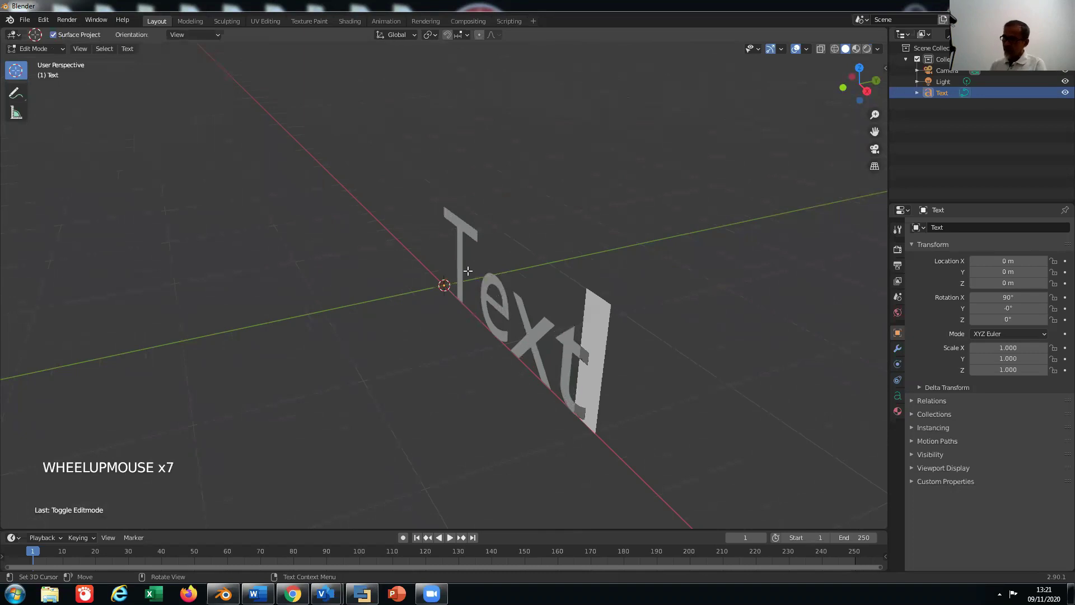
key("BackSpace")
key("BackSpace")
key("BackSpace")
key("BackSpace")
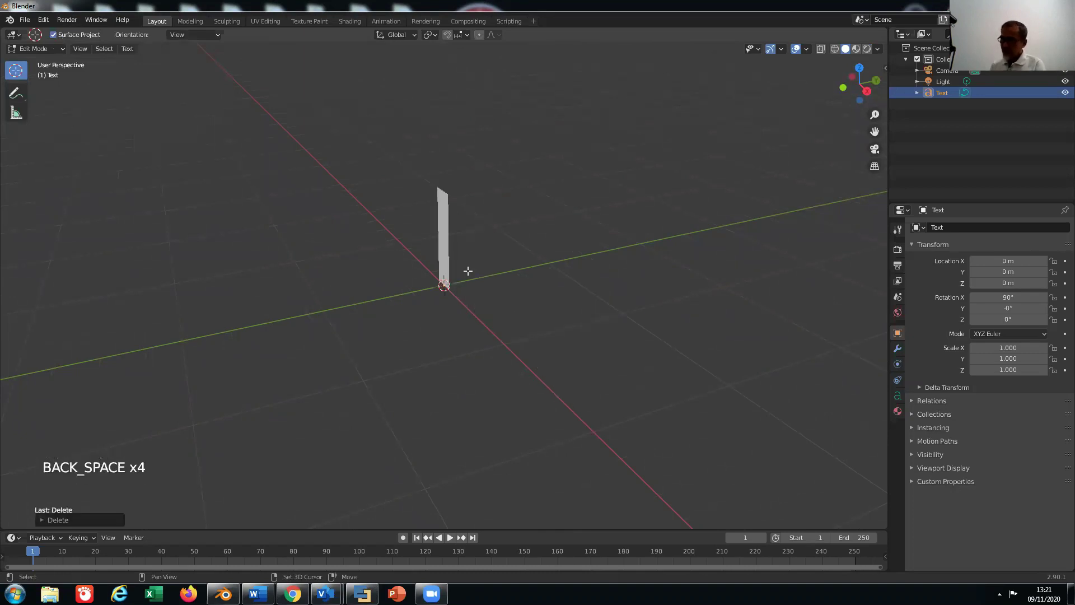
key("shift+b")
key("l")
key("w")
key("n")
key("d")
key("e")
key("r")
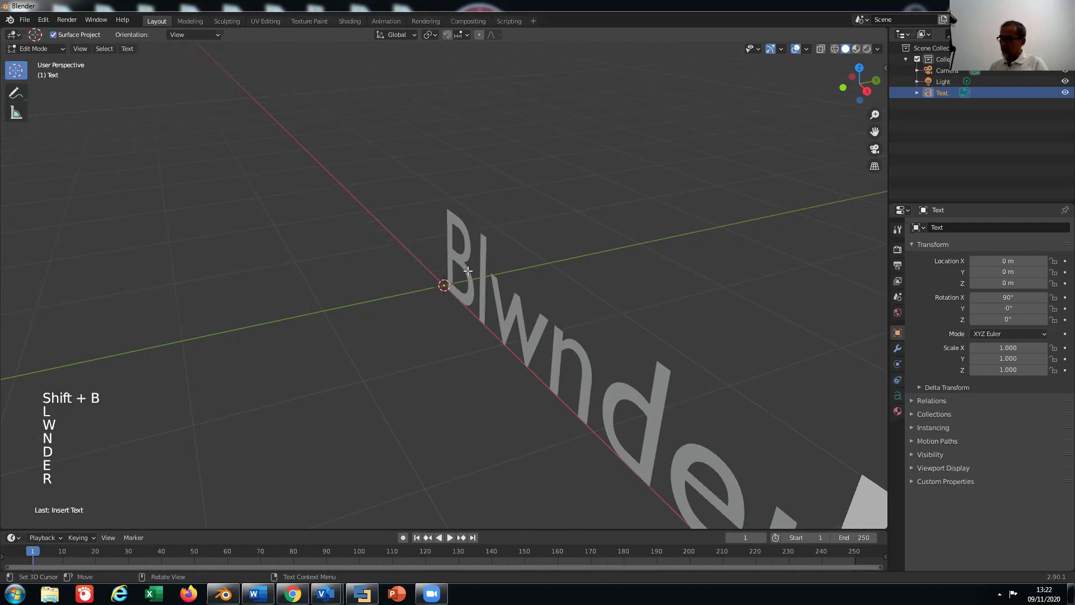
Correct the typo by deleting back and retyping 'ender' so the text reads 'Blender'.
key("BackSpace")
key("BackSpace")
key("BackSpace")
key("BackSpace")
key("BackSpace")
key("e")
key("n")
key("d")
key("e")
key("r")
scroll("down", 3)
scroll("down", 3)
scroll("up", 3)
scroll("up", 3)
scroll("down", 3)
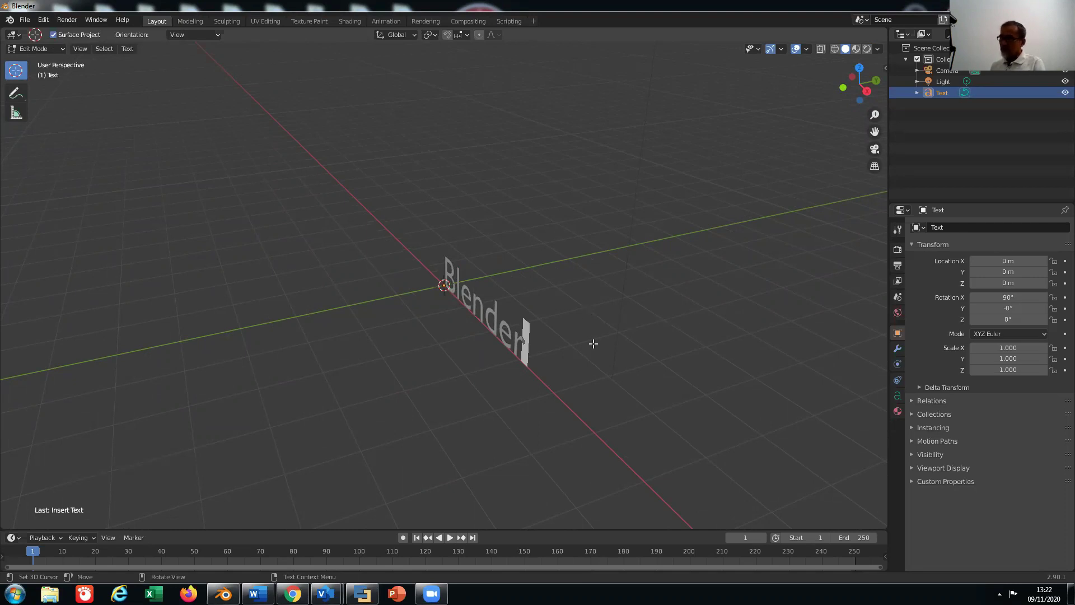
Return the 'Blender' text to Object Mode and frame it in the viewport.
left_click(62, 50)
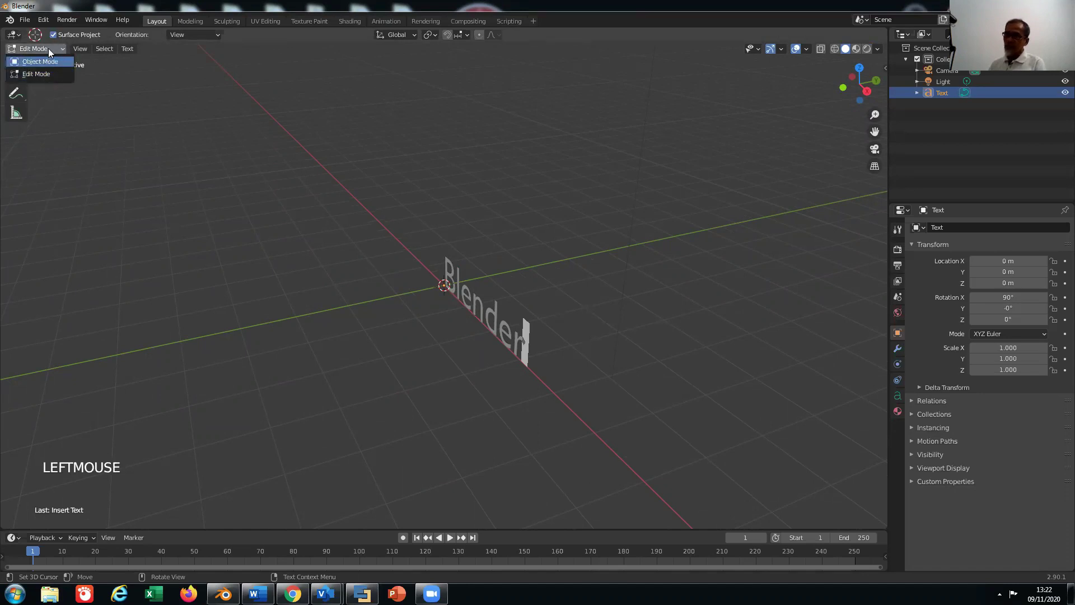
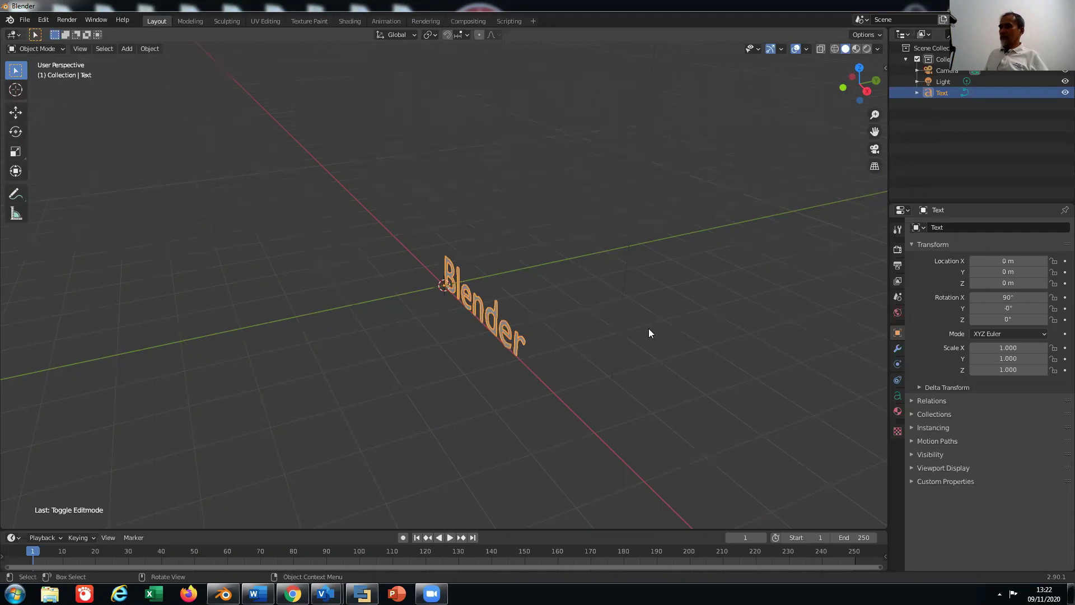
scroll("up", 3)
scroll("down", 3)
scroll("down", 3)
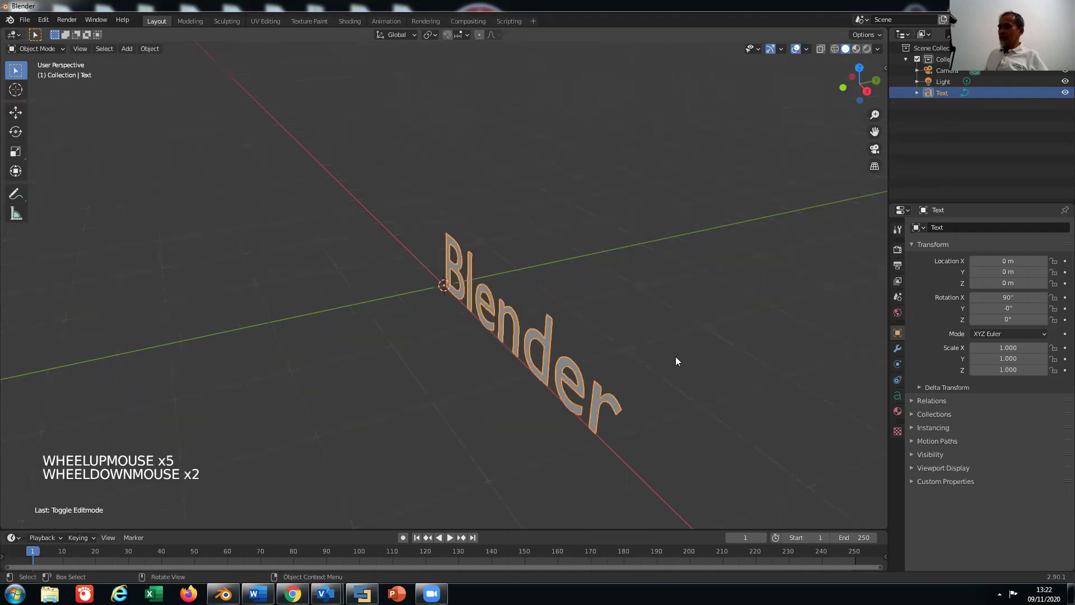
middle_click(680, 361)
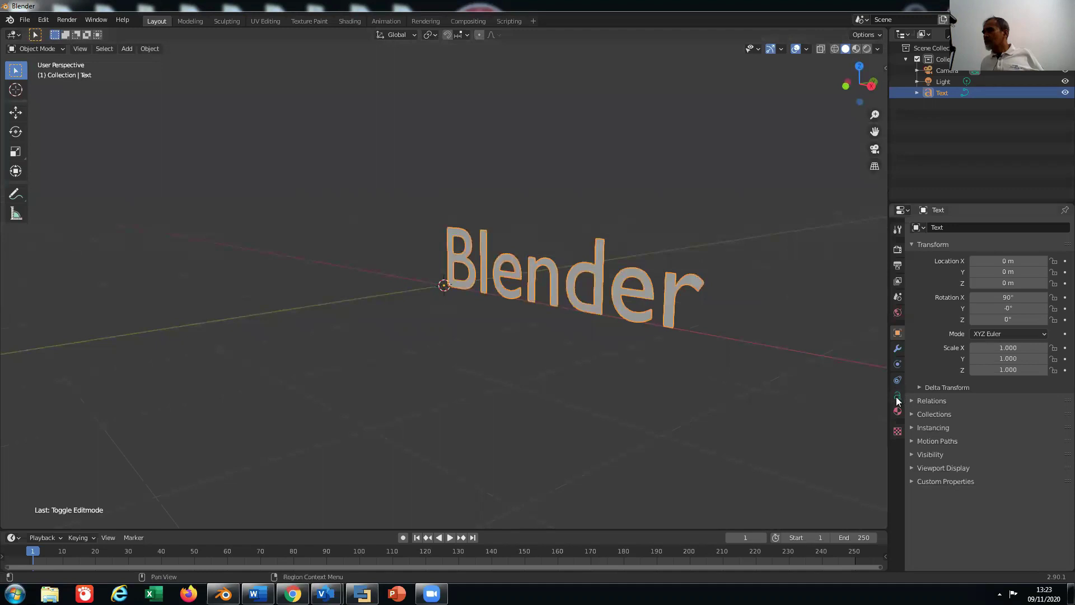
Show the text object's Object Data properties in the Properties editor.
left_click(901, 401)
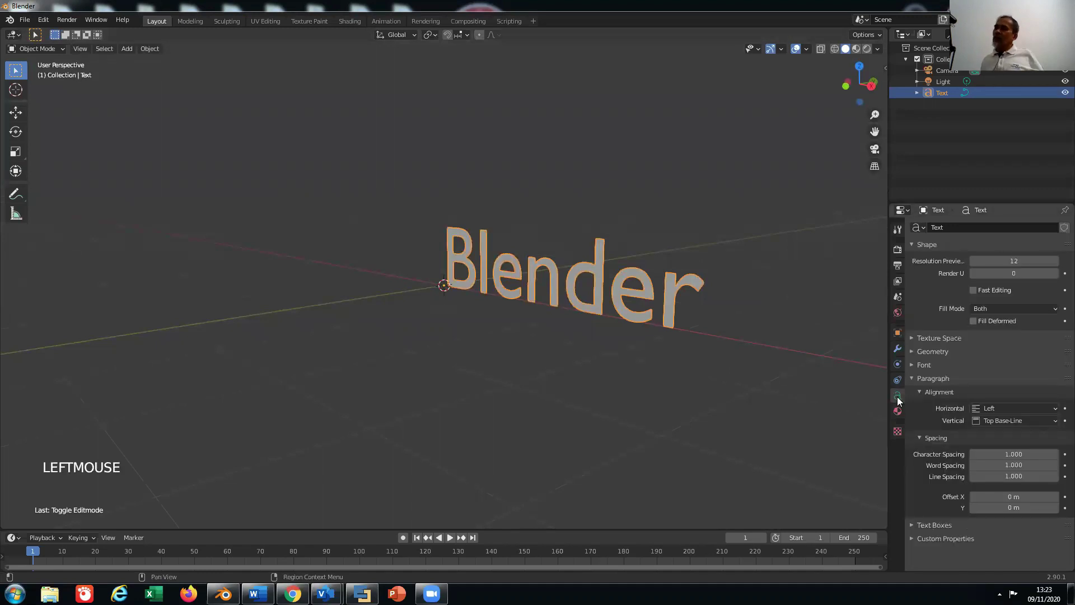
left_click(901, 400)
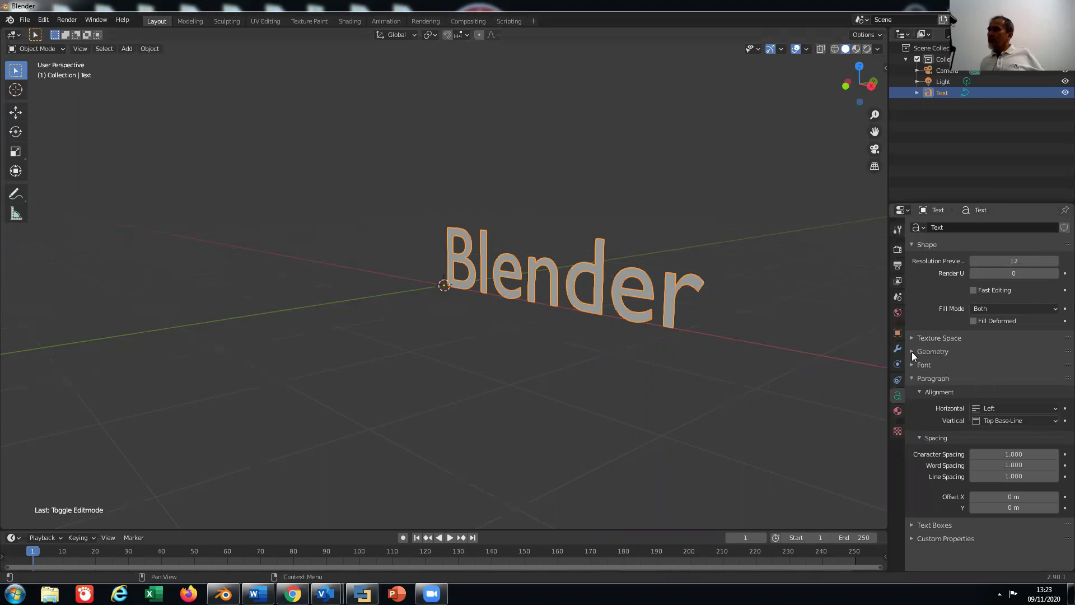
Expand the Geometry panel and give the lettering an Extrude of 0.05 m.
left_click(916, 355)
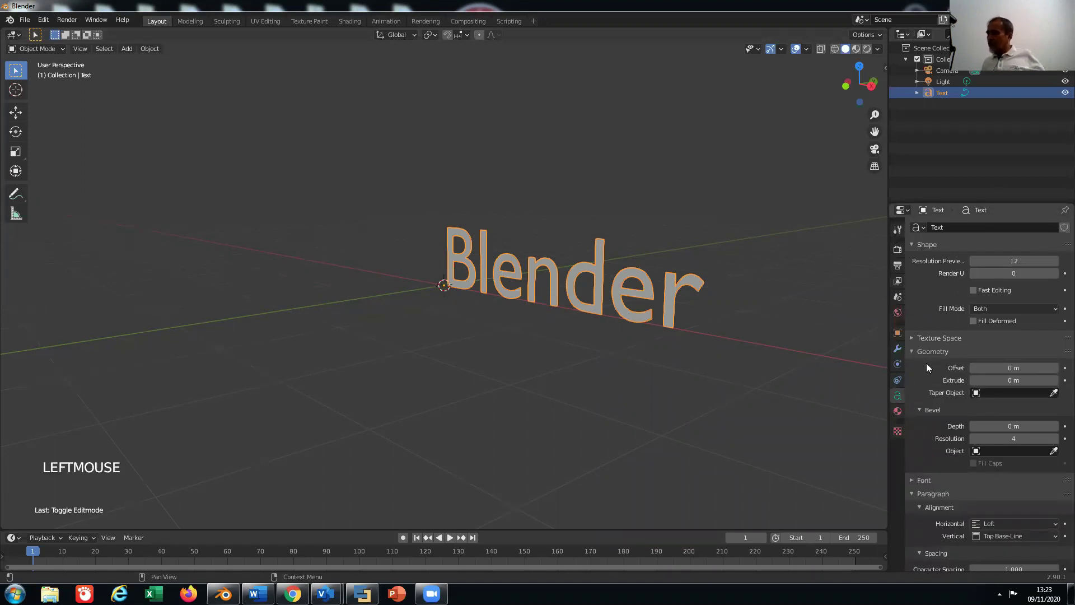
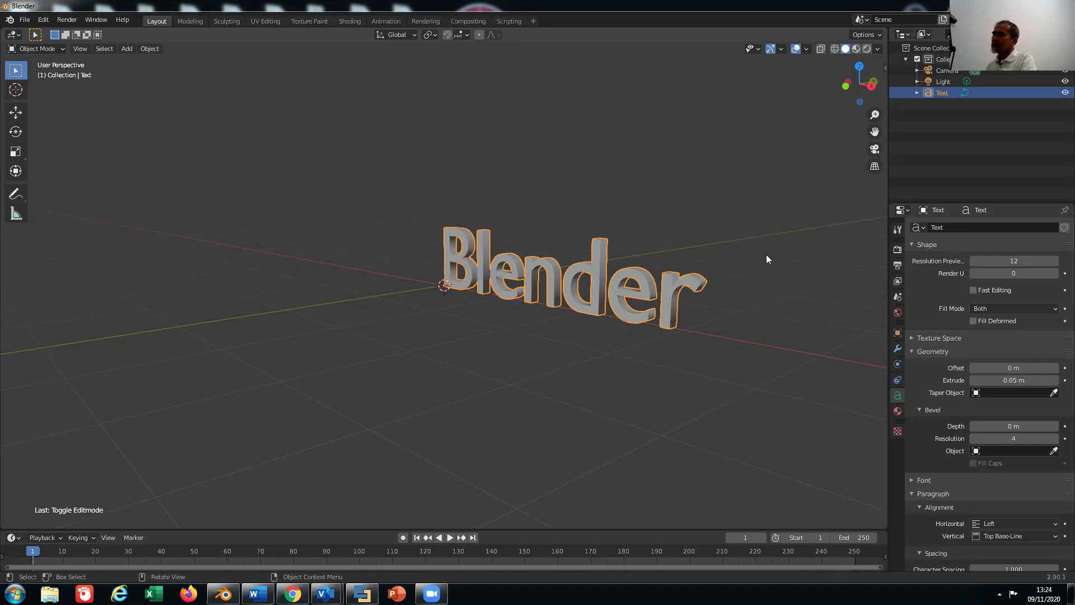
scroll("up", 3)
scroll("down", 3)
scroll("down", 3)
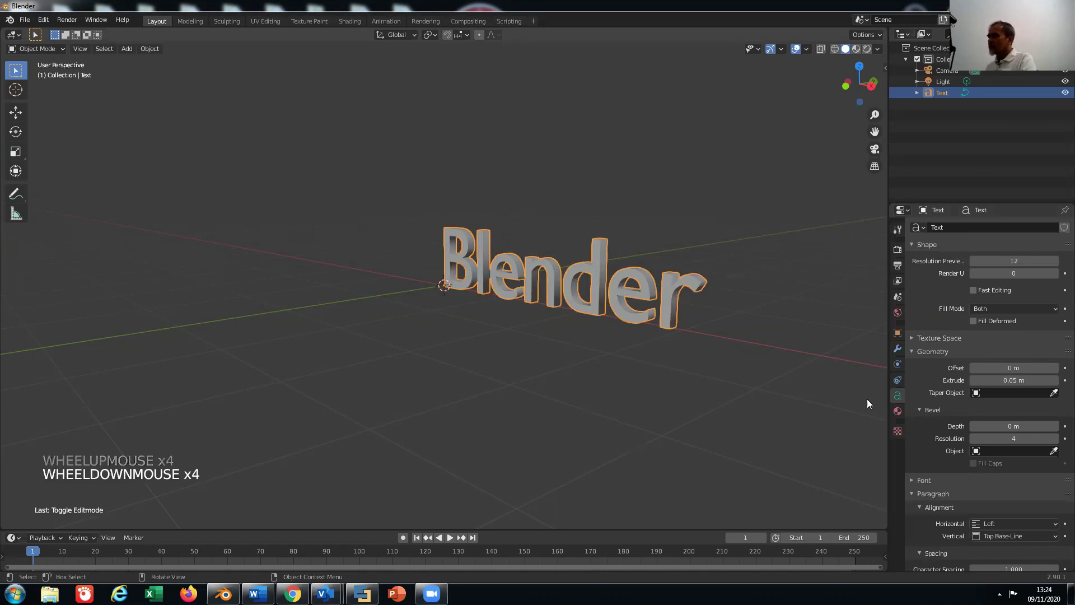
left_click(1059, 525)
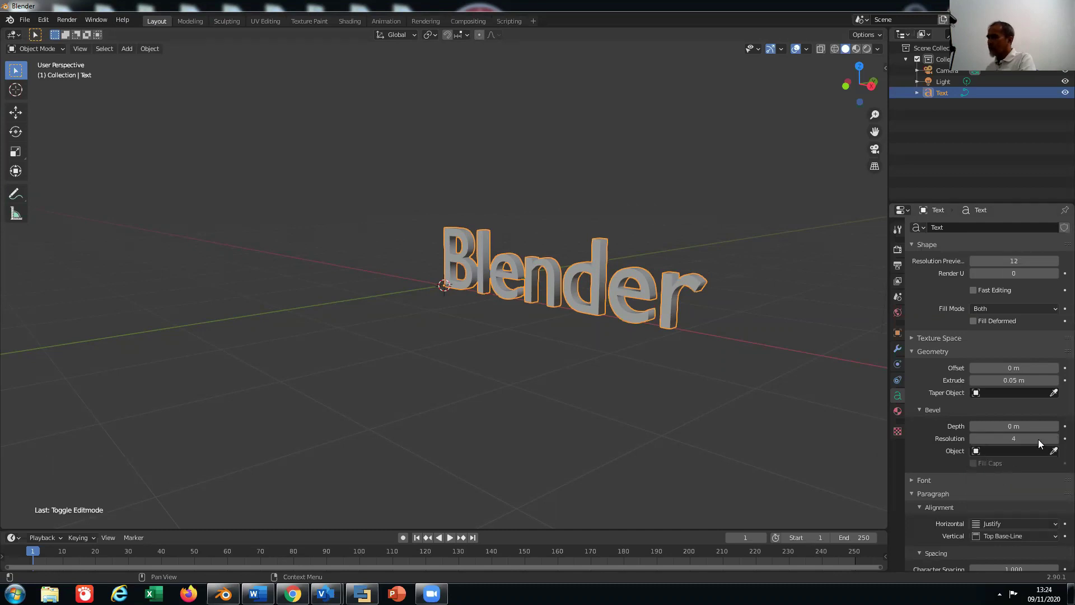
left_click(1037, 521)
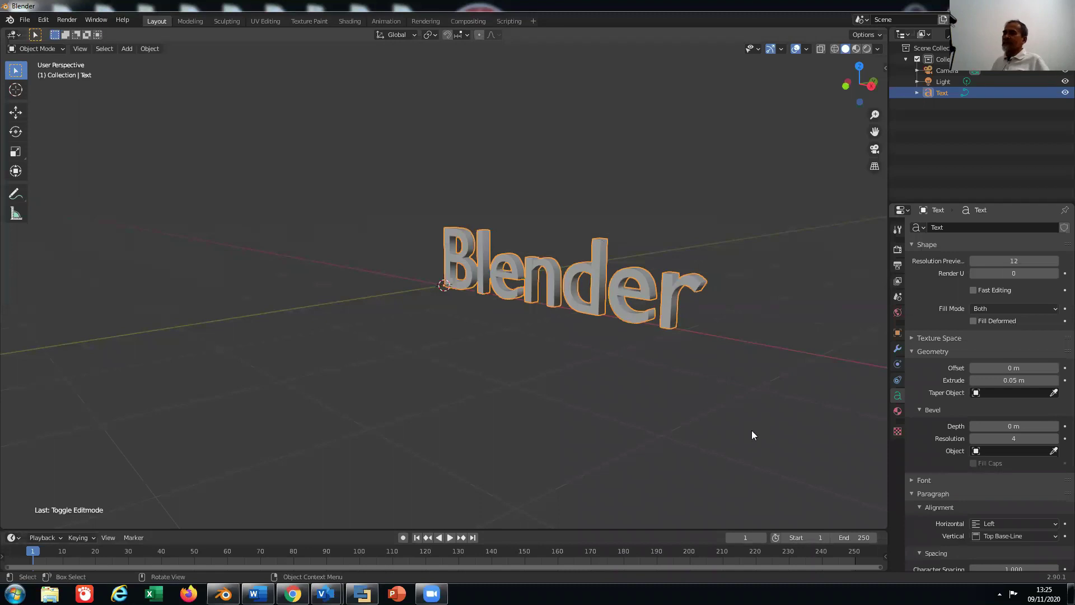
Orbit and zoom around the extruded lettering to inspect it from the front and above.
scroll("up", 3)
scroll("down", 3)
scroll("up", 3)
scroll("down", 3)
scroll("up", 3)
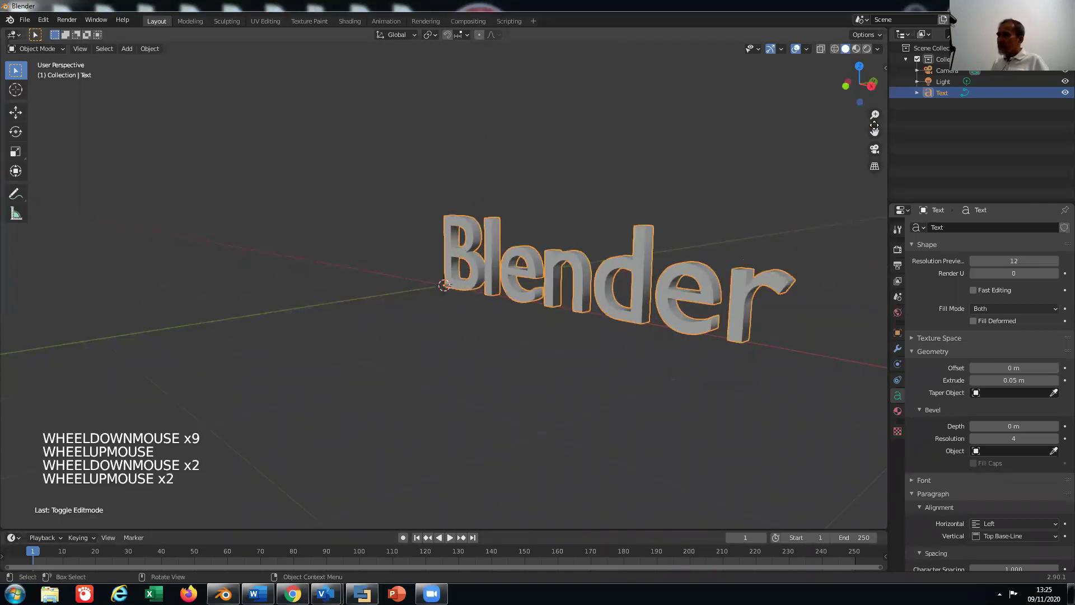
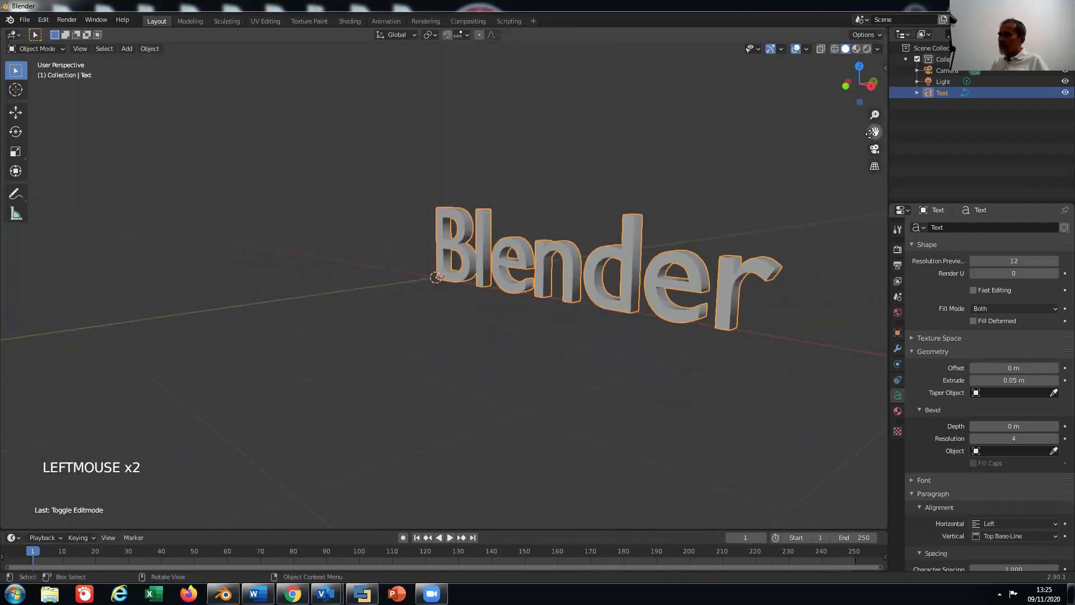
middle_click(249, 308)
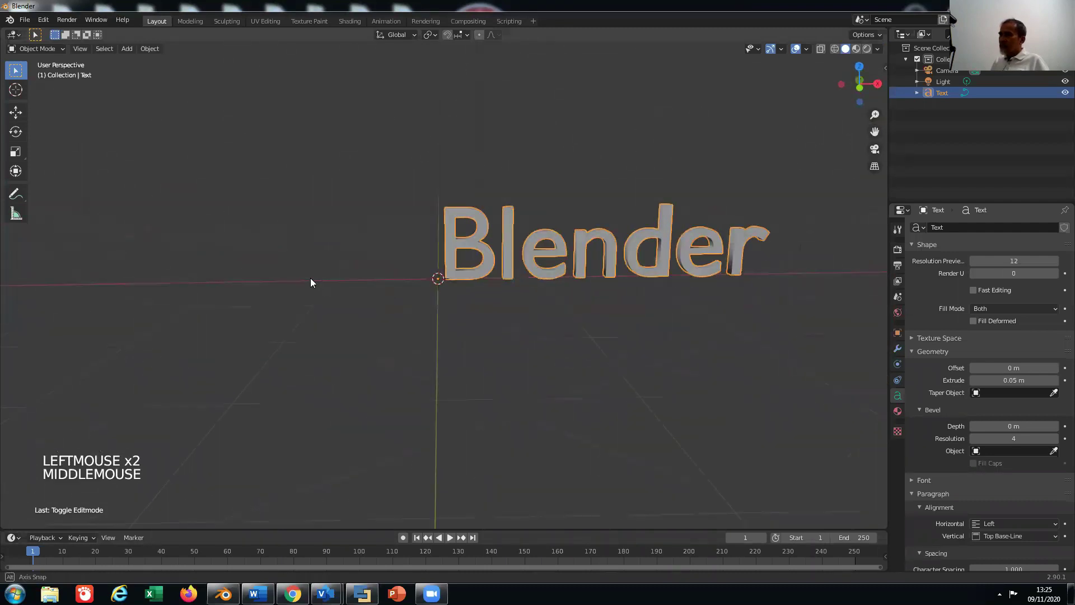
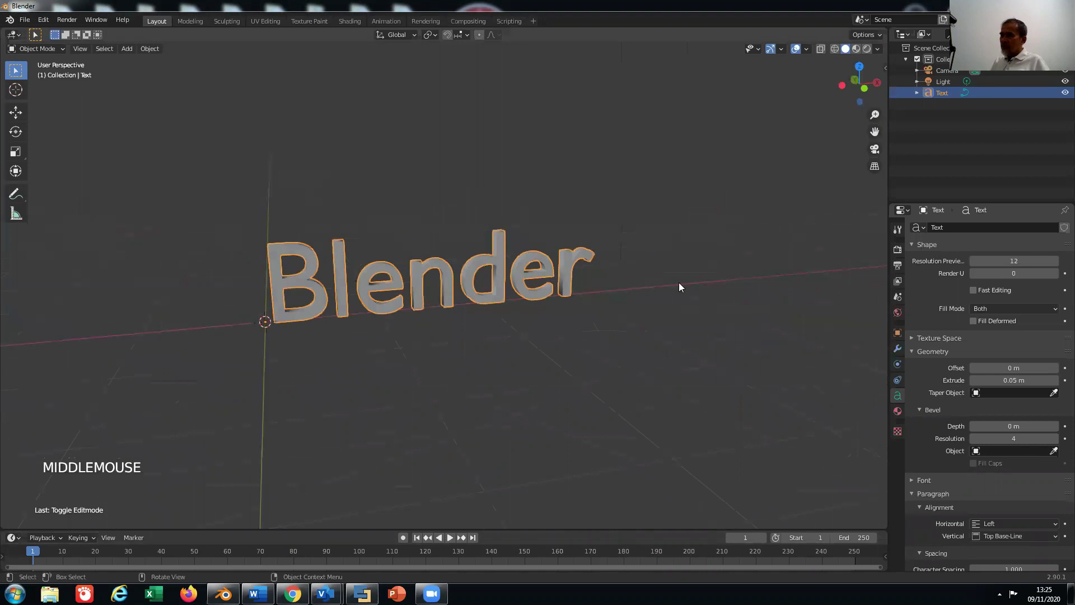
middle_click(678, 293)
middle_click(479, 200)
middle_click(681, 279)
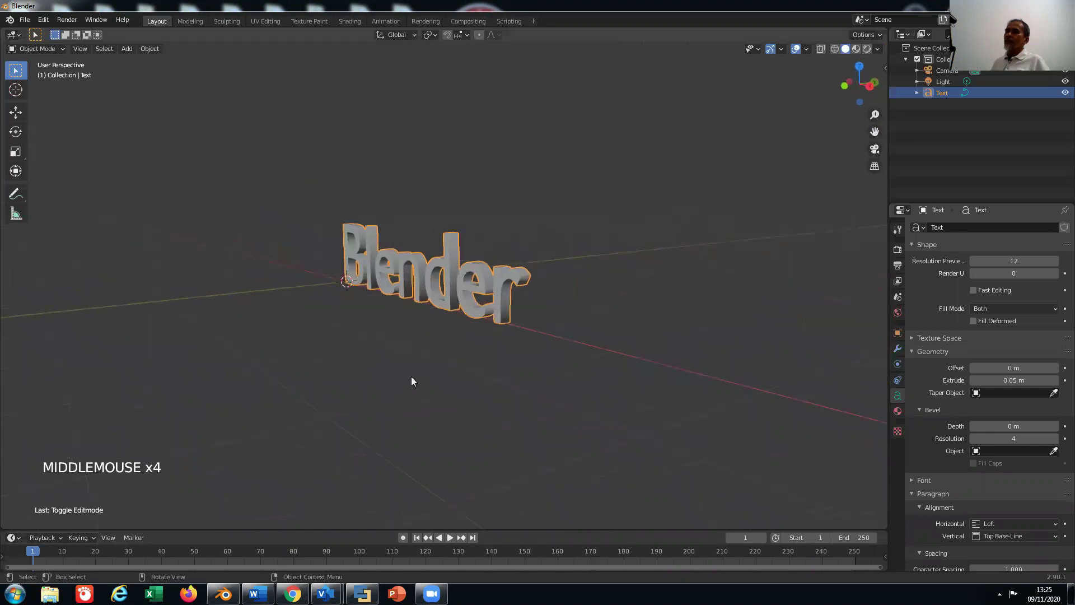
scroll("up", 3)
scroll("down", 3)
middle_click(375, 380)
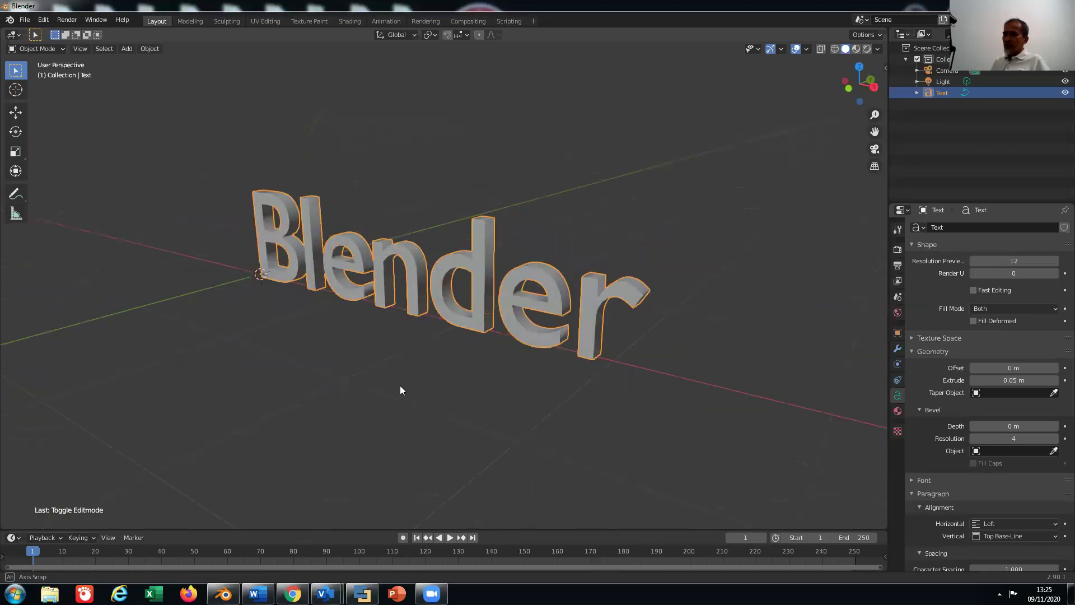
scroll("up", 3)
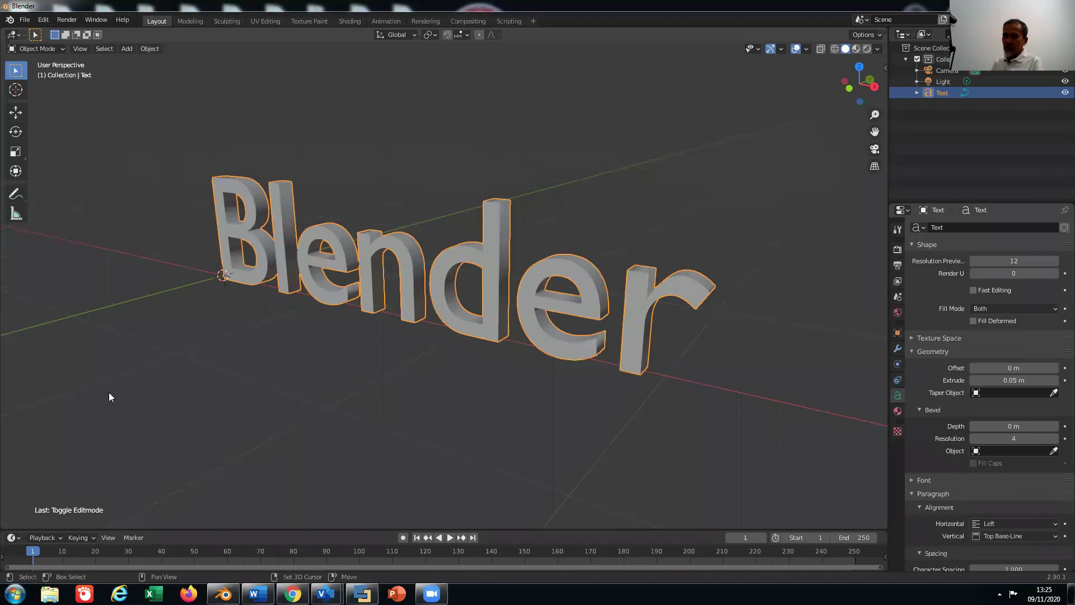
Duplicate the Blender text twice, creating Text.001 and Text.002.
key("shift+d")
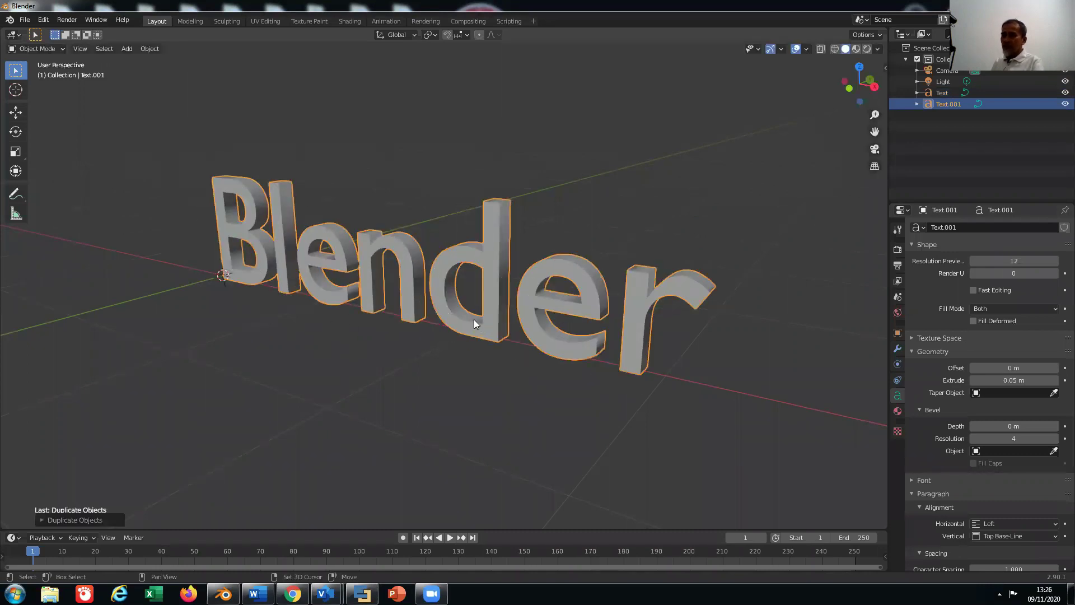
key("shift+d")
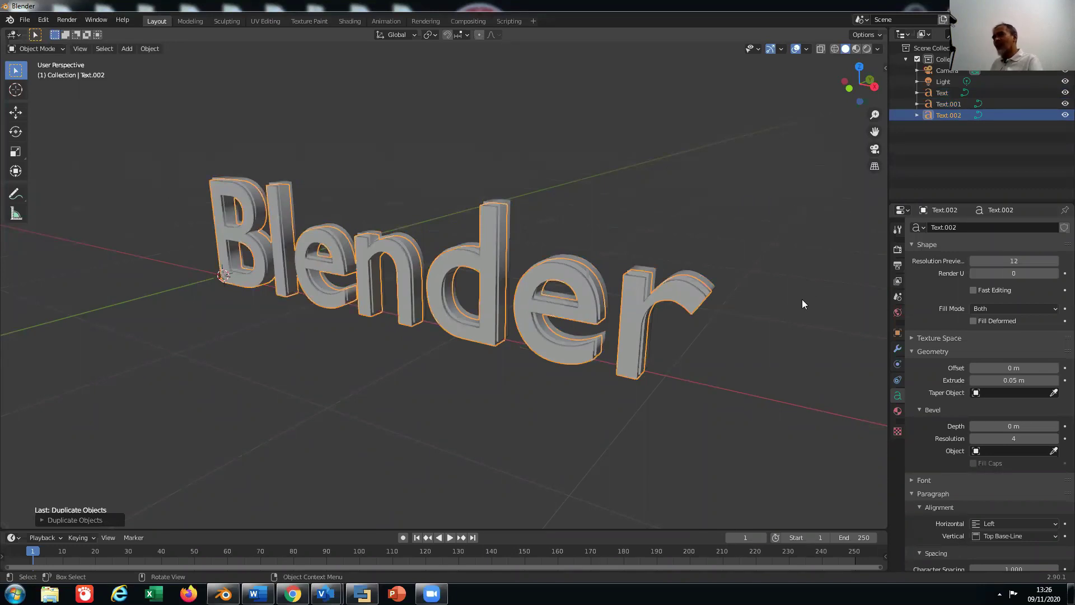
middle_click(806, 310)
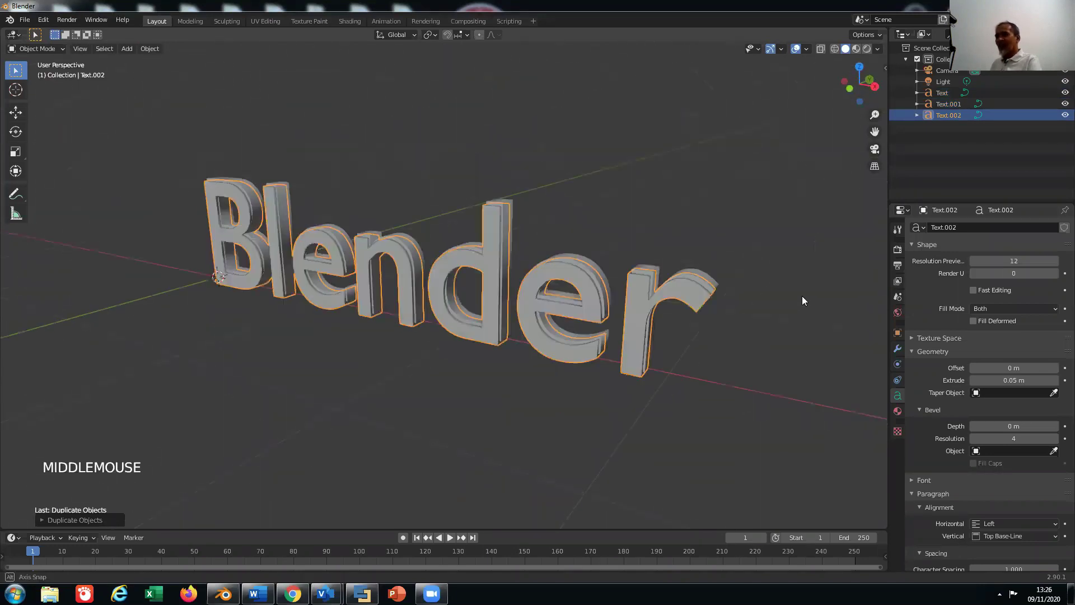
middle_click(338, 357)
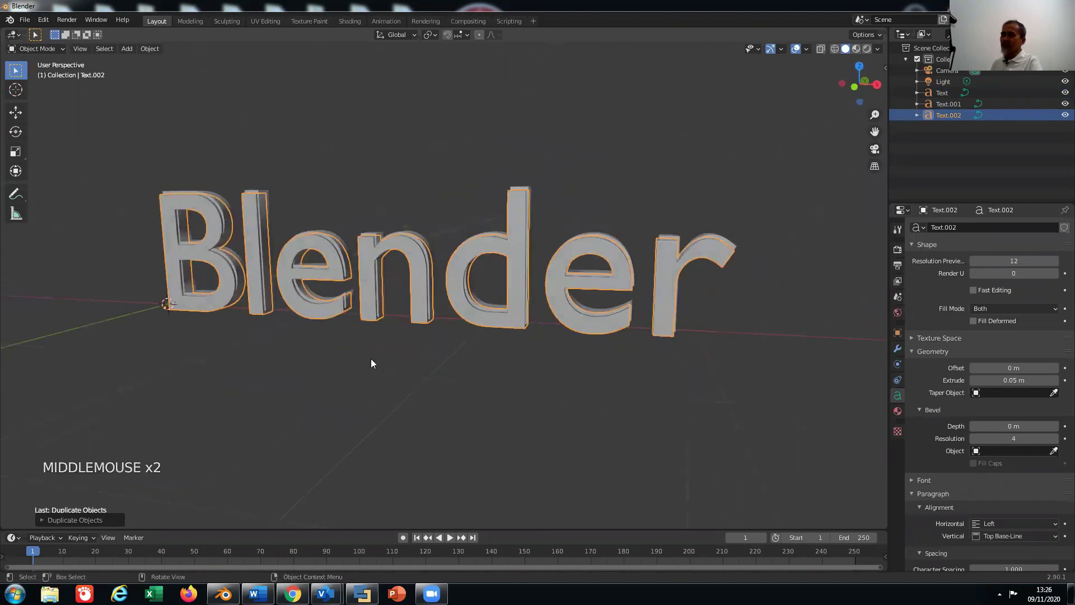
middle_click(401, 364)
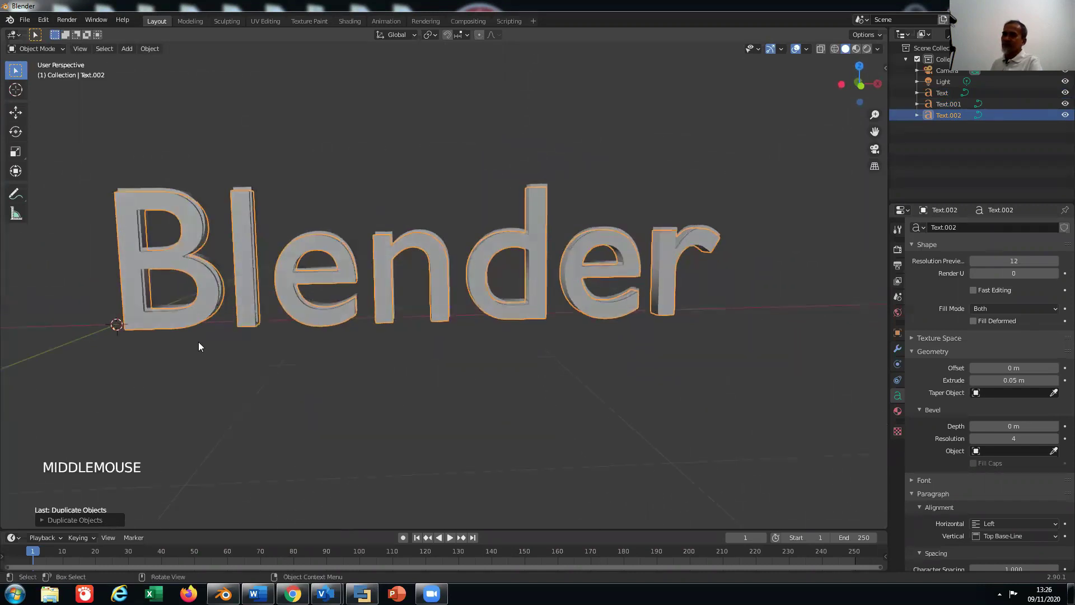
Deselect the text and orbit to view the lettering from behind.
left_click(203, 348)
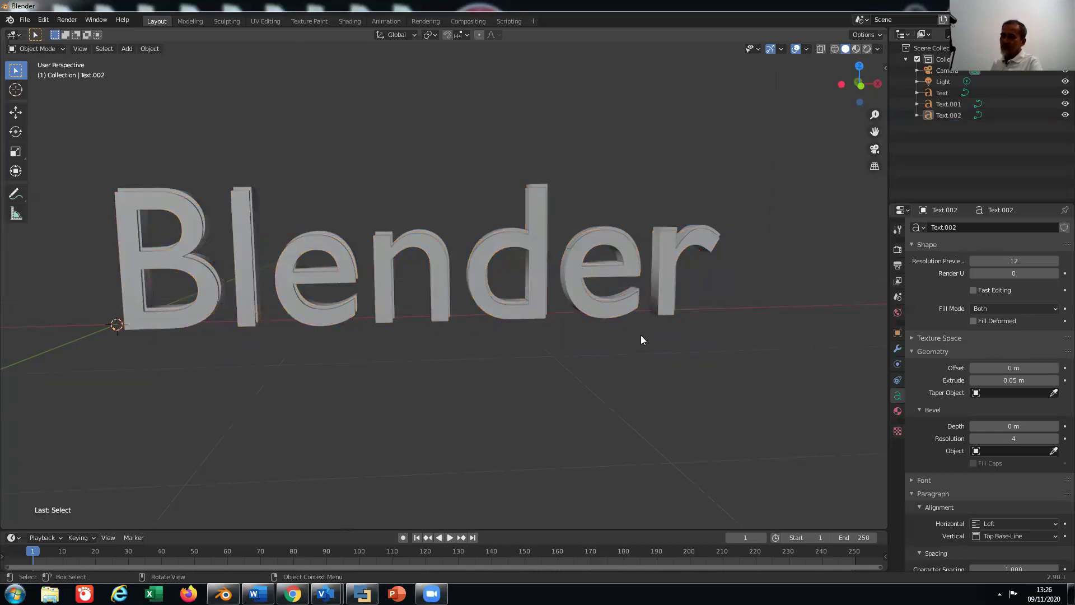
middle_click(645, 339)
scroll("down", 3)
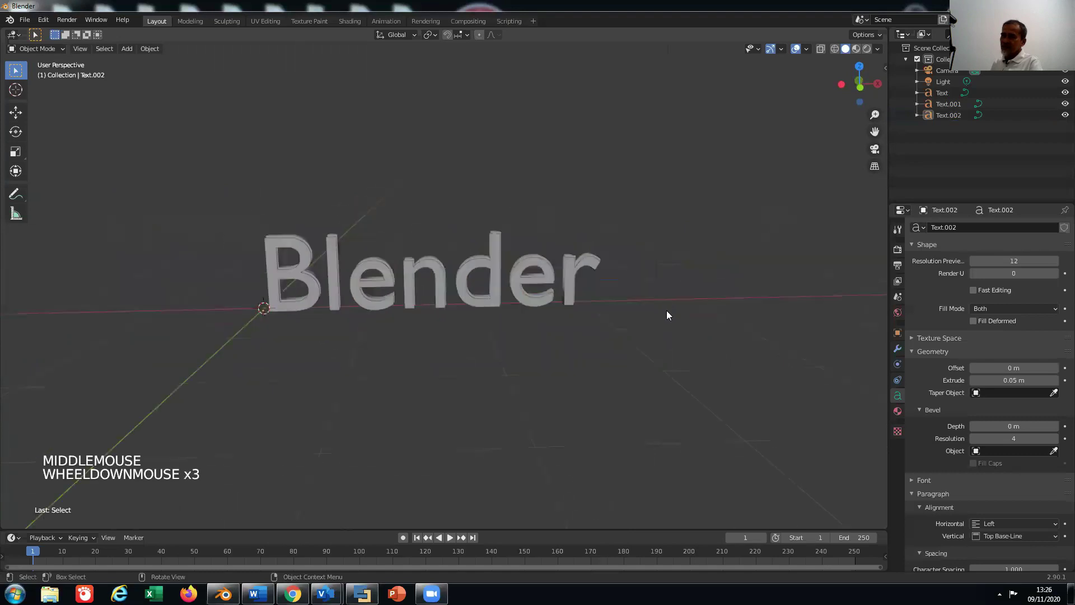
middle_click(642, 357)
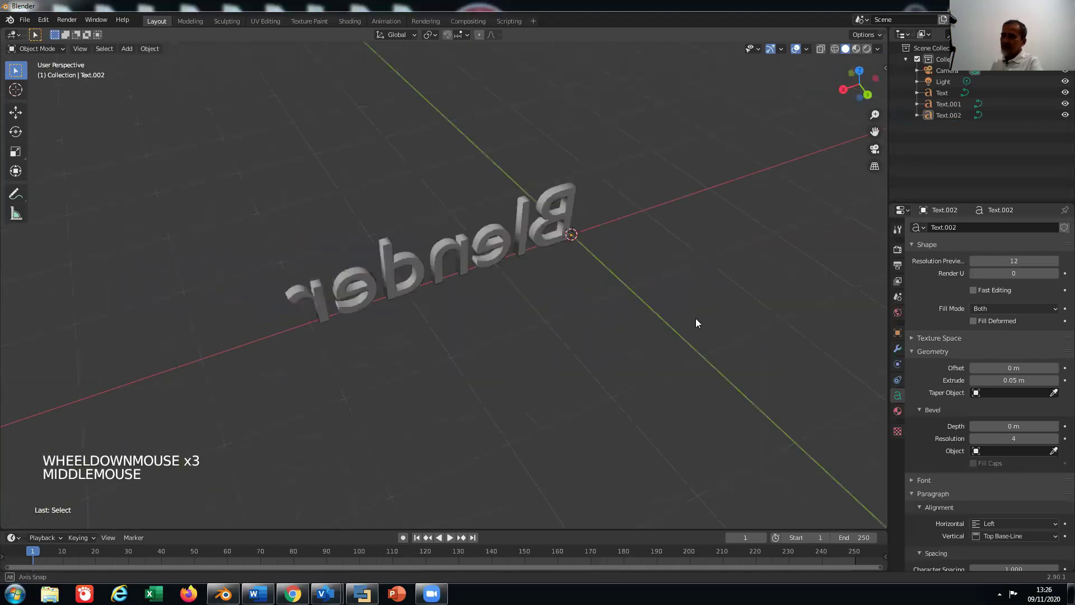
scroll("up", 3)
scroll("down", 3)
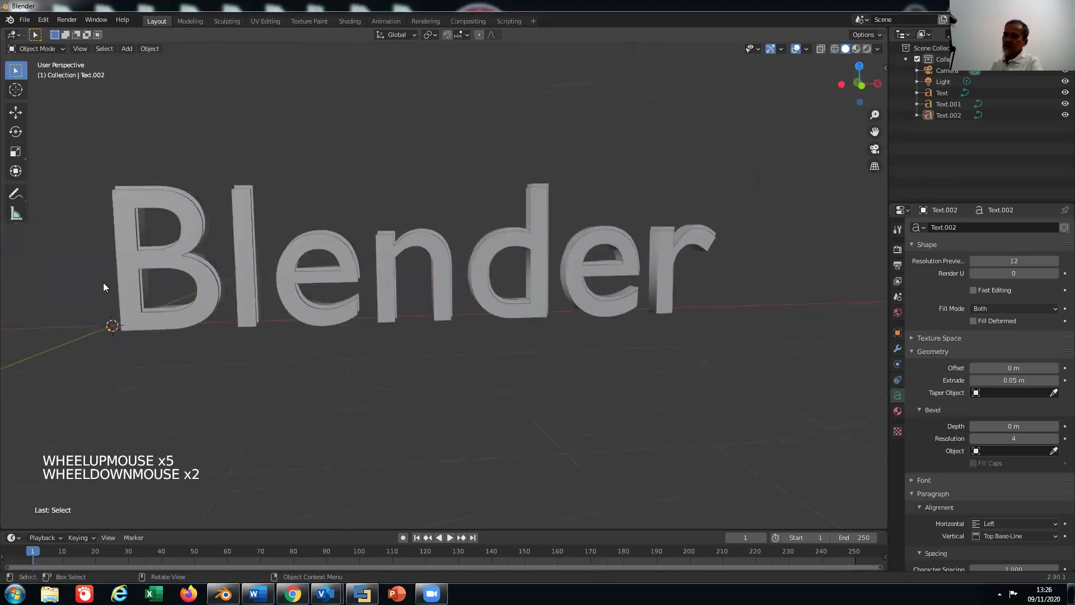
middle_click(160, 293)
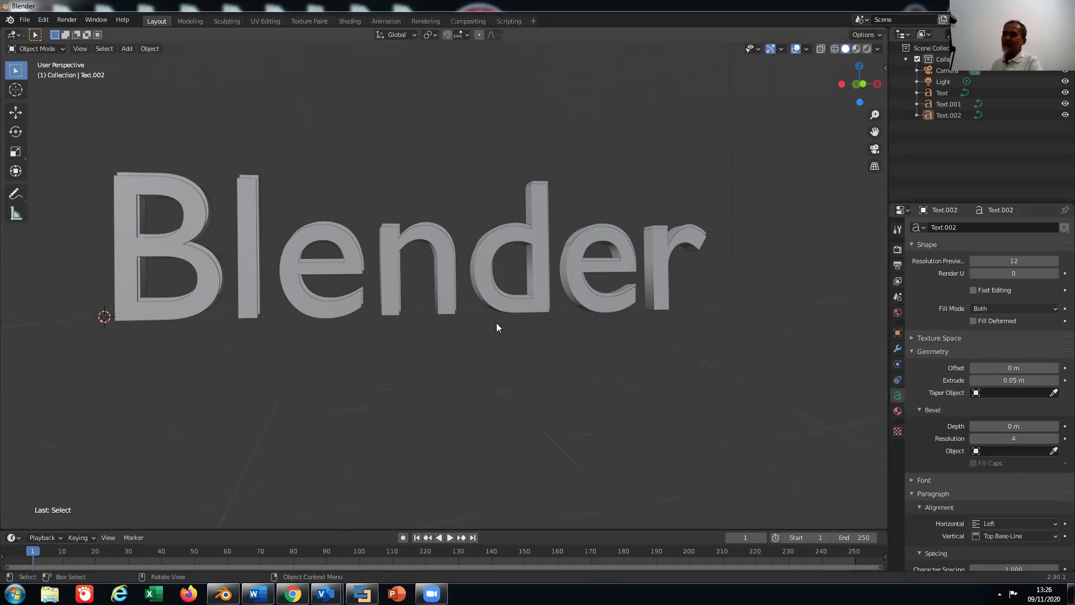
middle_click(767, 238)
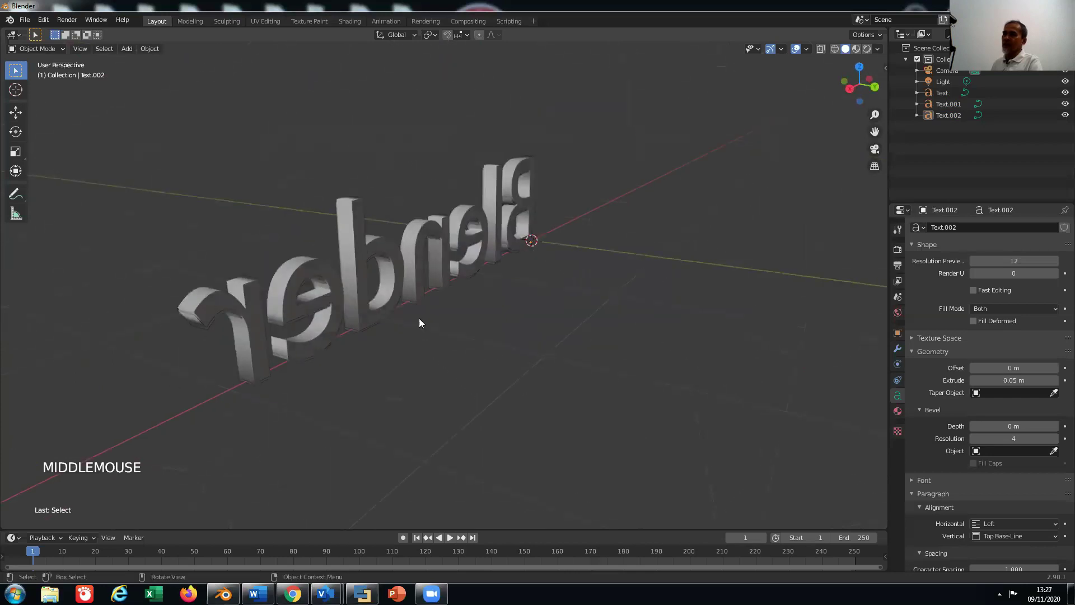
scroll("down", 3)
middle_click(375, 367)
scroll("up", 3)
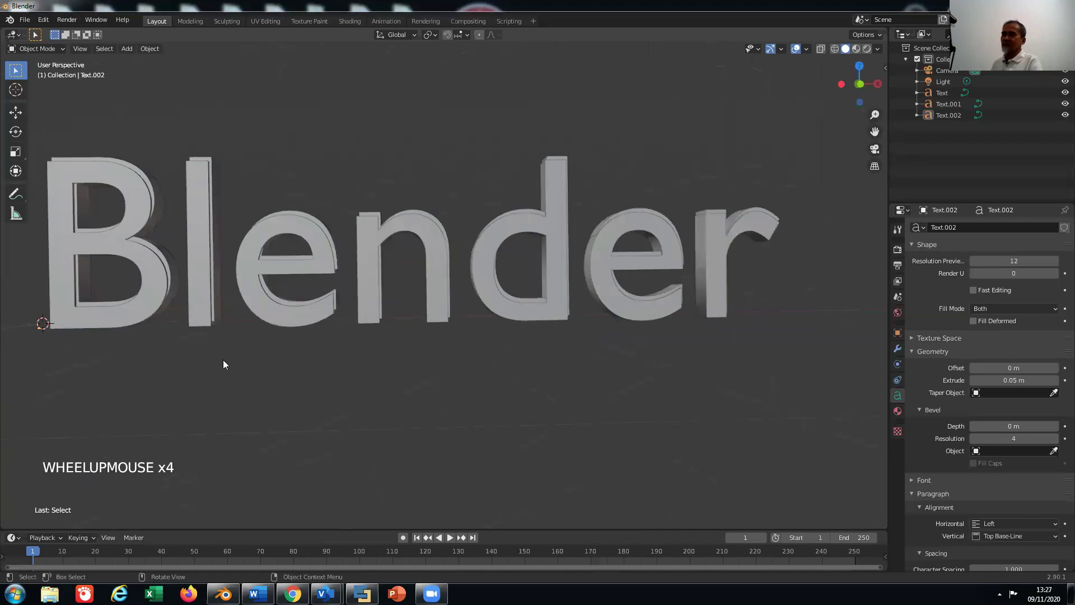
scroll("down", 3)
middle_click(768, 228)
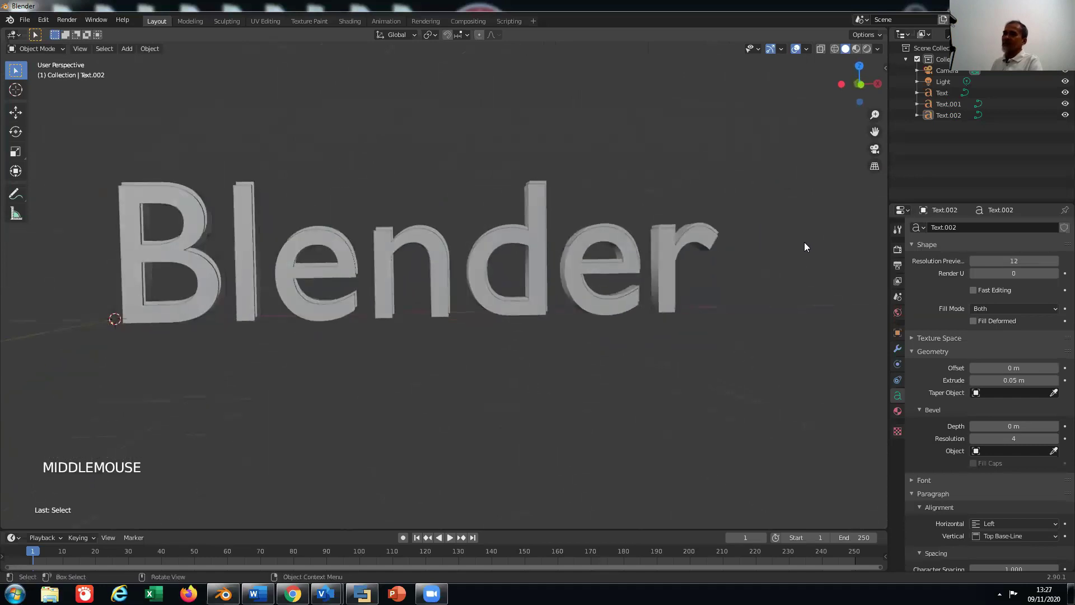
middle_click(788, 266)
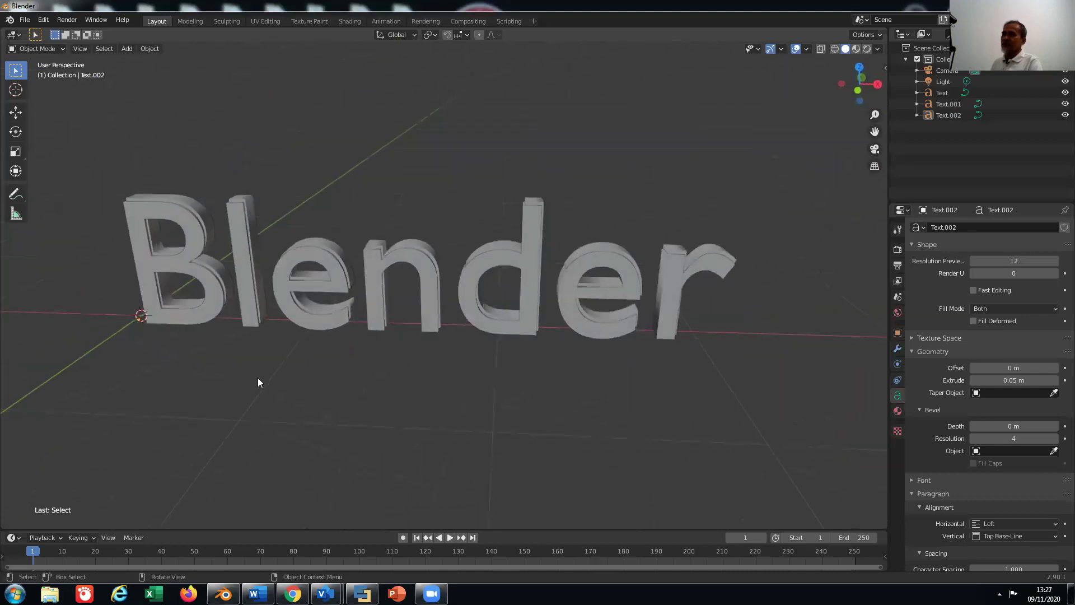
middle_click(302, 374)
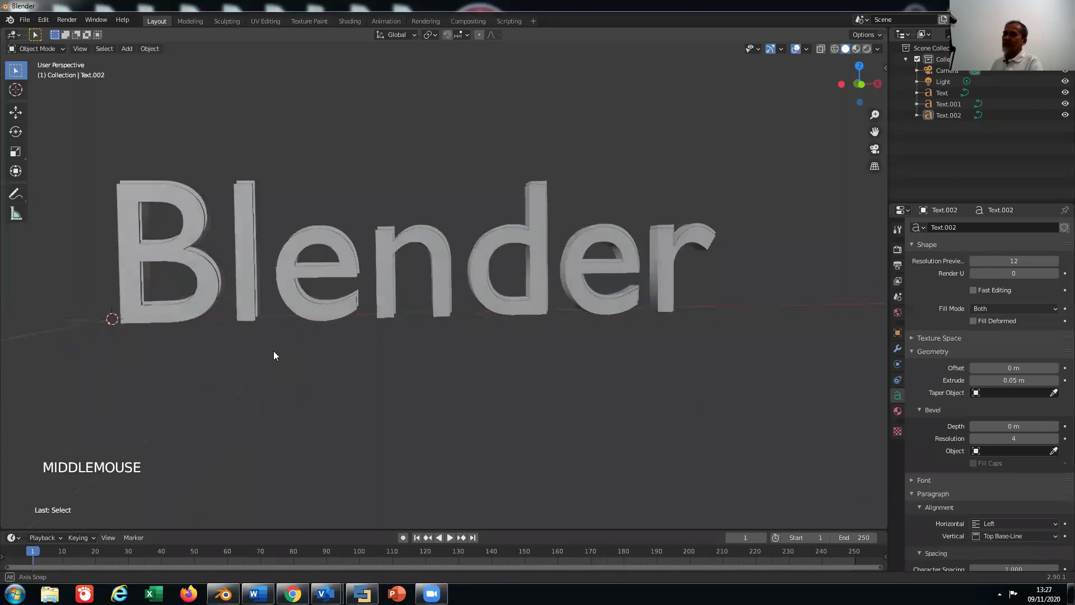
scroll("down", 3)
left_click(877, 152)
scroll("up", 3)
scroll("down", 3)
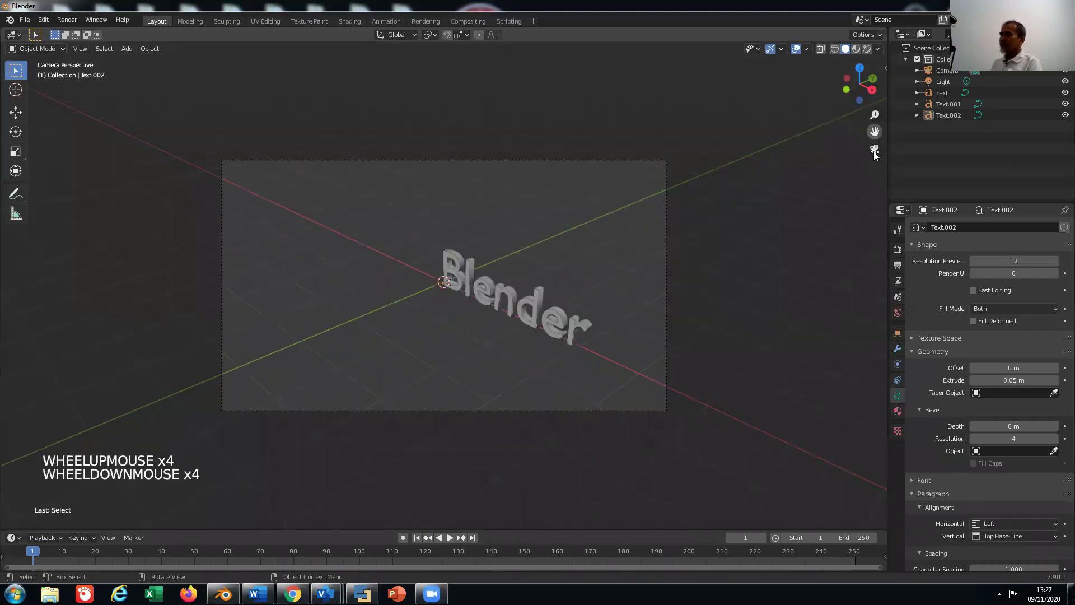
left_click(528, 355)
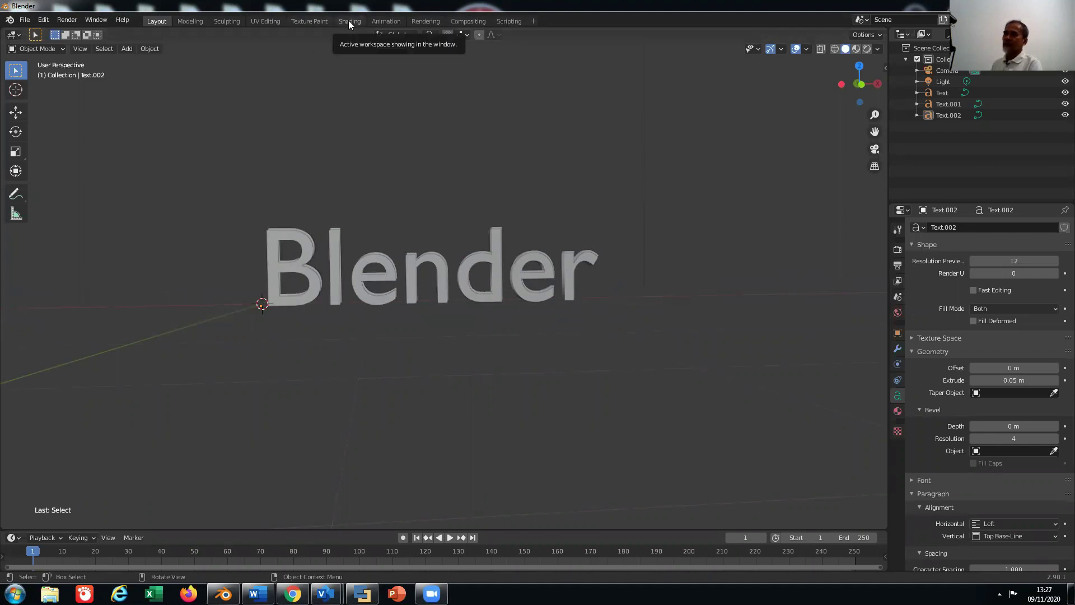
Switch to the Shading workspace, add a new material to the text, then undo it.
left_click(352, 25)
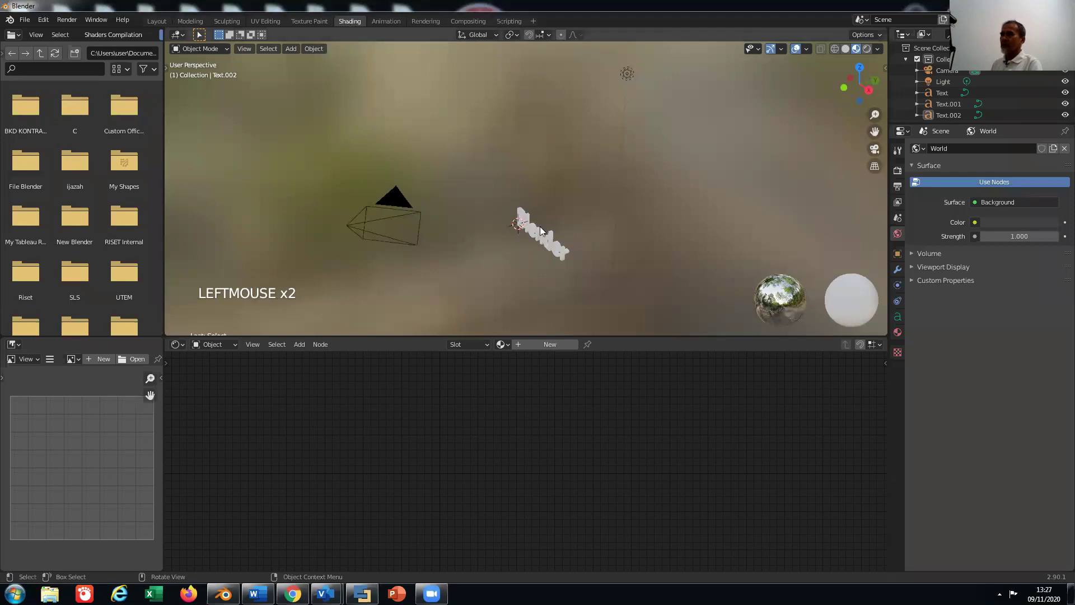
scroll("up", 3)
scroll("down", 3)
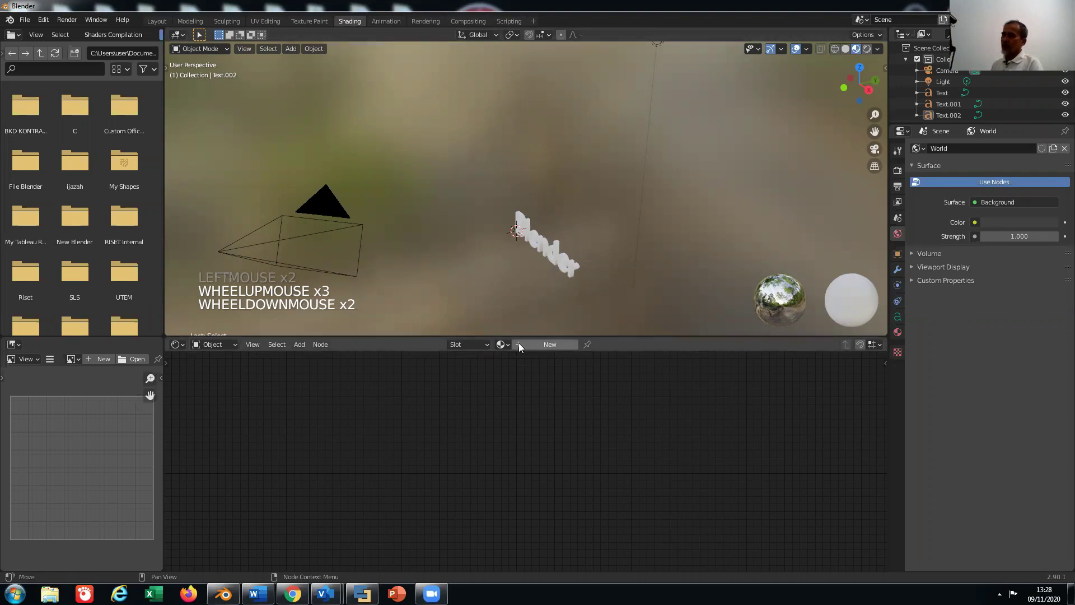
left_click(522, 347)
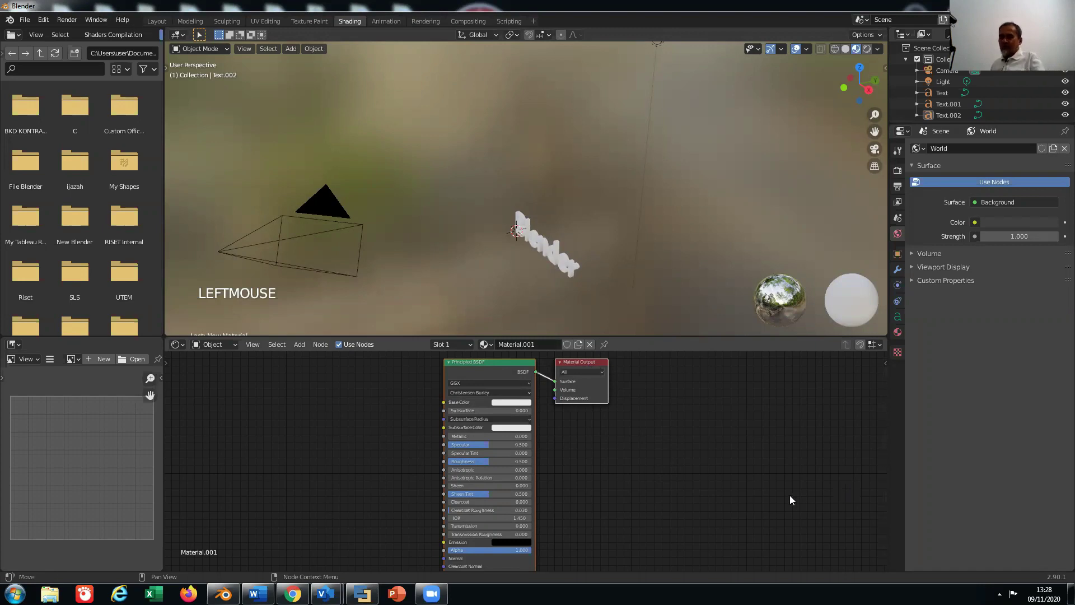
key("ctrl+z")
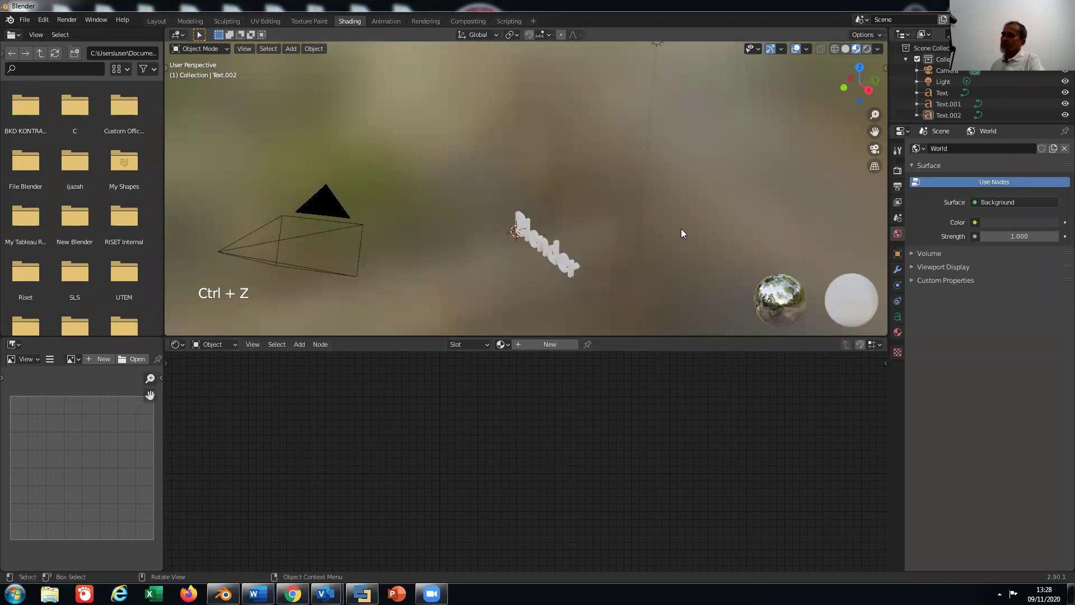
scroll("up", 3)
scroll("down", 3)
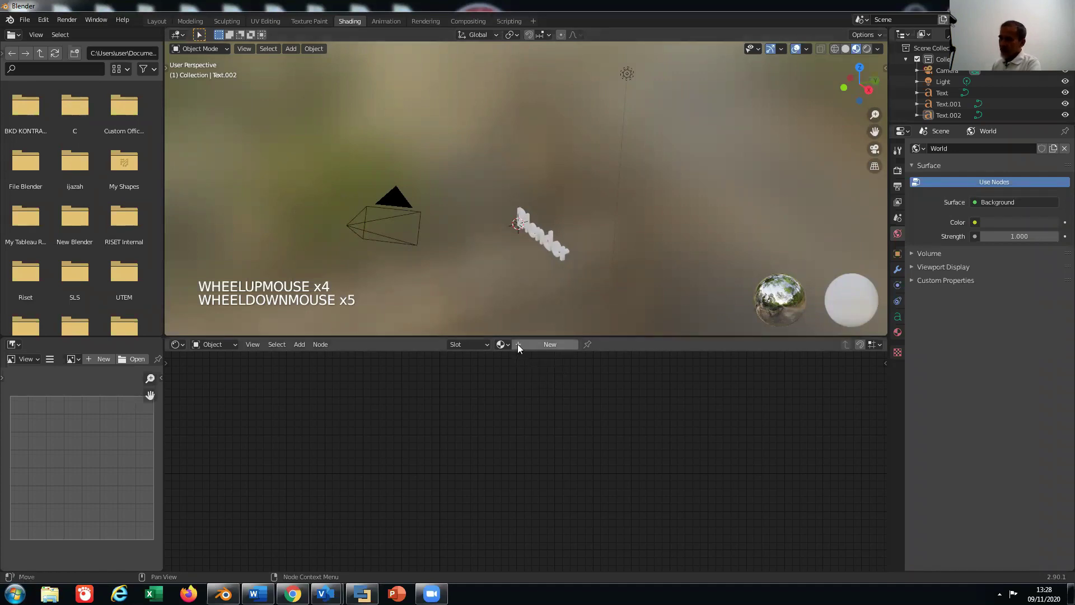
Set the text material's Base Color to blue in the colour picker.
left_click(521, 349)
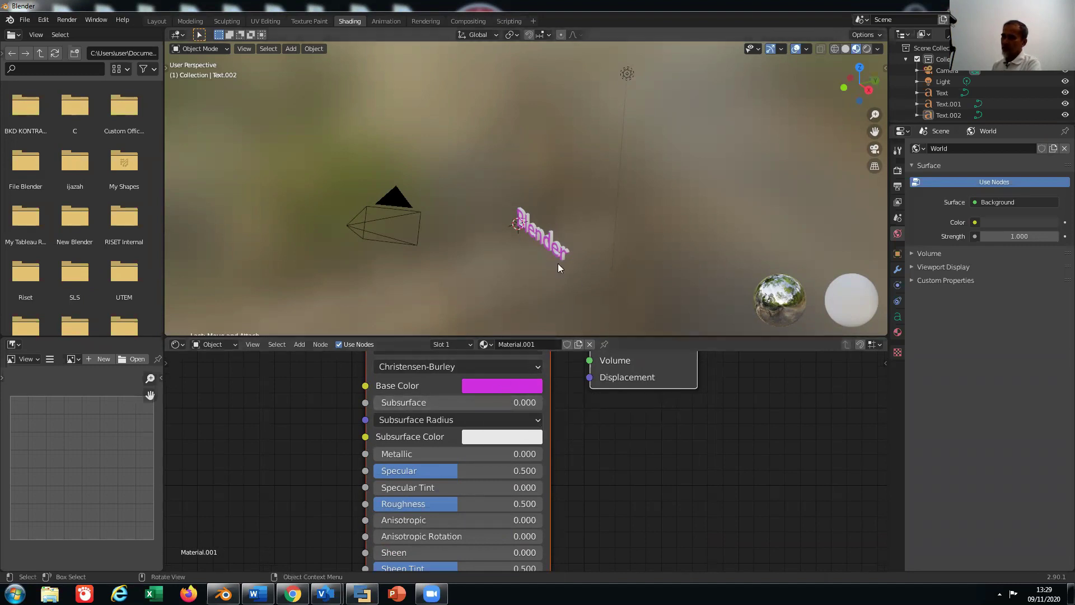
left_click(683, 344)
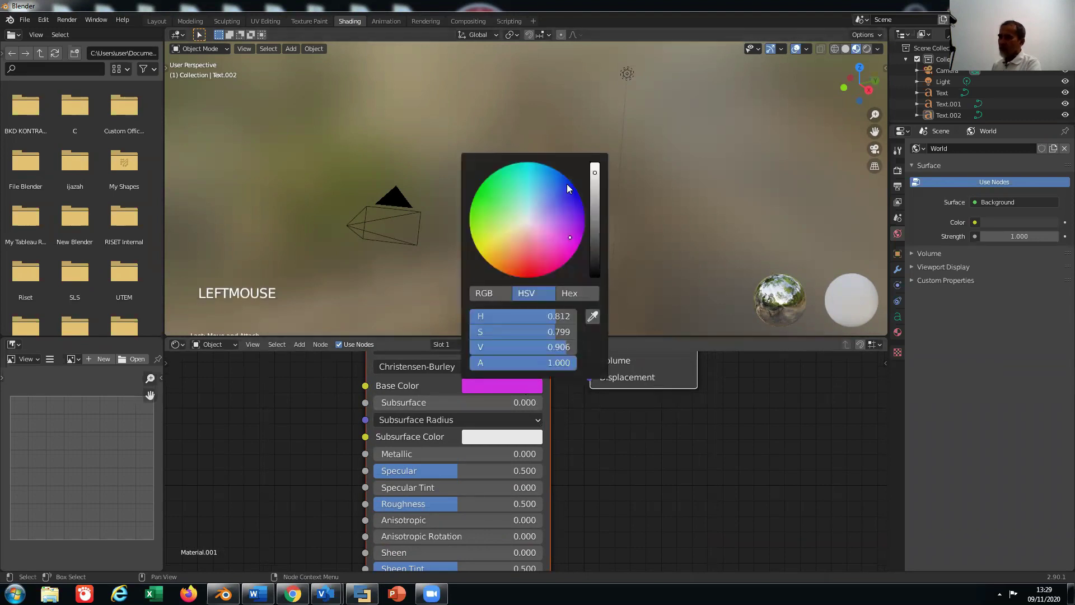
left_click(571, 189)
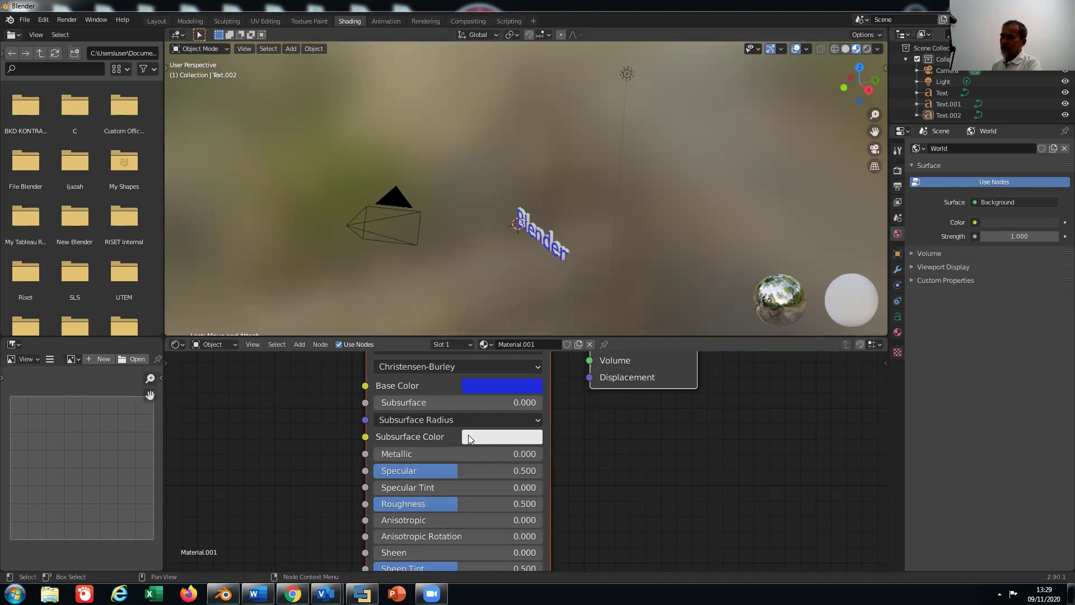
left_click(472, 433)
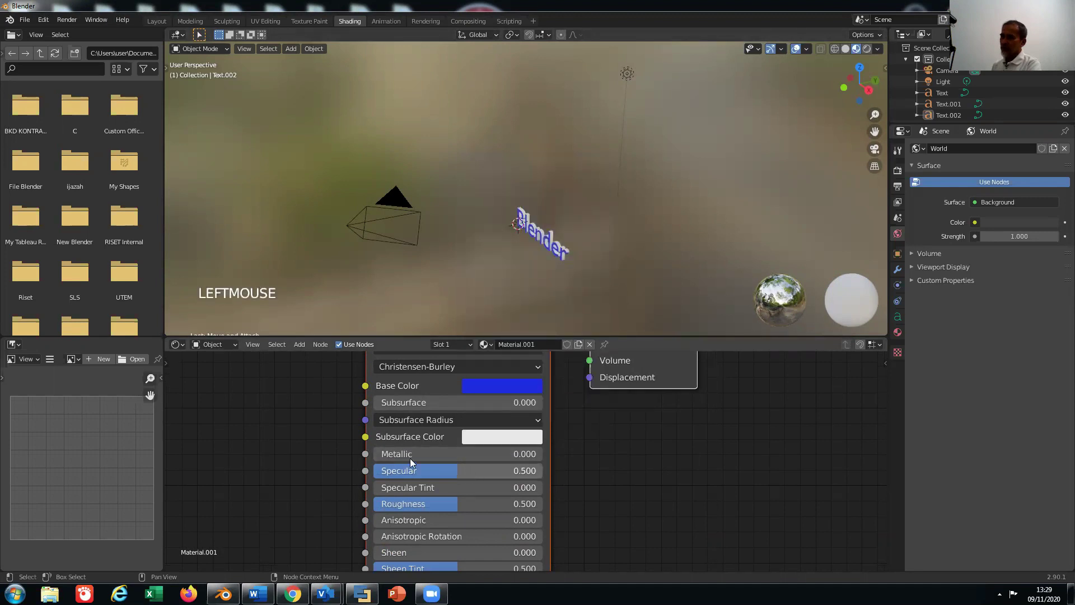
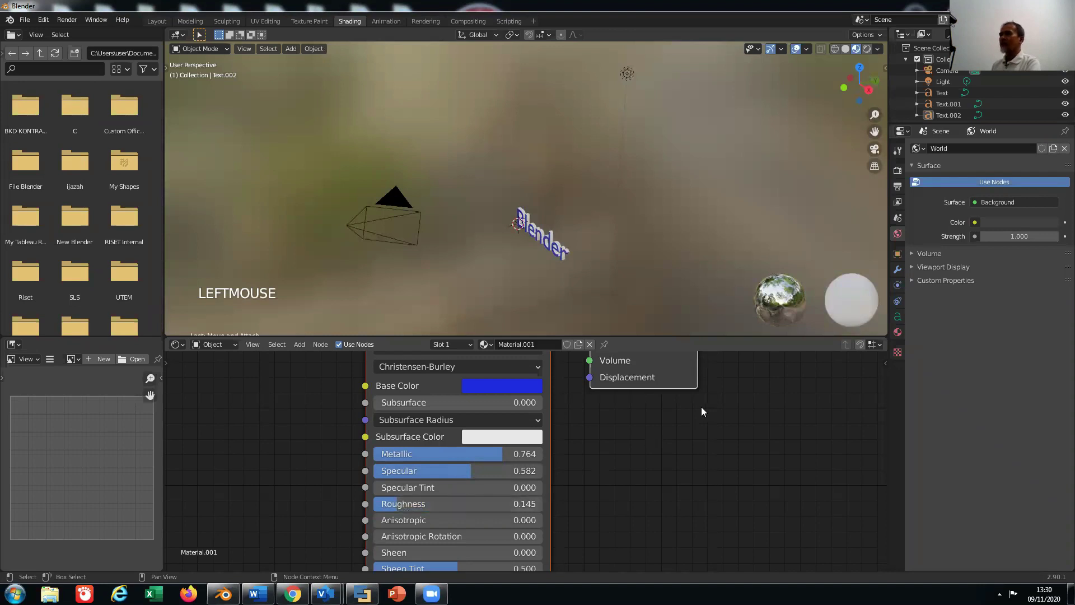
scroll("up", 3)
scroll("up", 3)
scroll("down", 3)
scroll("down", 3)
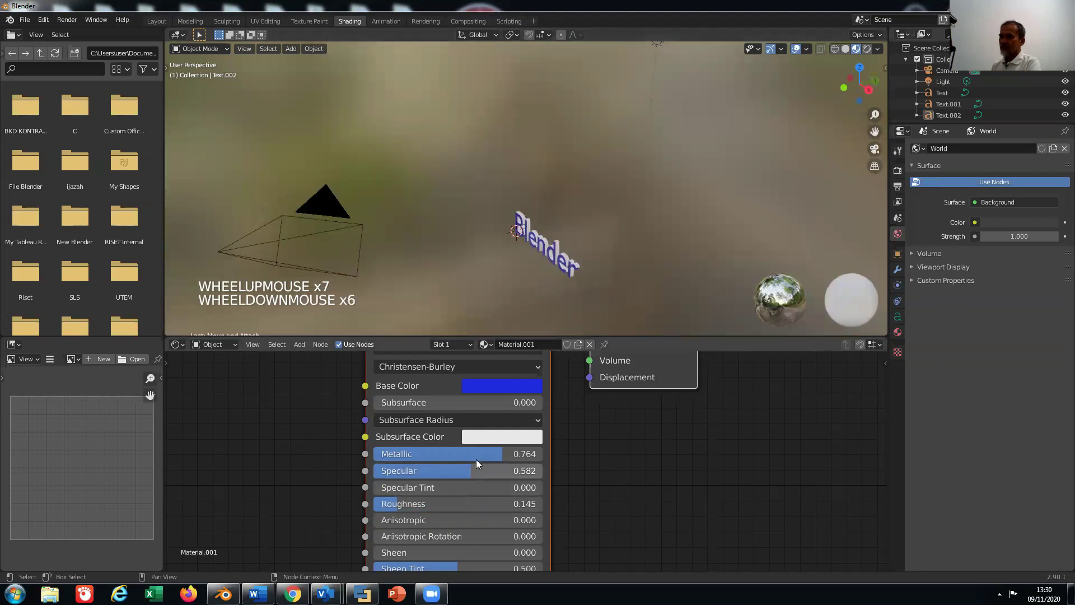
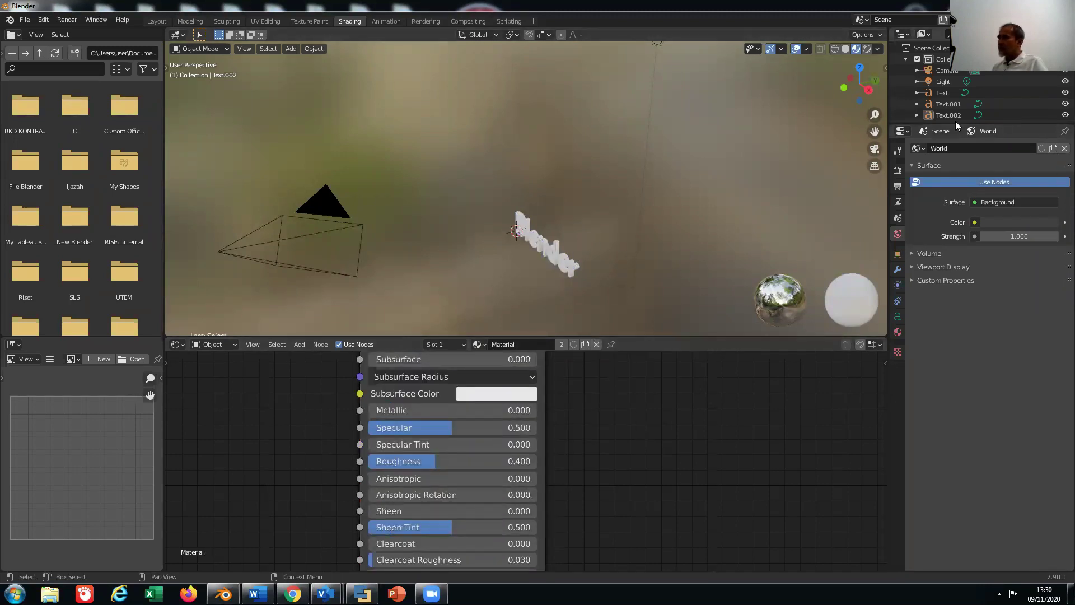
Select Text.002 and change its material's Base Color to red.
left_click(952, 119)
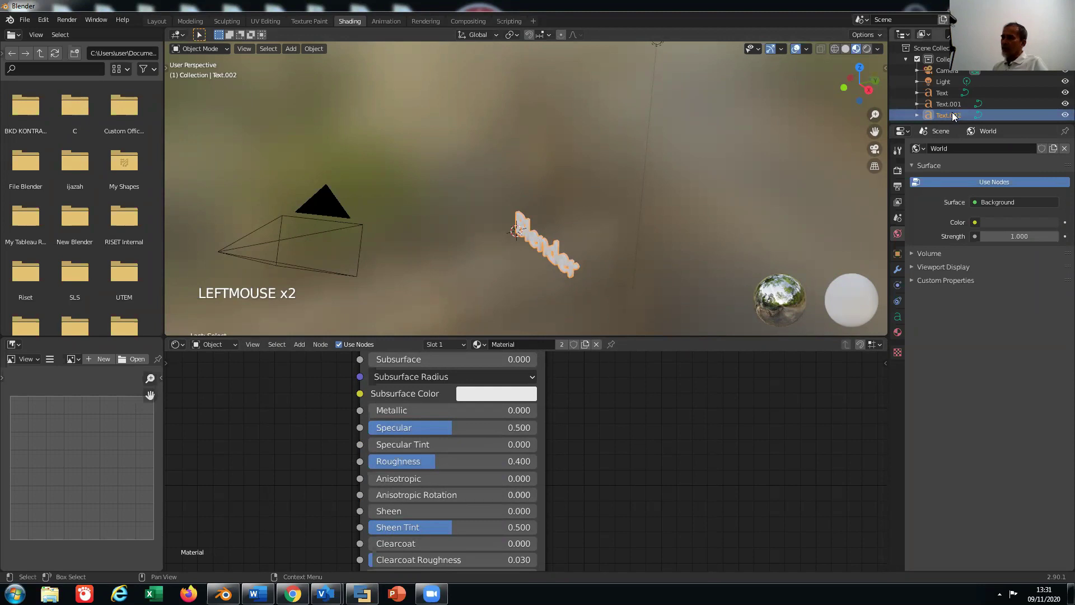
left_click(956, 118)
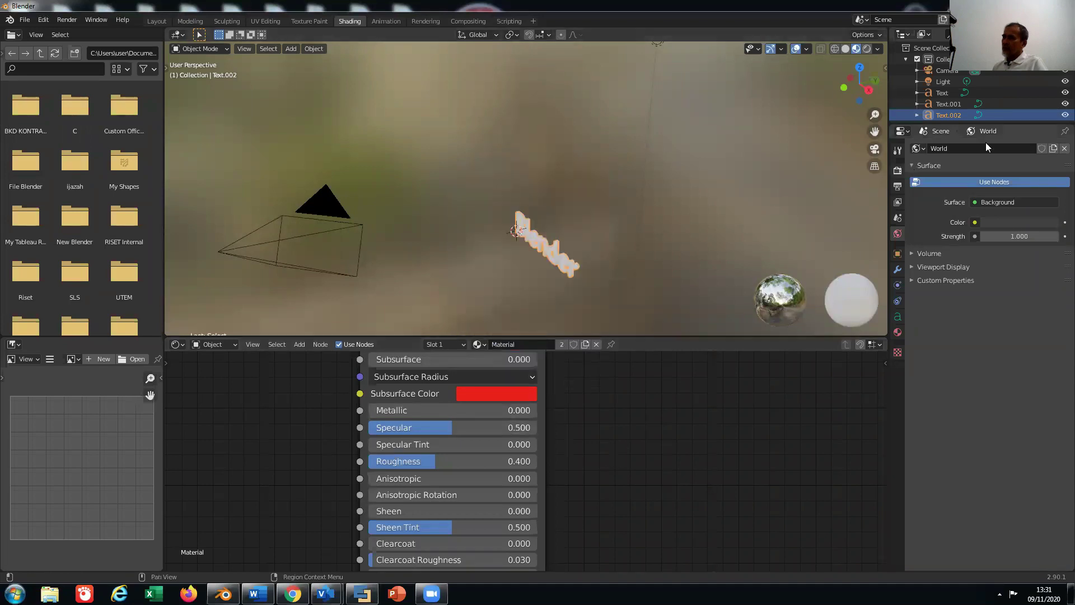
left_click(934, 116)
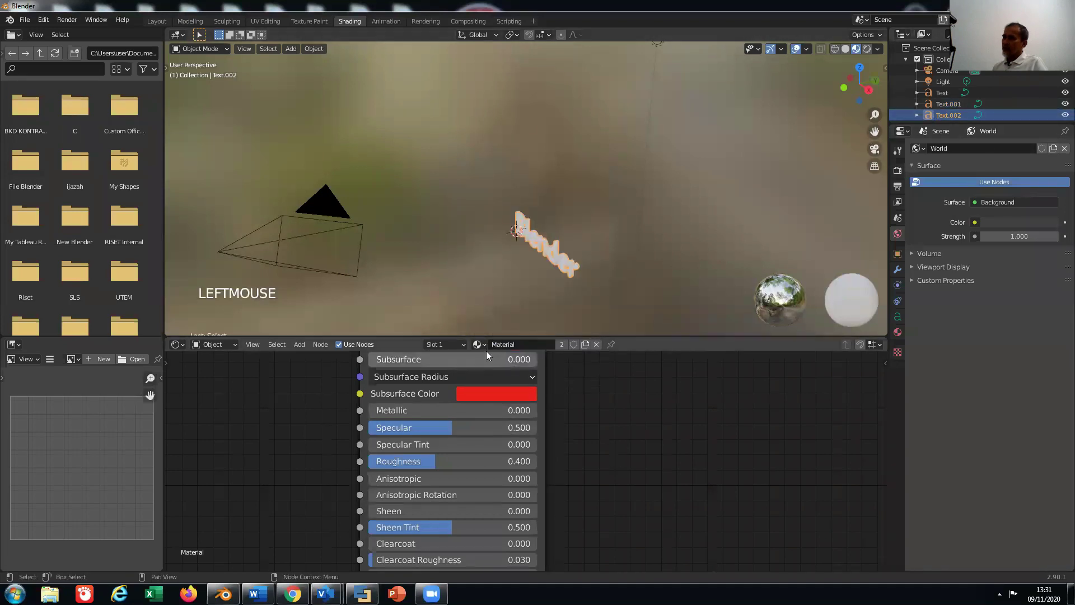
left_click(503, 367)
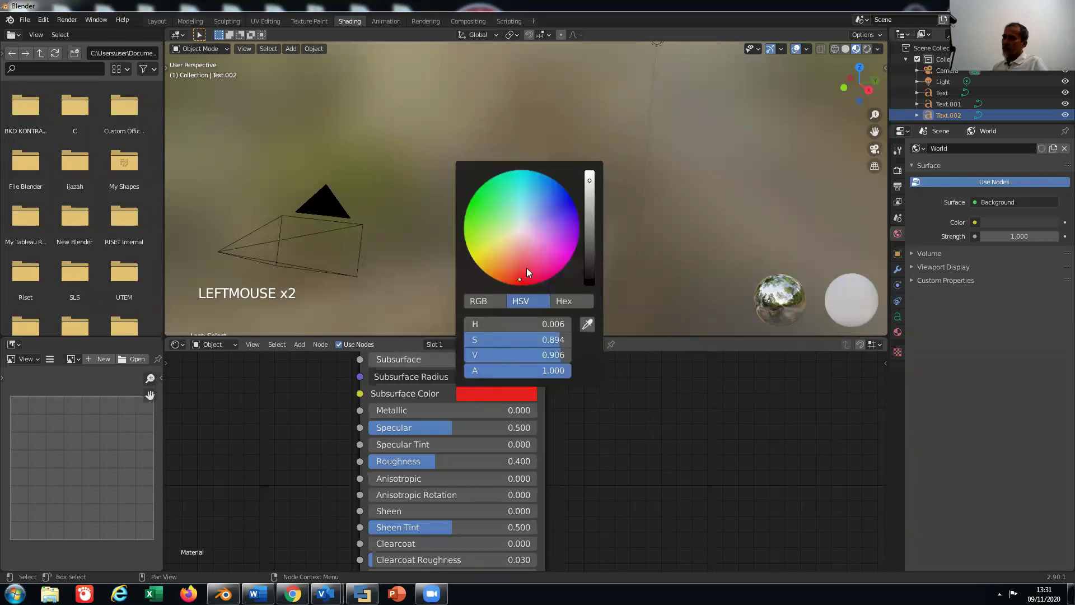
left_click(686, 380)
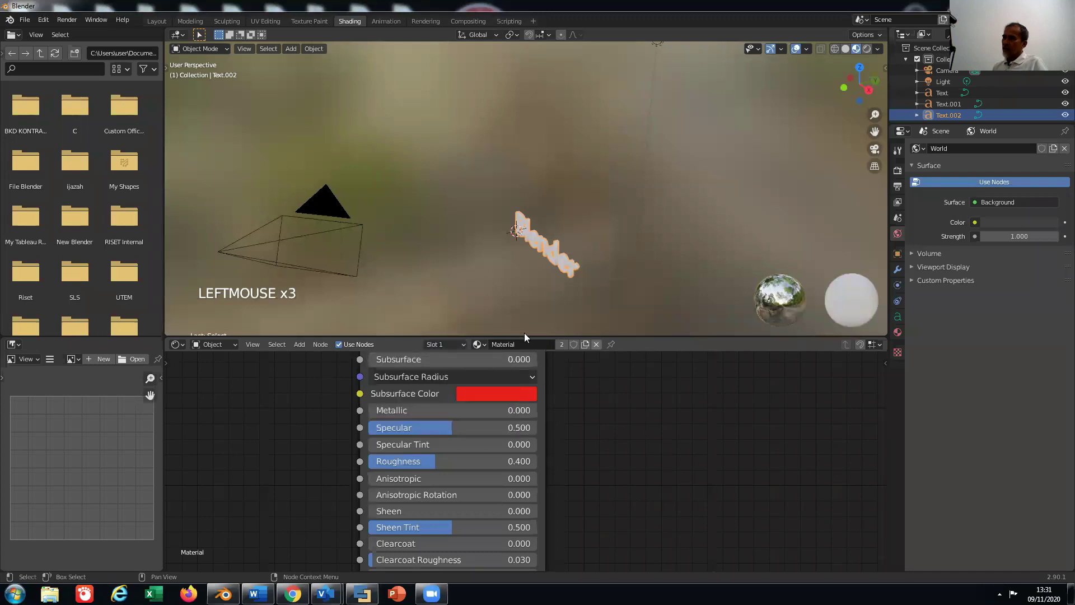
Change Text.002's material colour again to yellow.
double_click(342, 349)
left_click(355, 348)
left_click(565, 352)
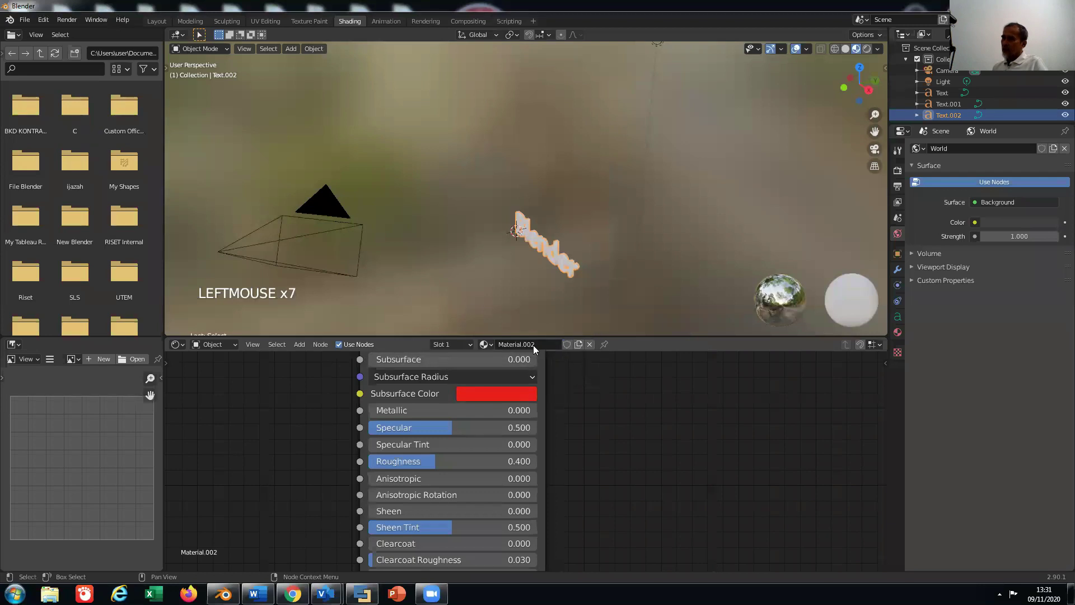
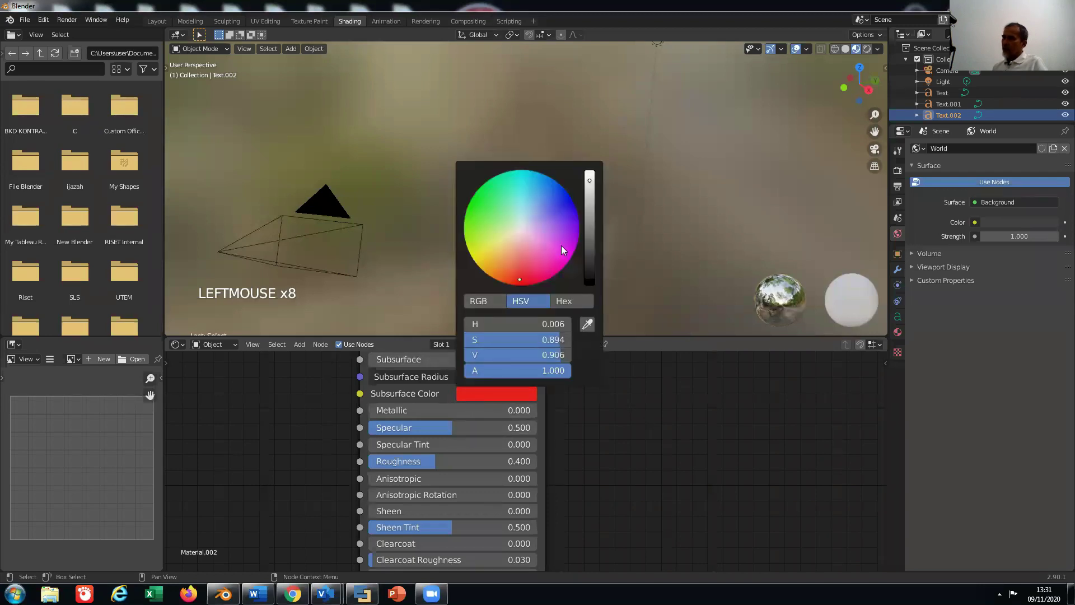
left_click(526, 248)
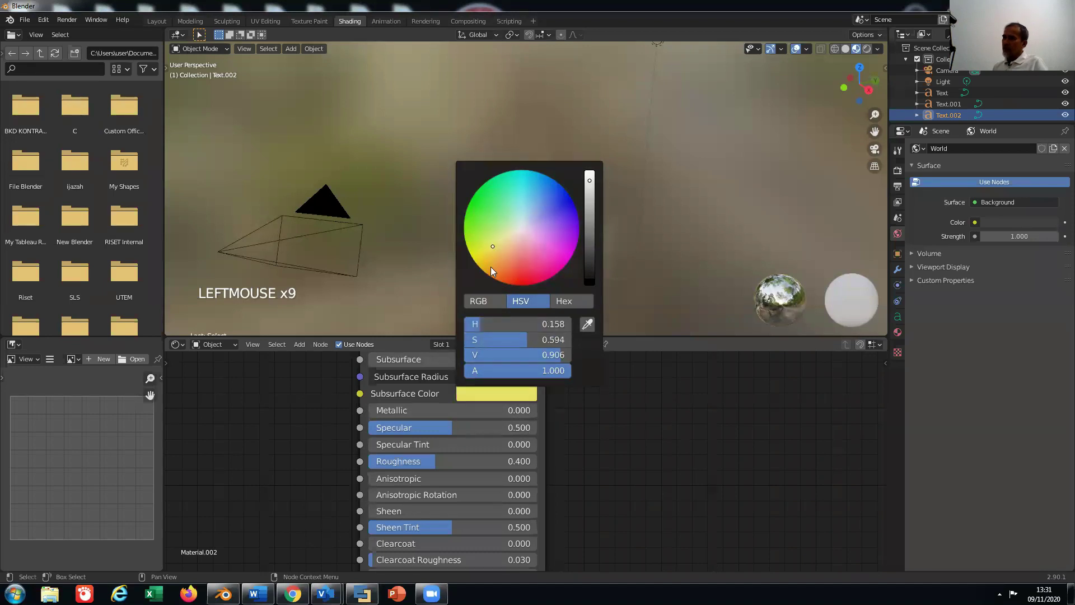
left_click(690, 260)
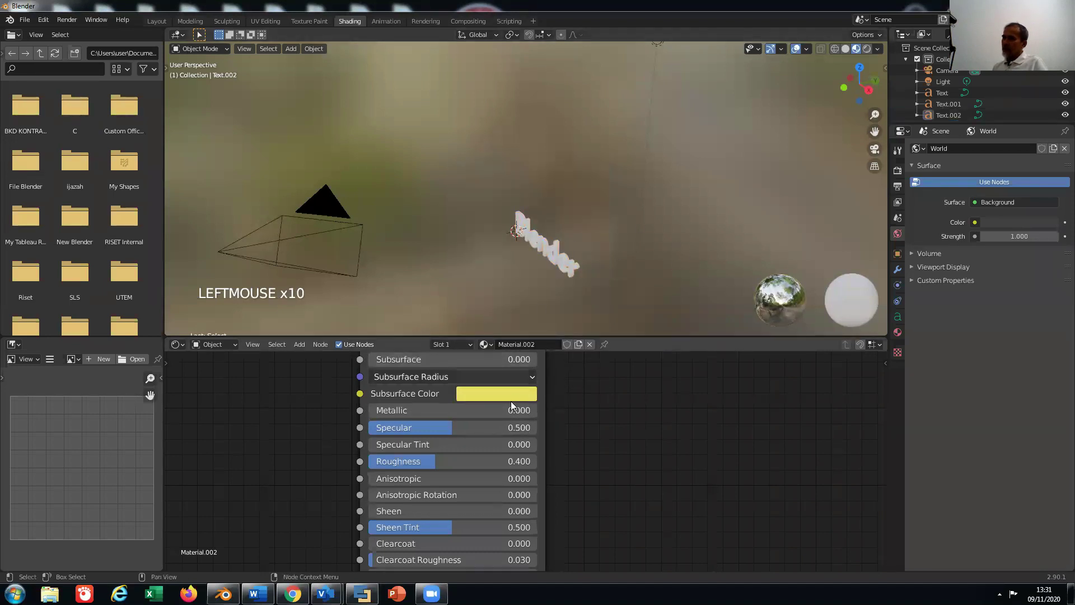
left_click(527, 276)
left_click(562, 265)
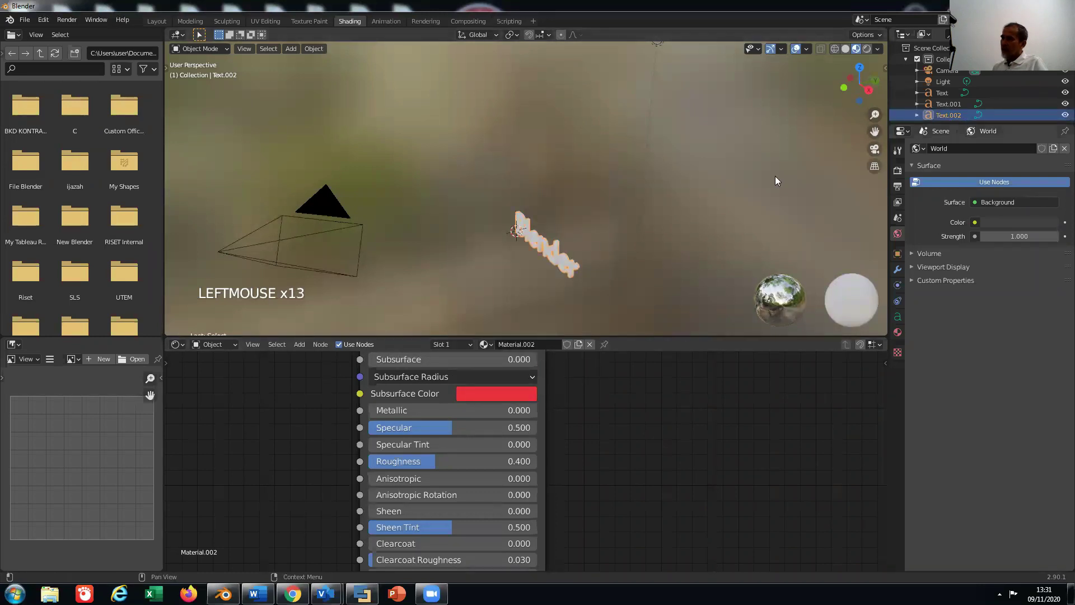
Assign the shared blue Material.001 to Text.002 from the material list.
scroll("up", 3)
scroll("down", 3)
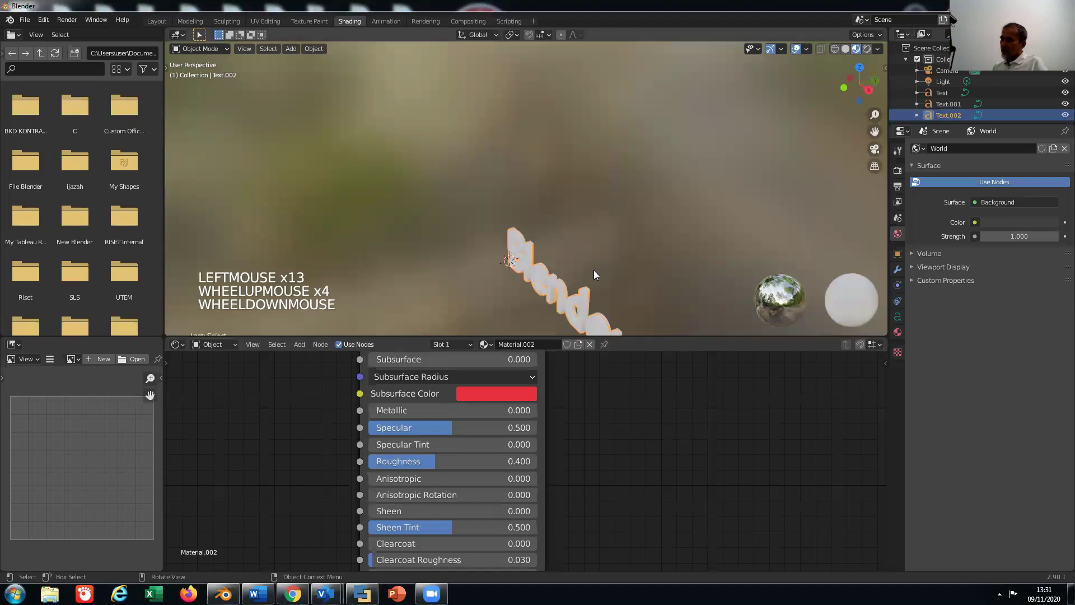
scroll("down", 3)
scroll("down", 3)
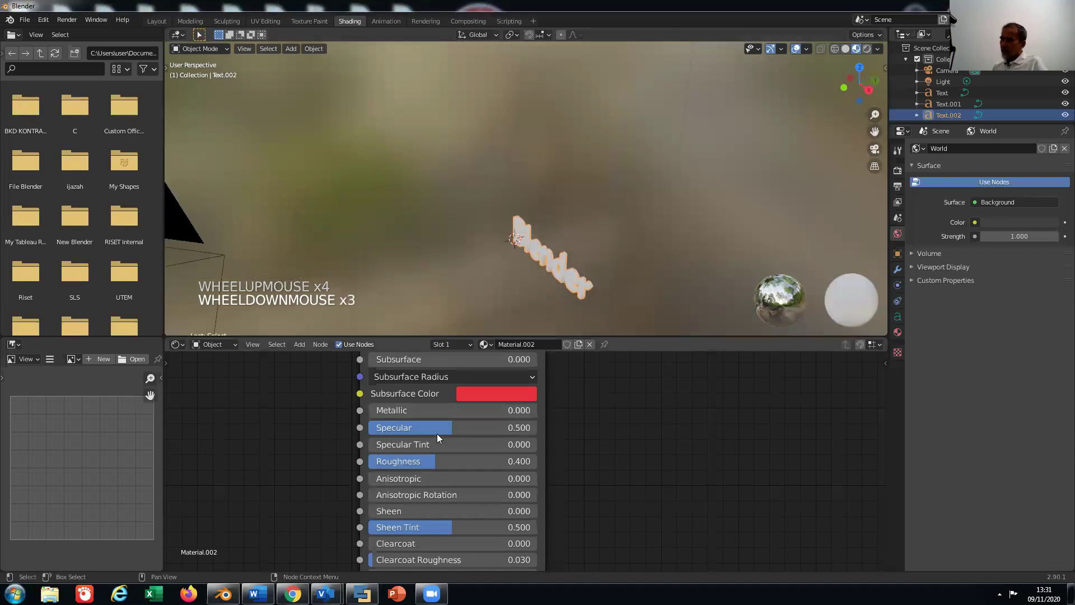
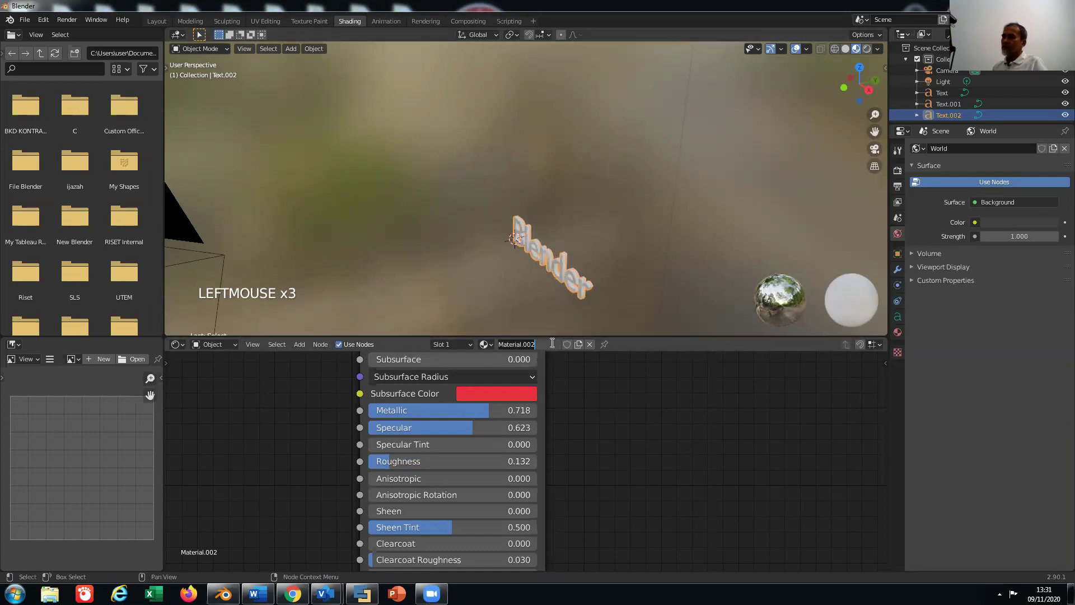
left_click(631, 396)
left_click(644, 311)
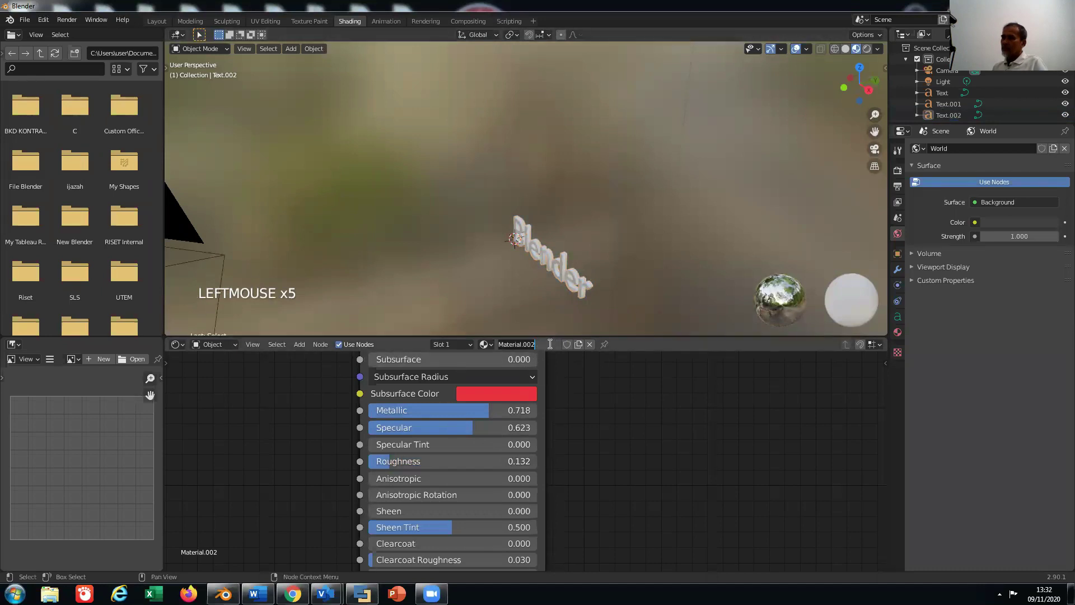
left_click(491, 347)
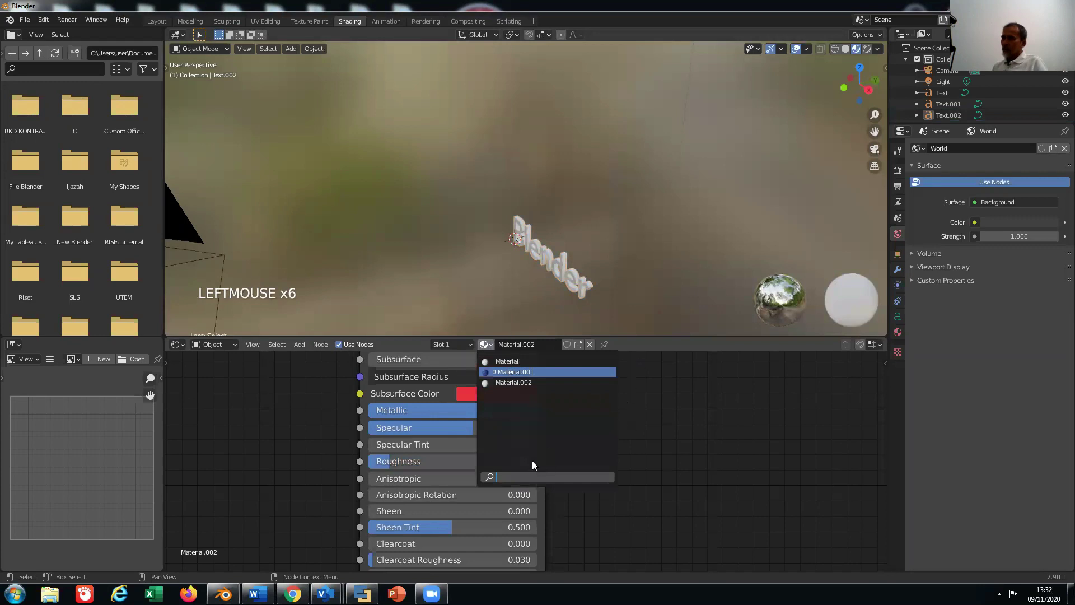
left_click(592, 300)
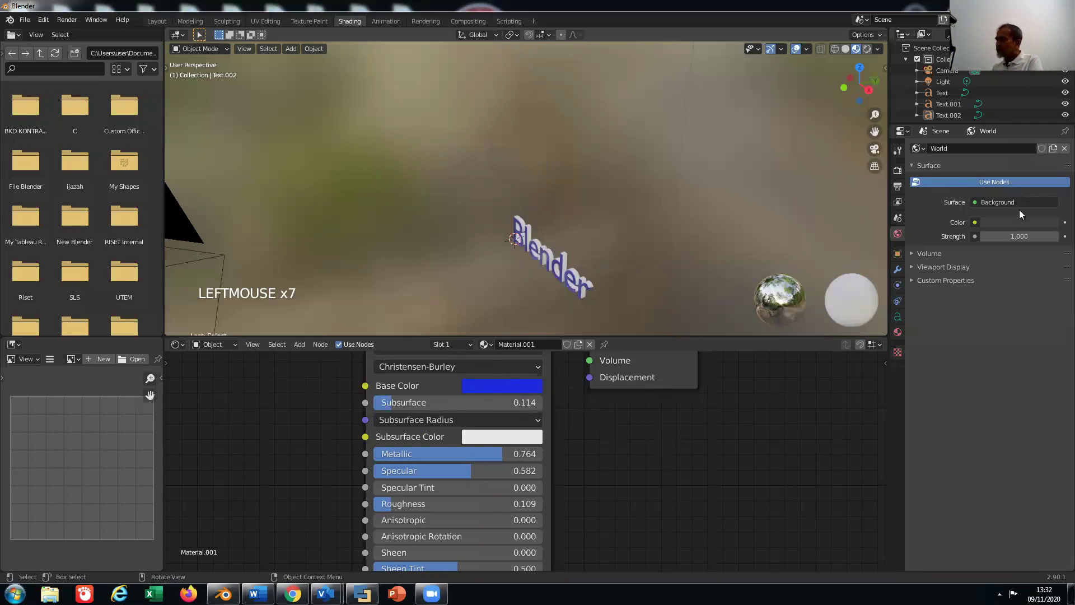
Confirm the dark maroon world colour and select the Light object for adjustment.
left_click(1009, 126)
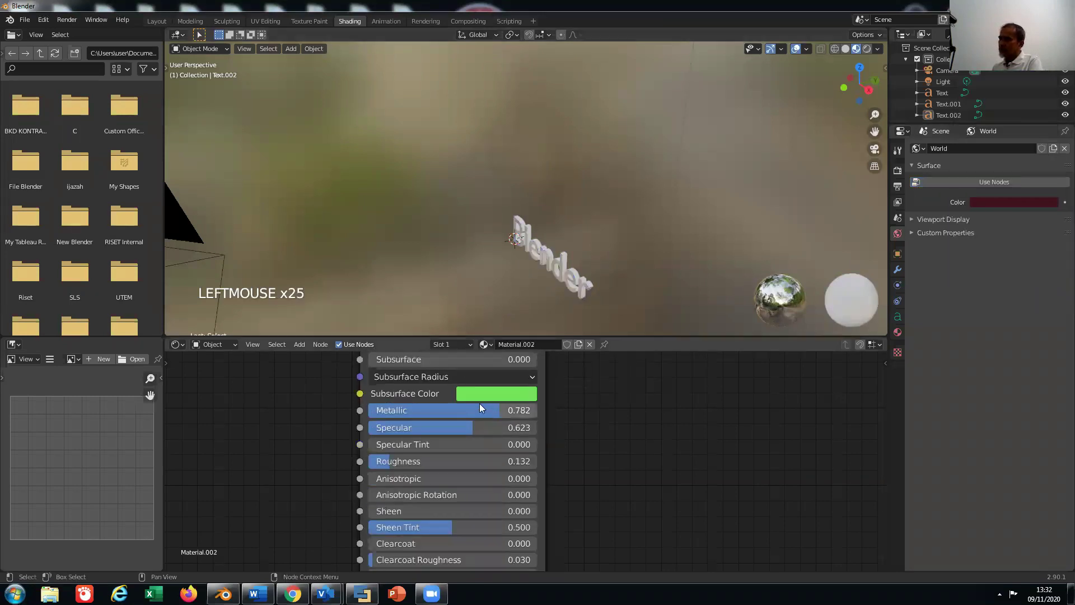
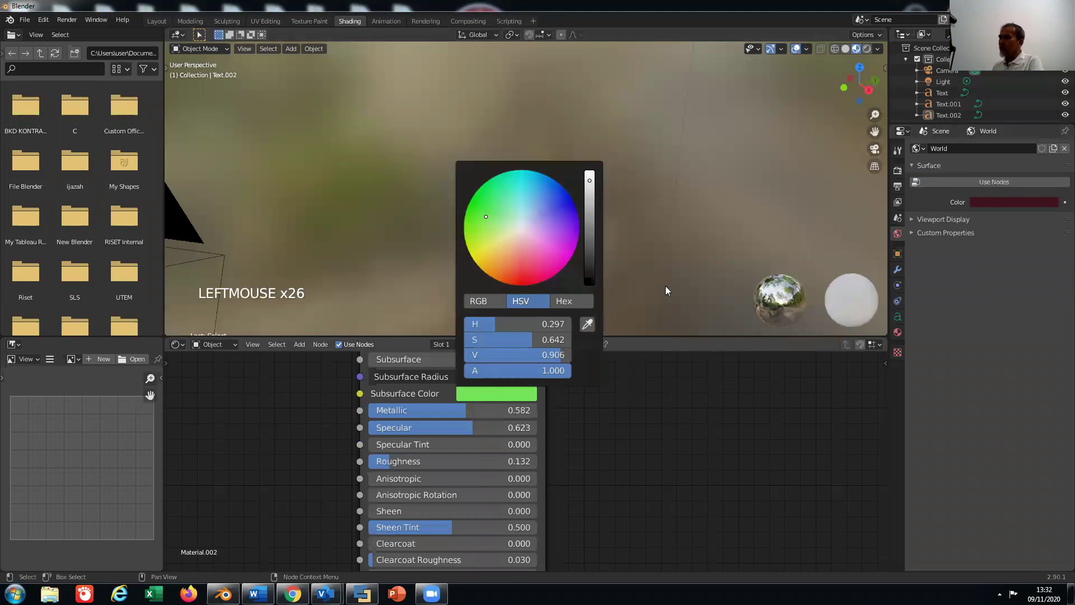
left_click(667, 290)
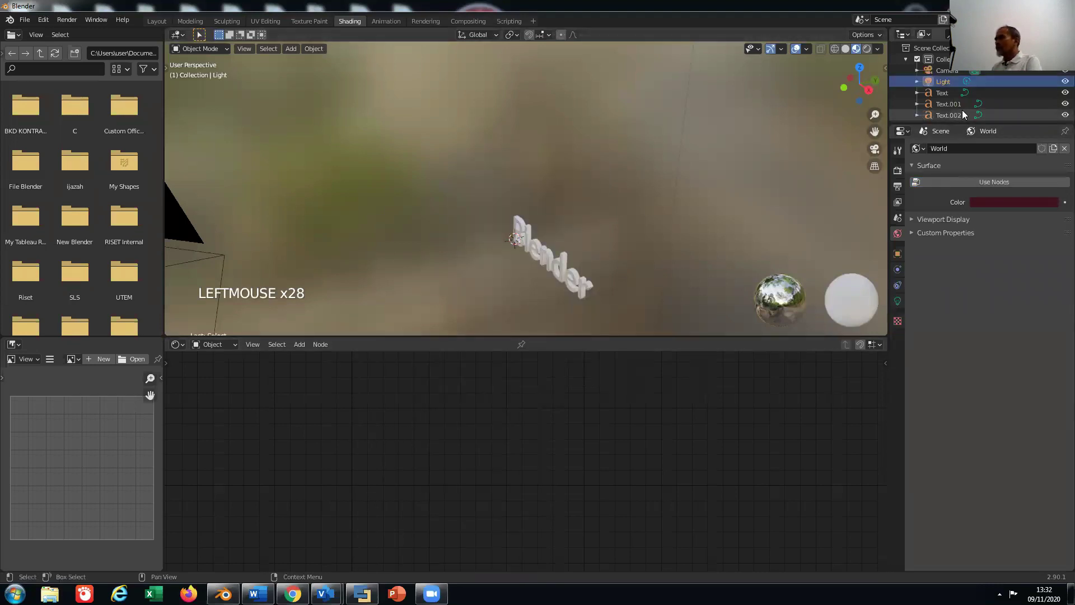
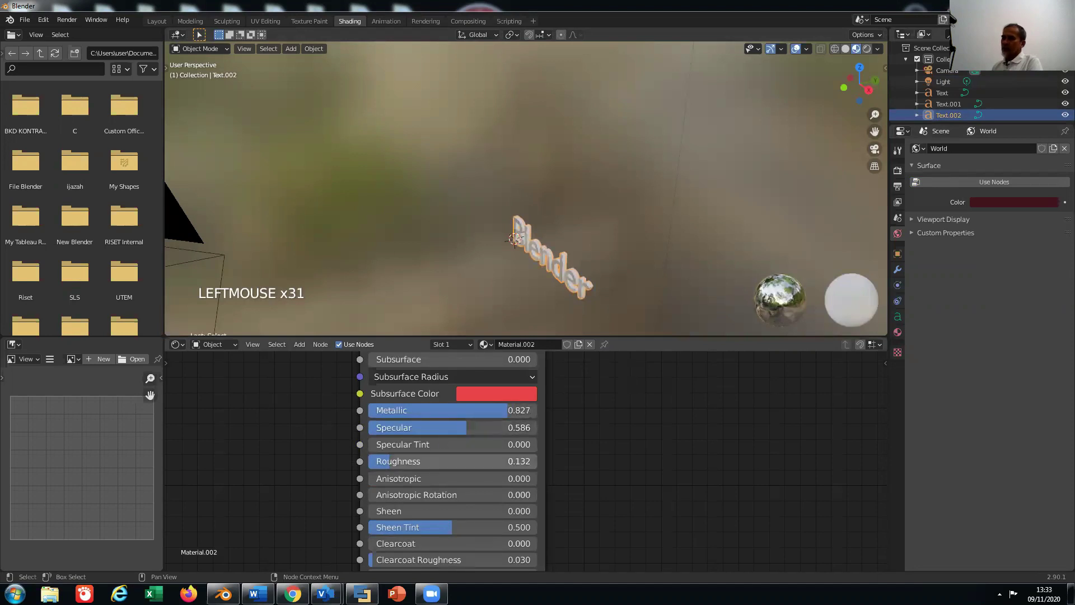
left_click(643, 442)
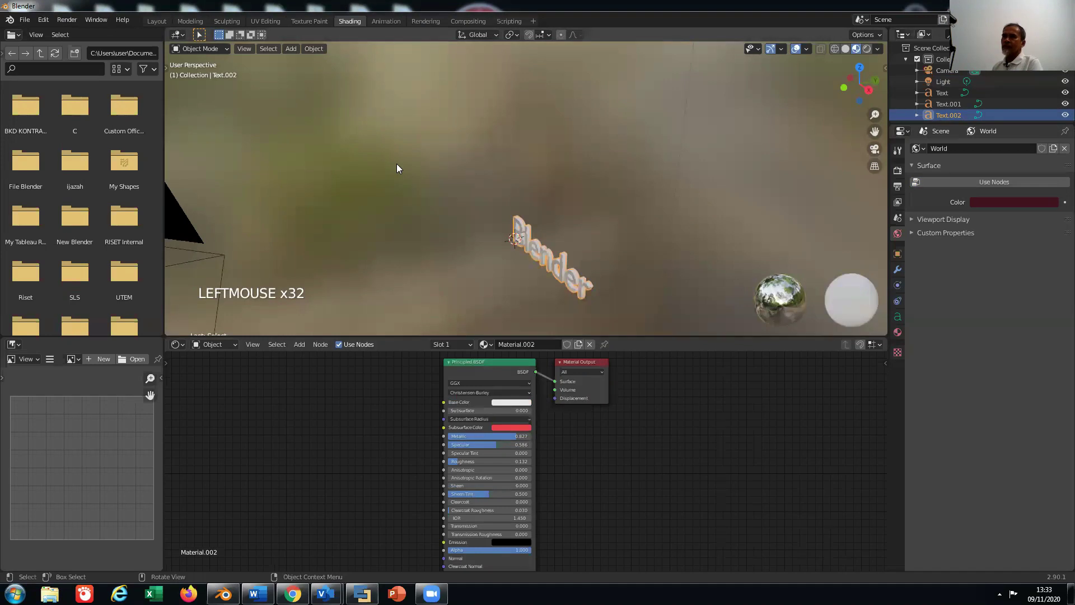
Close the Blender Render window to return to the Shading workspace.
left_click(65, 23)
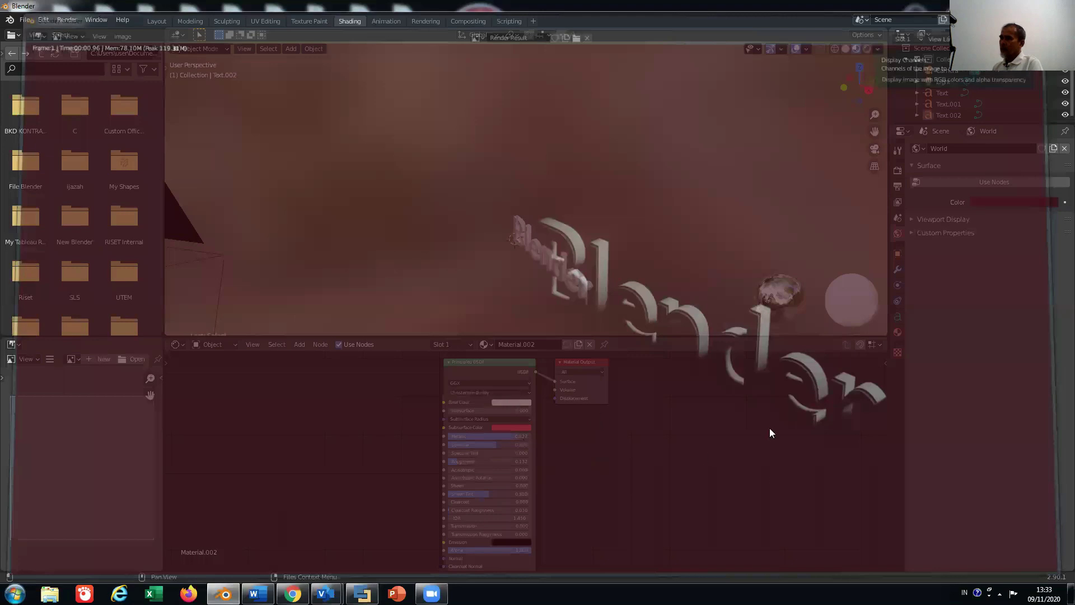
Try a yellow text colour, then switch the text to the blue Material.001.
left_click(927, 160)
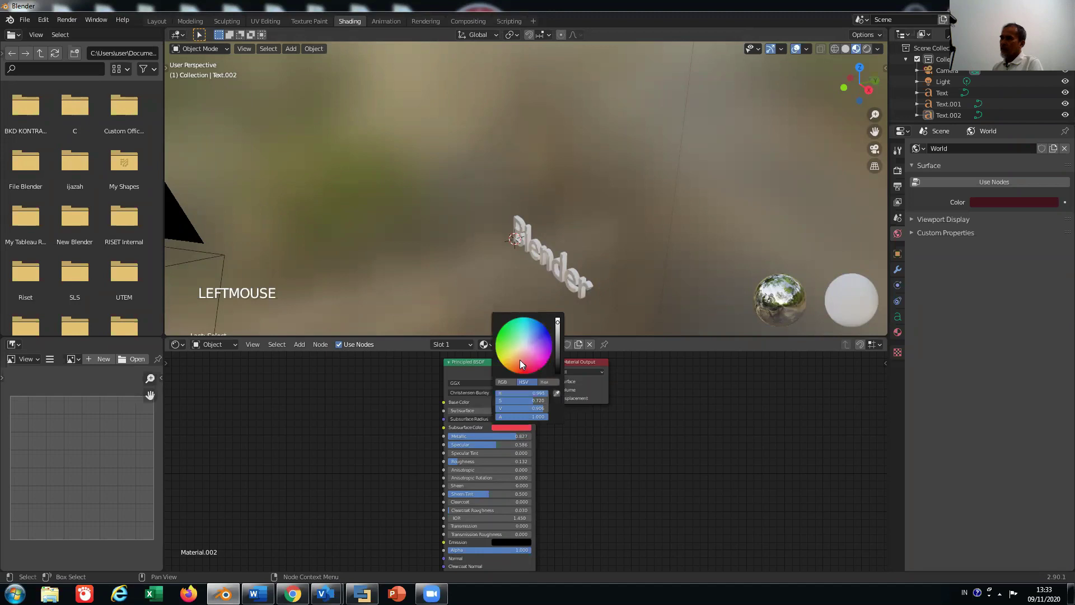
left_click(514, 357)
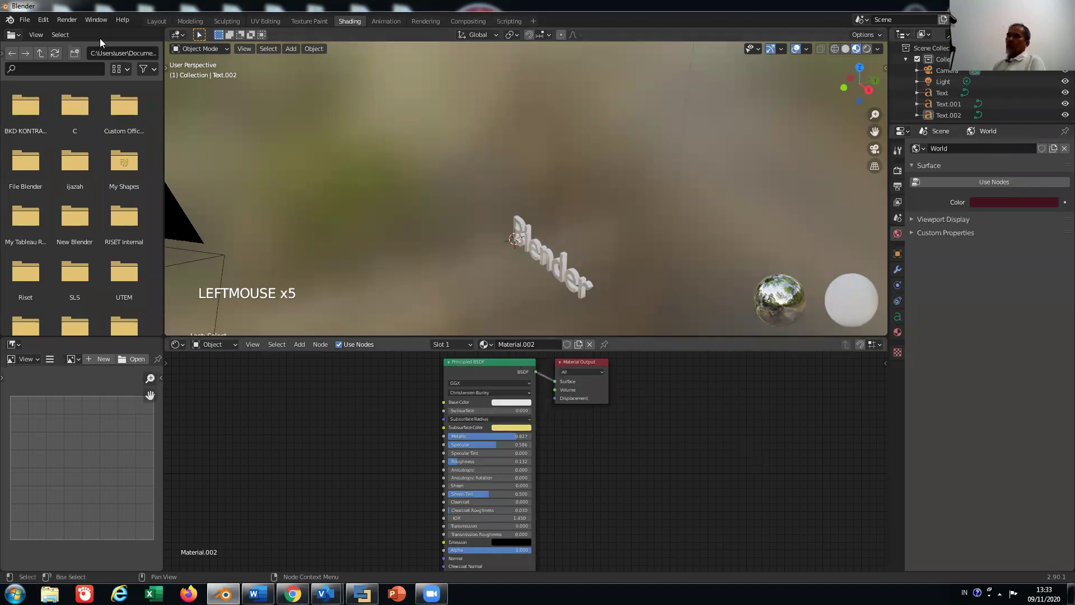
left_click(61, 24)
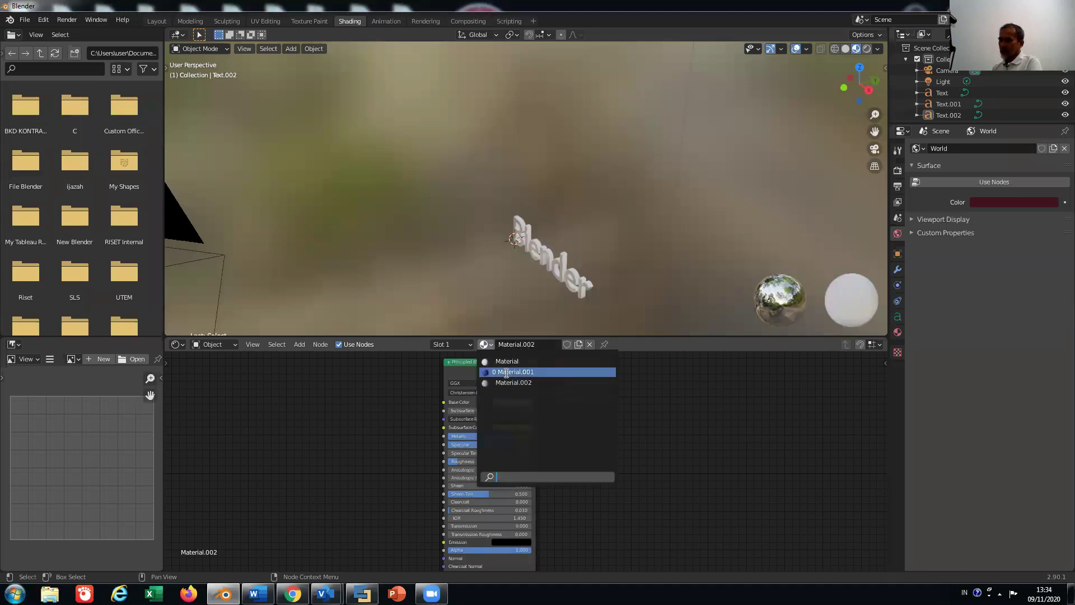
left_click(596, 419)
Add an Area light at 10 W with a 1 m square shape in the Layout workspace.
left_click(686, 438)
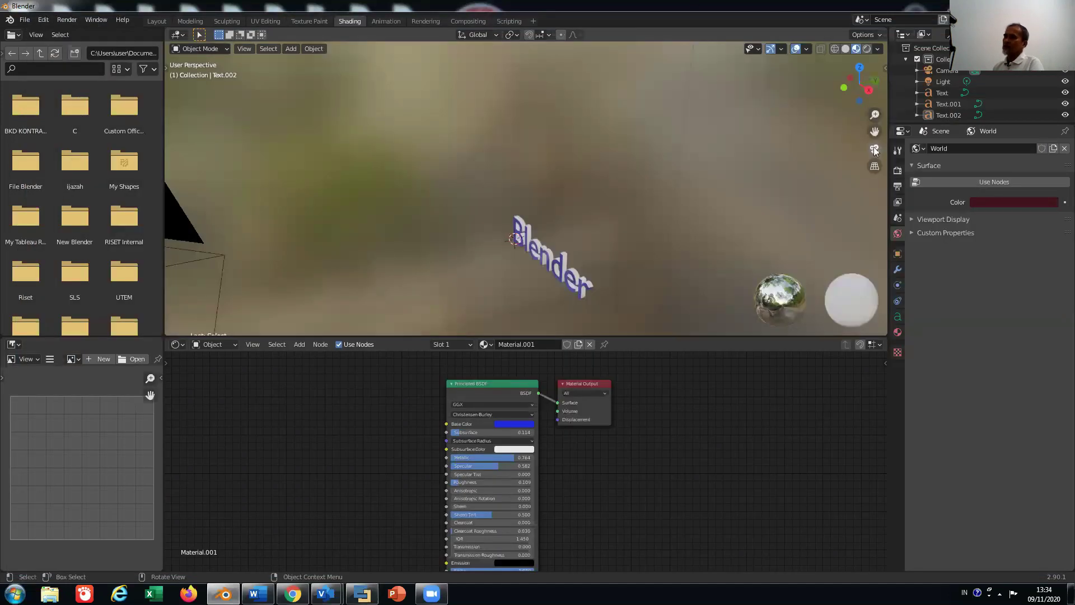
left_click(149, 28)
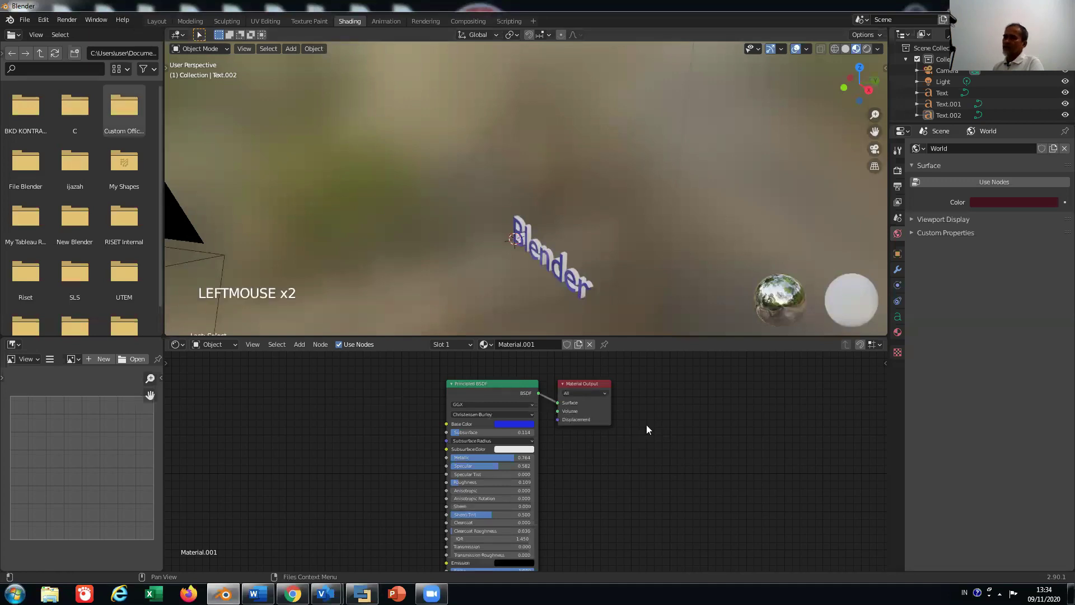
left_click(818, 216)
Add a second area light, Area.001, at 10 W and ready it for moving and rotating.
scroll("down", 3)
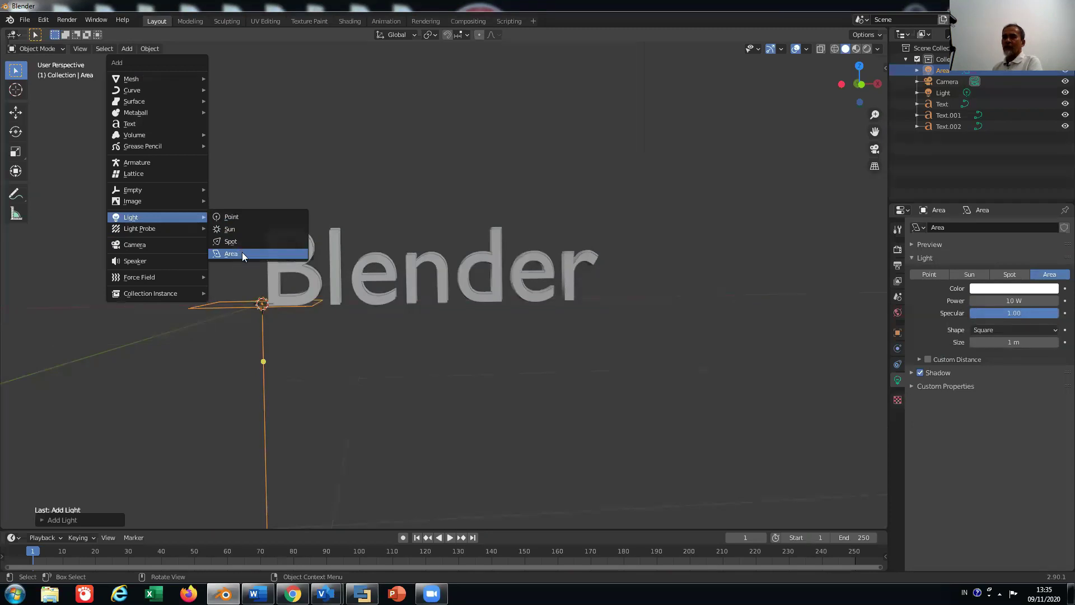
left_click(690, 353)
left_click(265, 339)
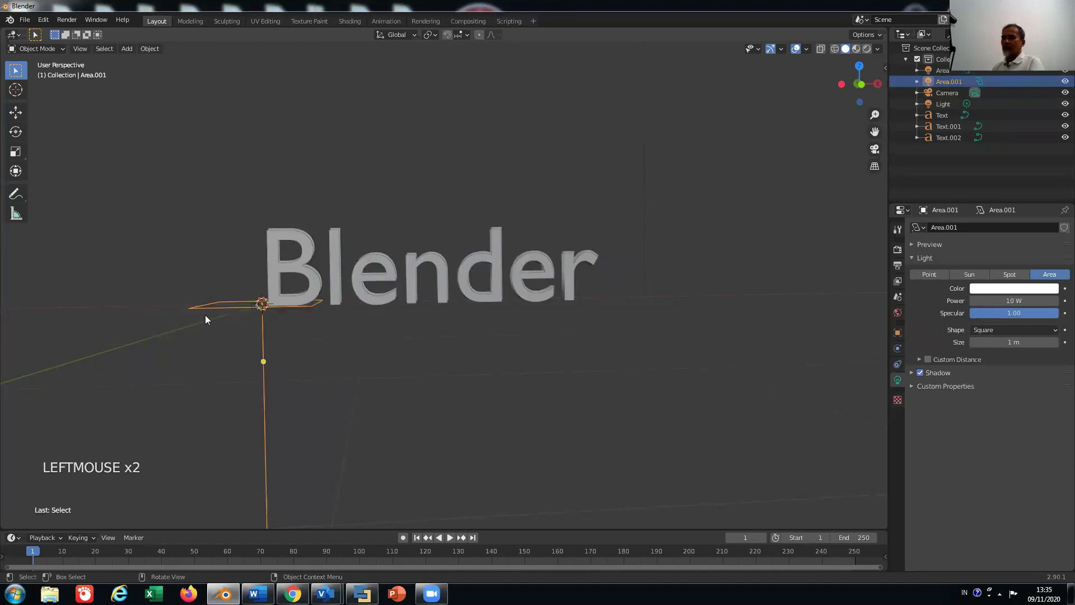
left_click(18, 115)
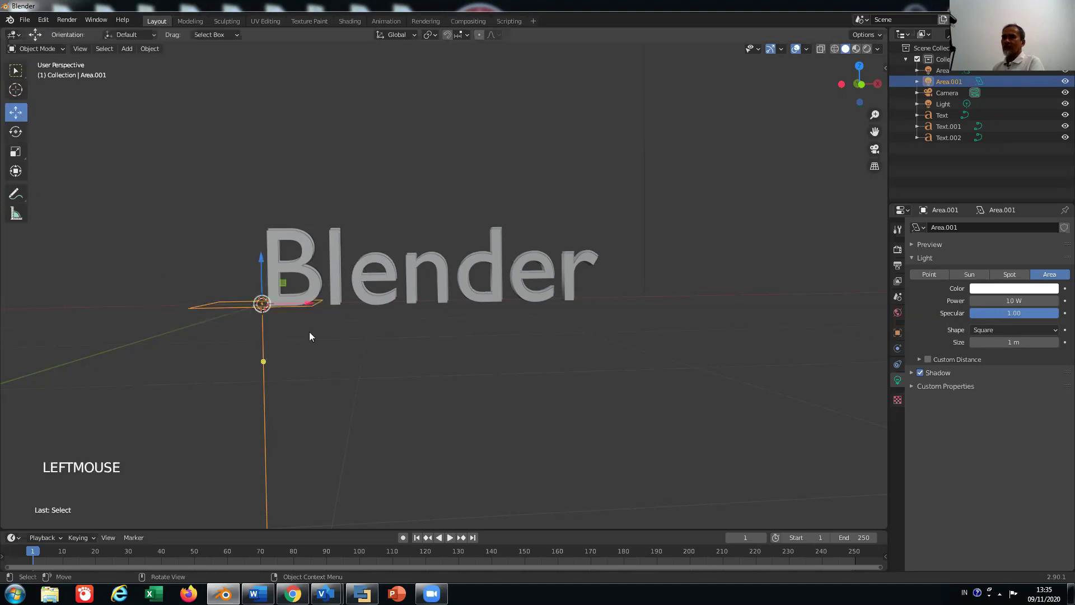
left_click(15, 129)
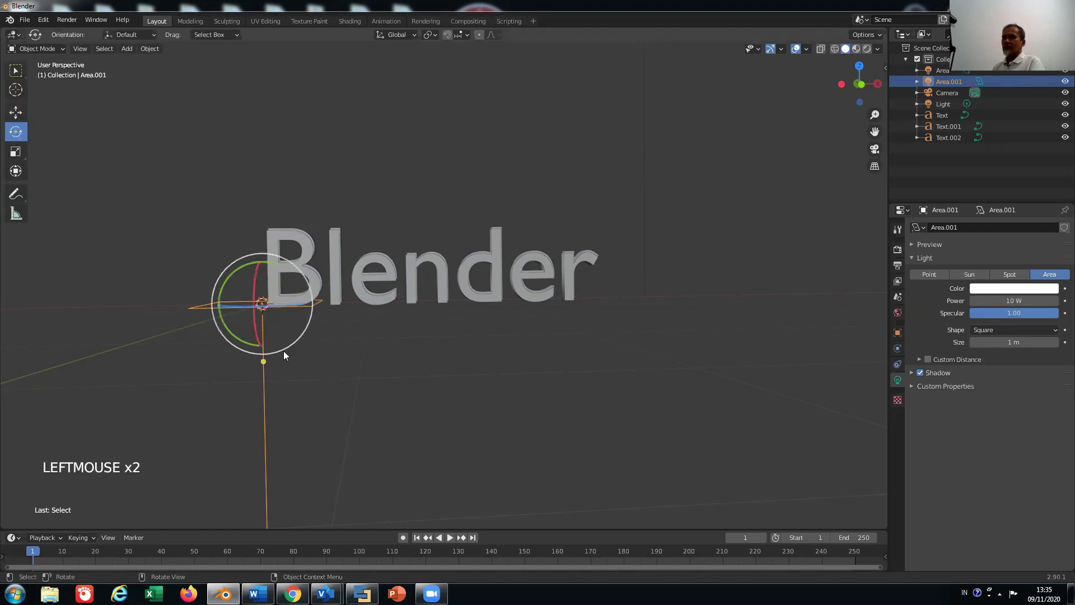
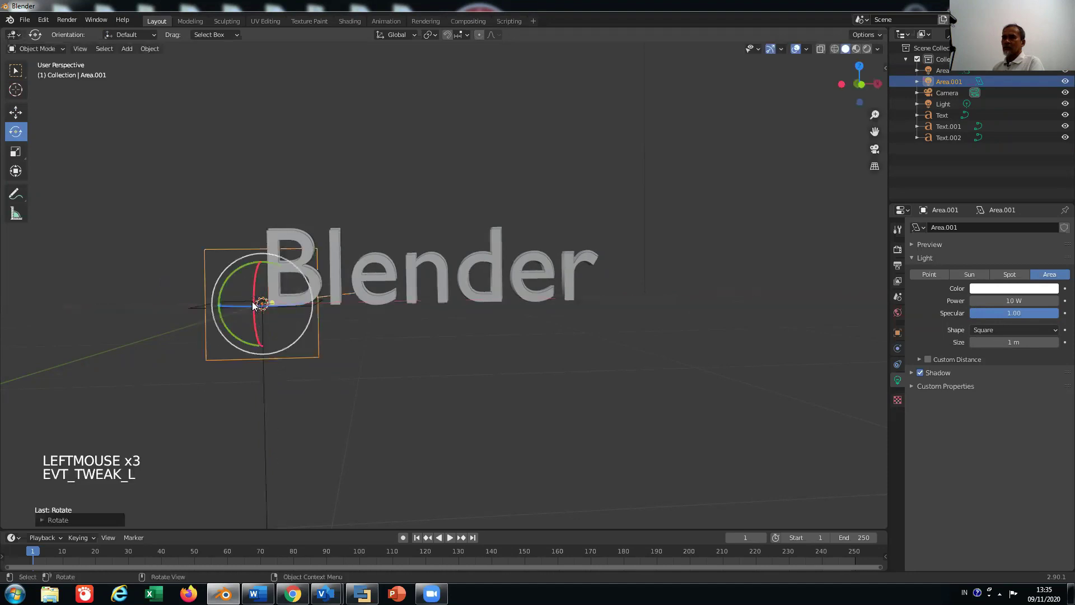
Enlarge Area.001 to 1.4 m and prepare to rotate it toward the text.
middle_click(482, 335)
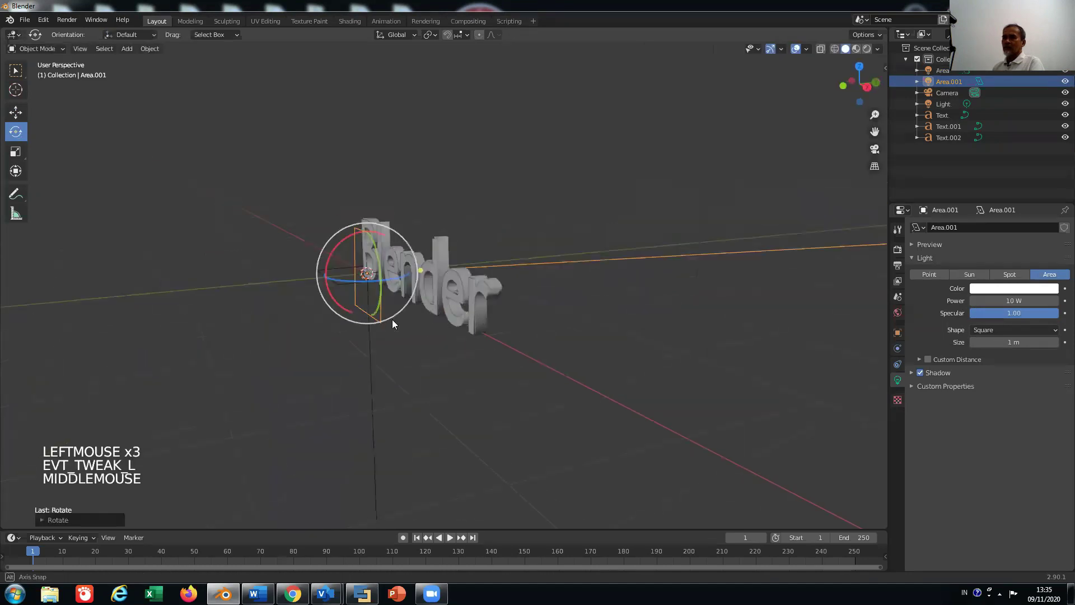
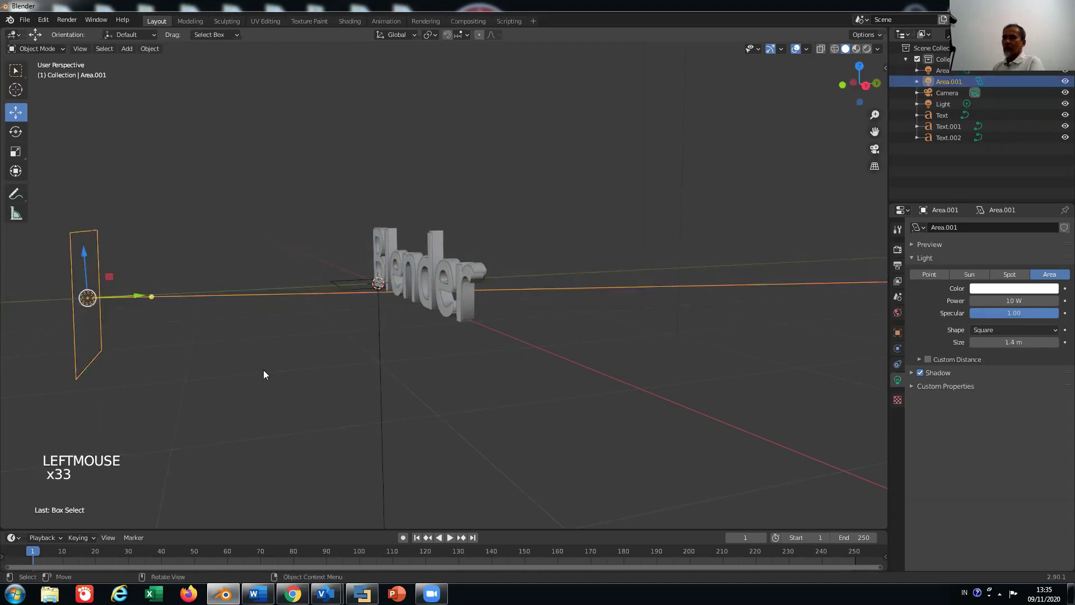
left_click(290, 328)
middle_click(167, 345)
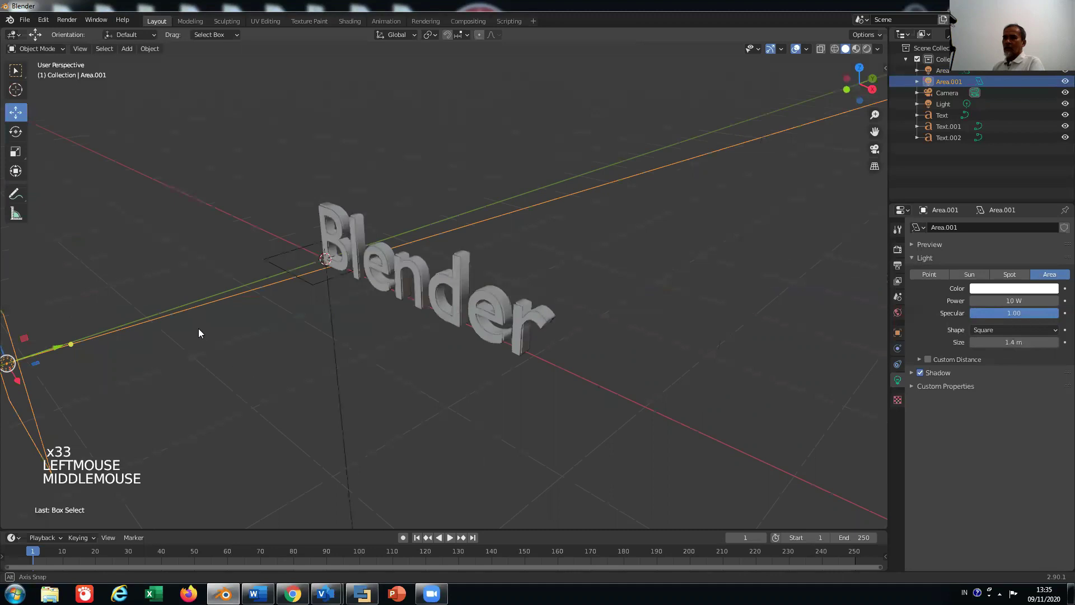
scroll("down", 3)
scroll("down", 3)
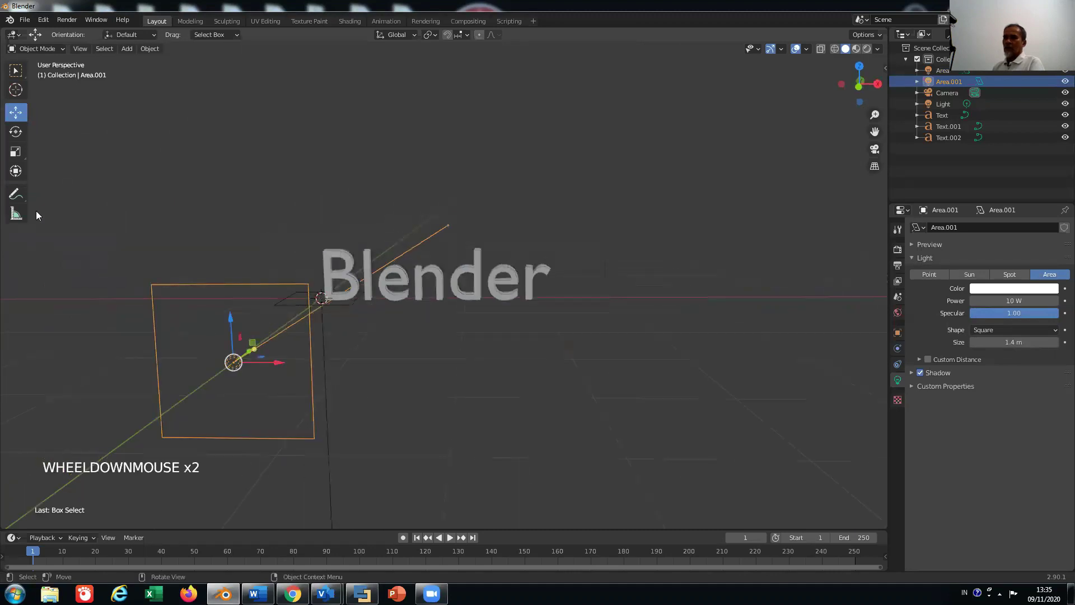
left_click(23, 136)
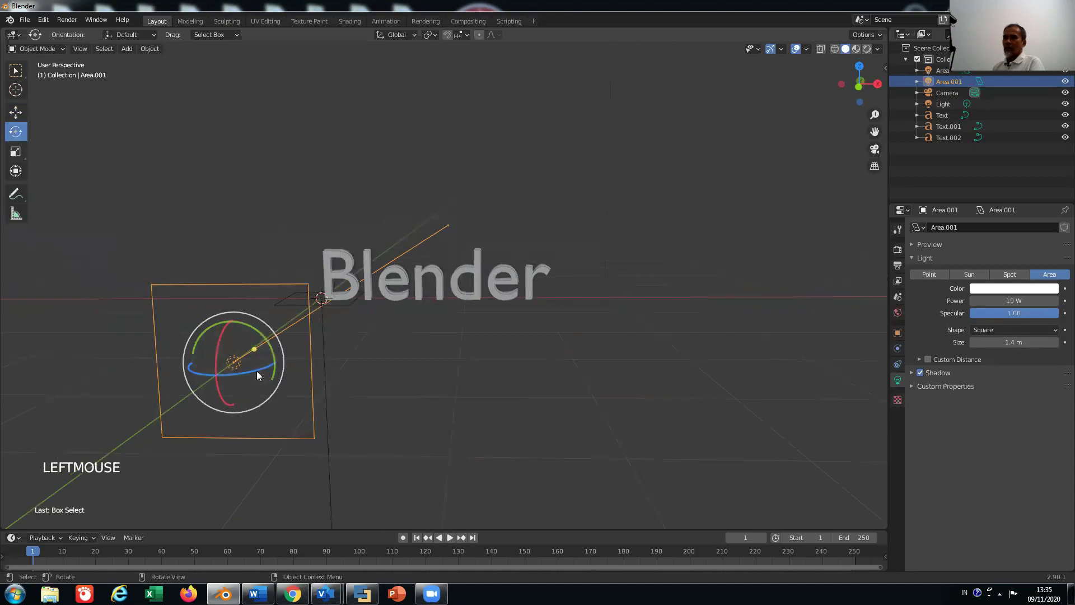
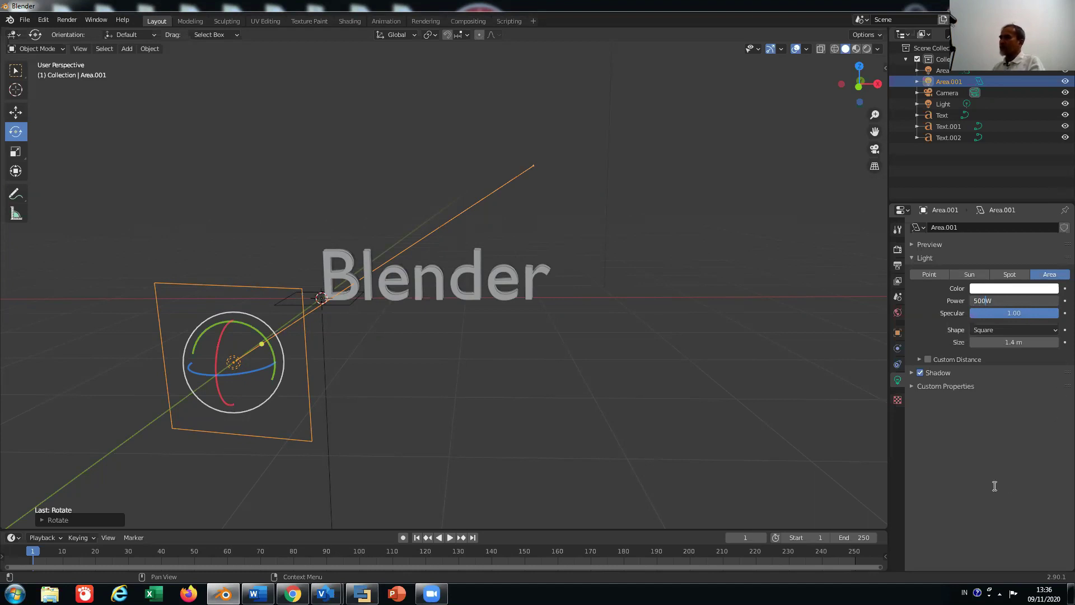
Confirm 500 W power on Area.001 and render the brighter lettering.
left_click(572, 467)
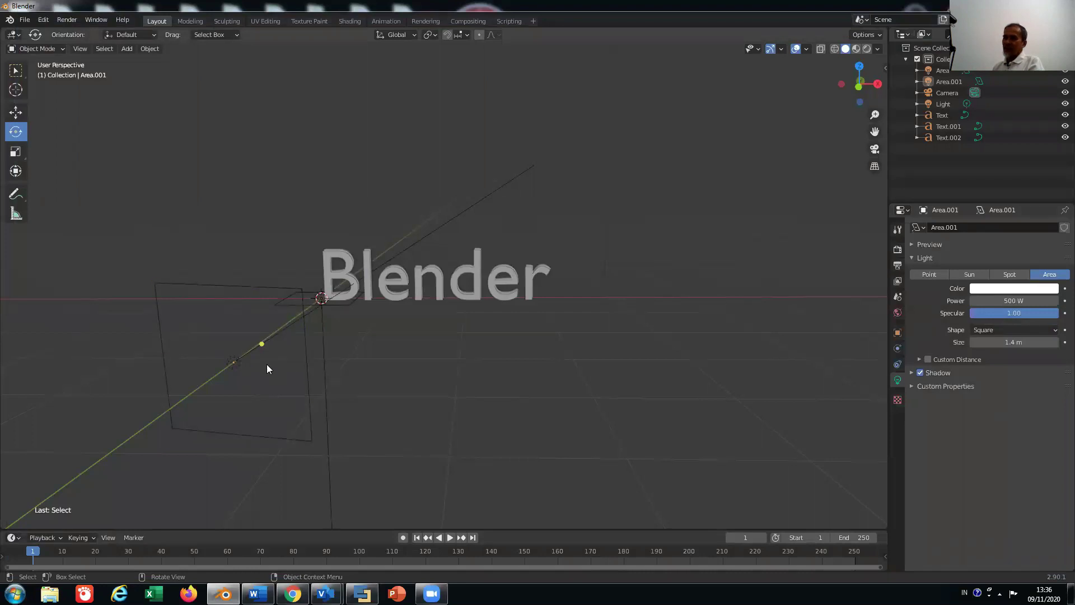
left_click(166, 194)
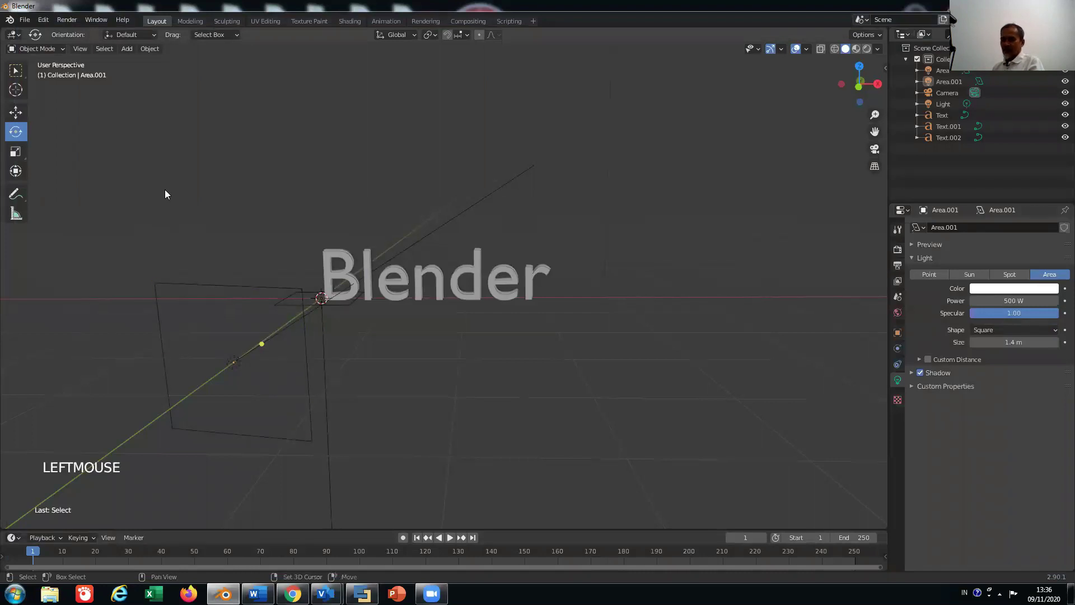
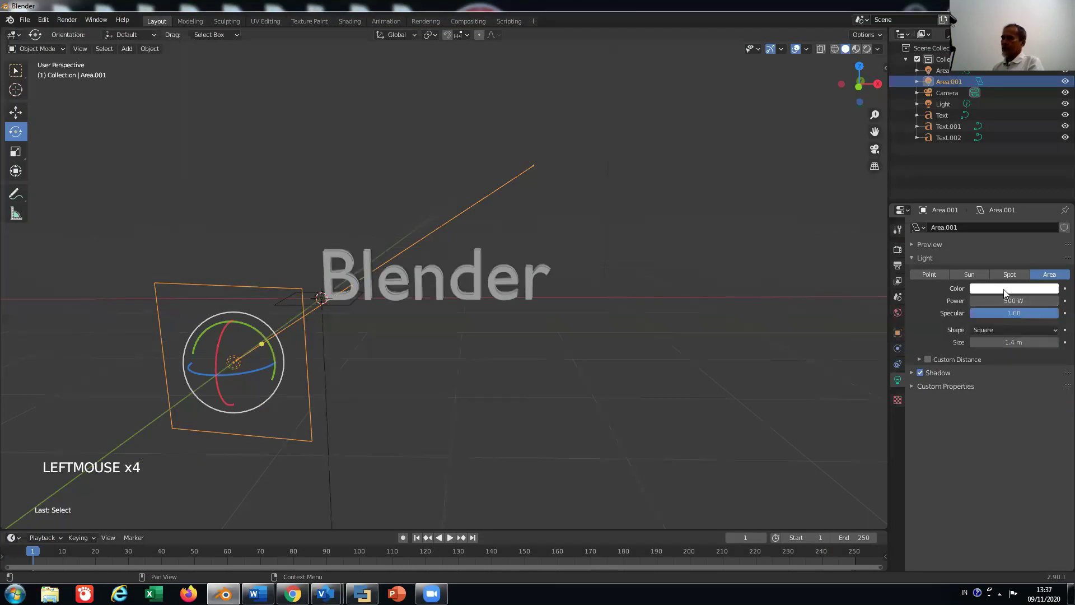
Add Area.002 at 1.3 m size and rotate it about the X axis toward the text.
left_click(1006, 291)
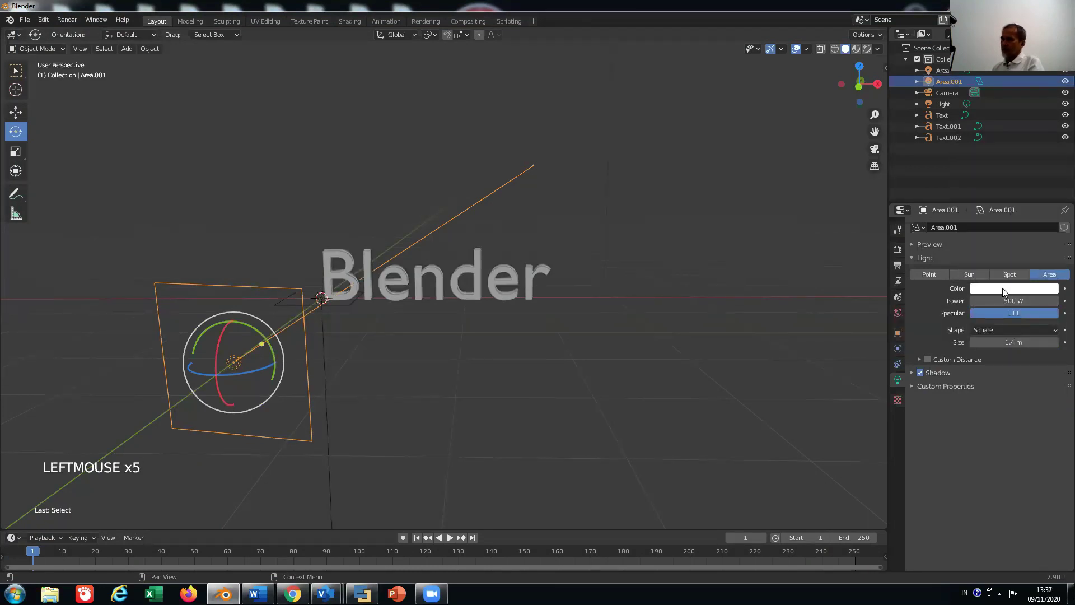
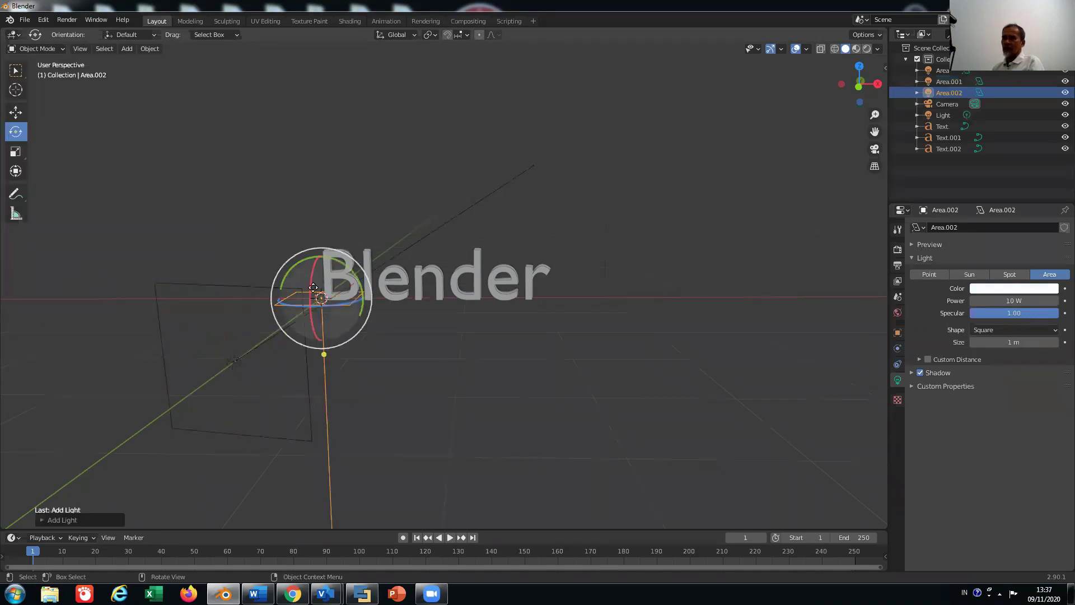
left_click(15, 93)
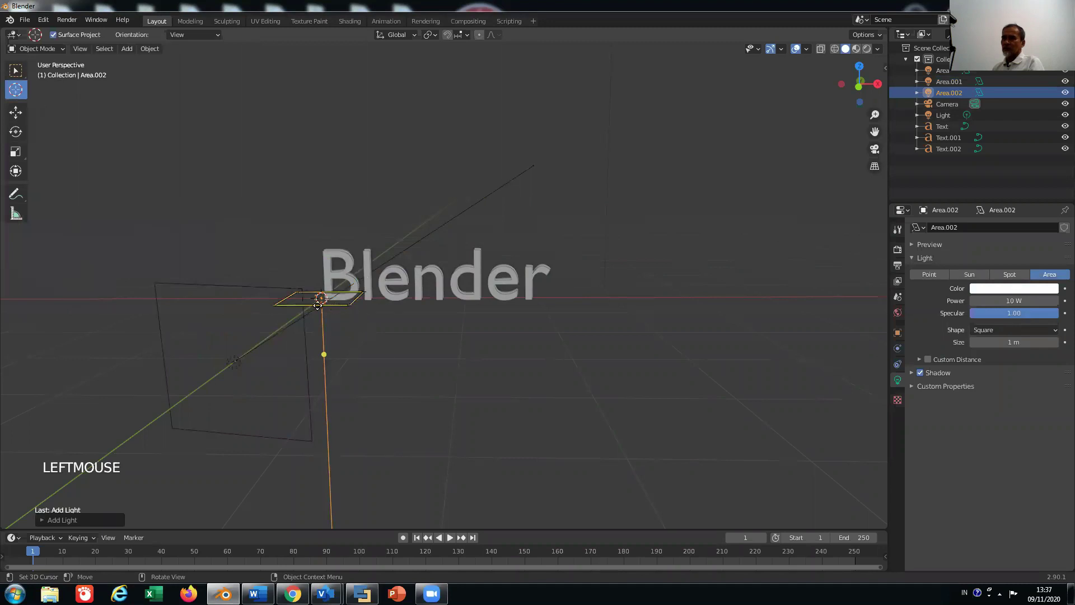
key("x")
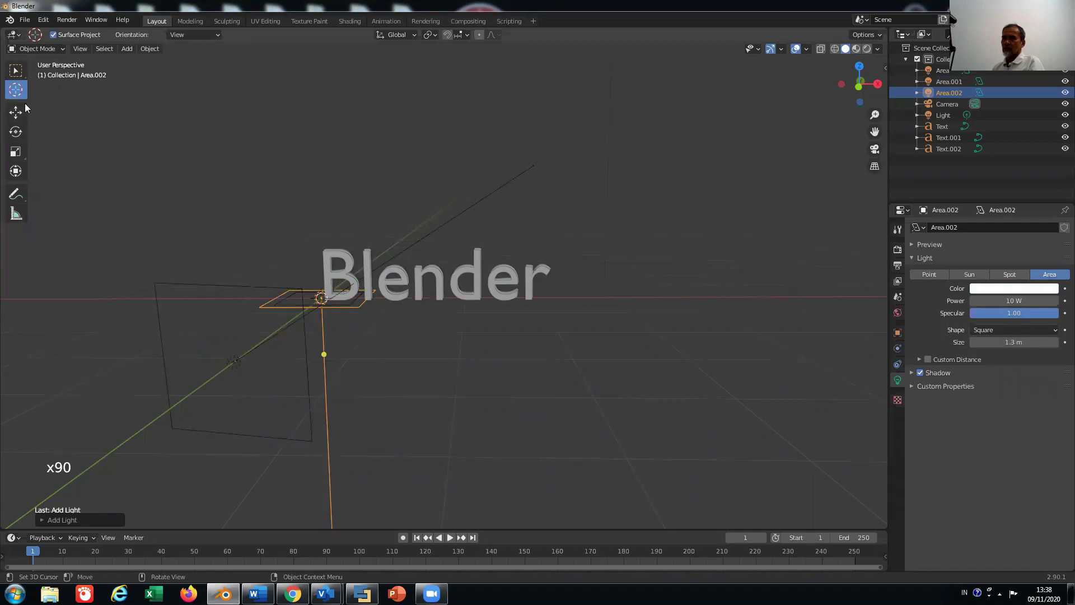
left_click(21, 93)
left_click(21, 93)
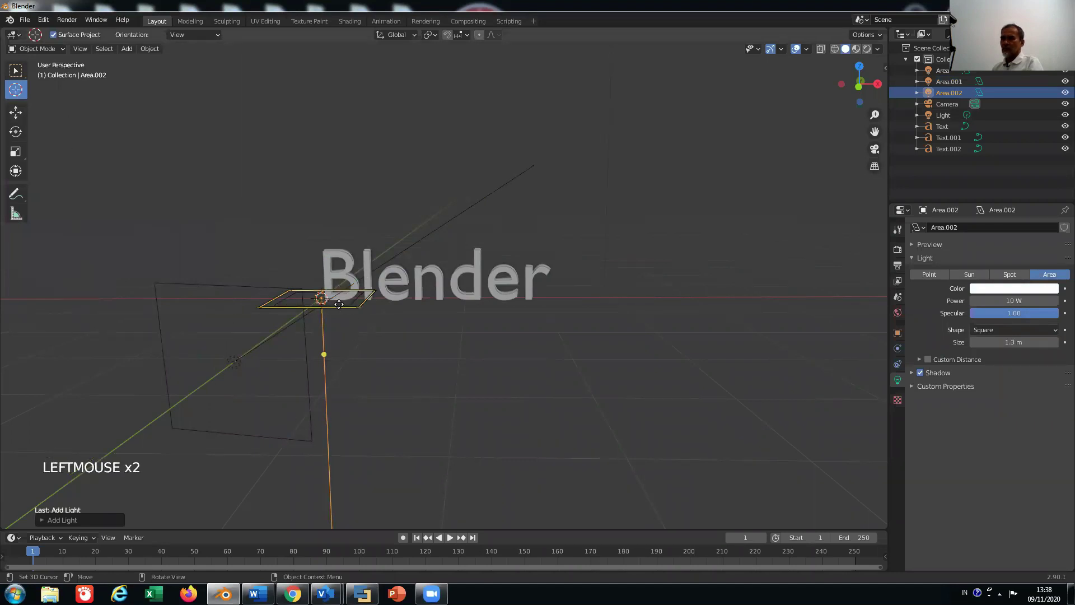
key("r")
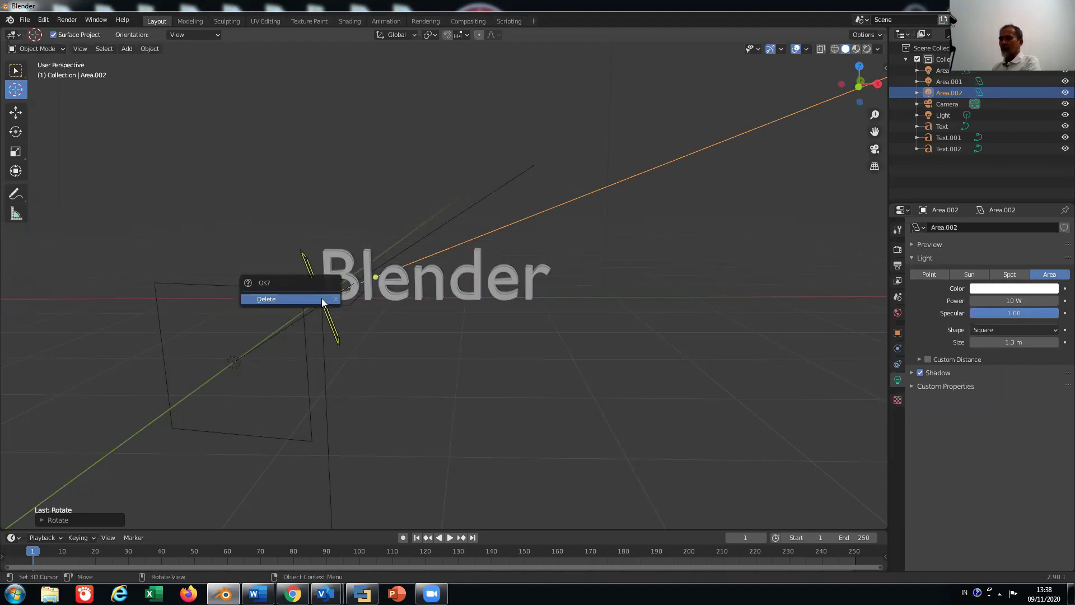
key("x")
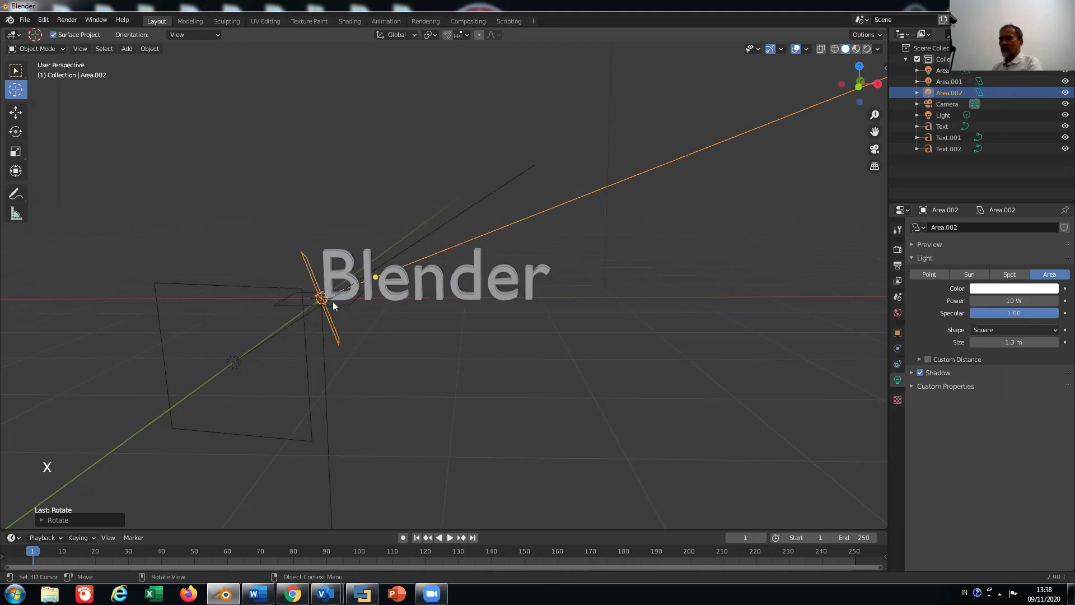
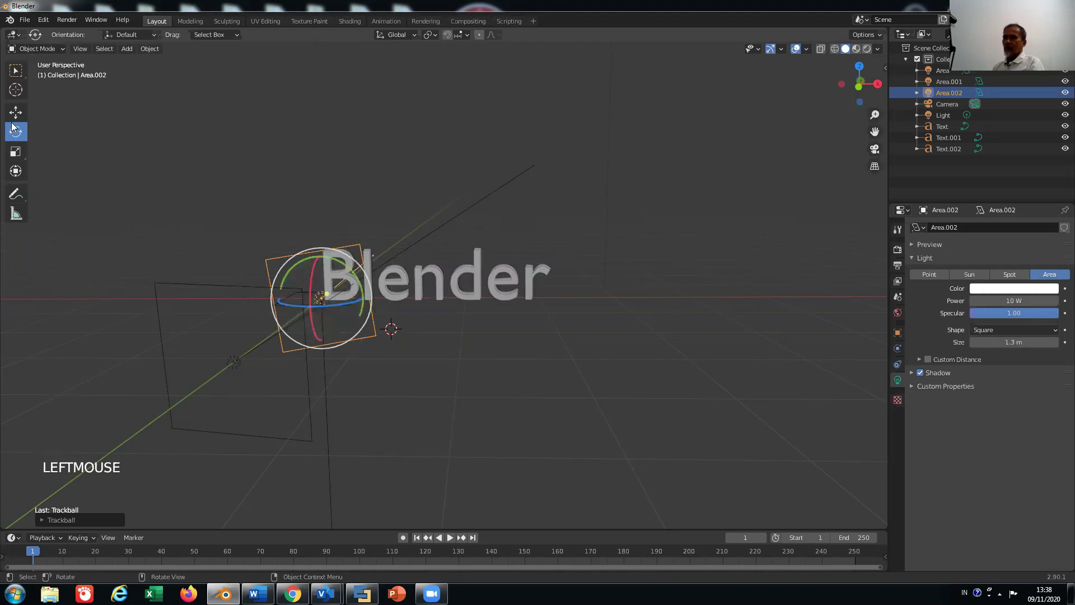
Switch to the Move tool to reposition Area.002.
left_click(15, 115)
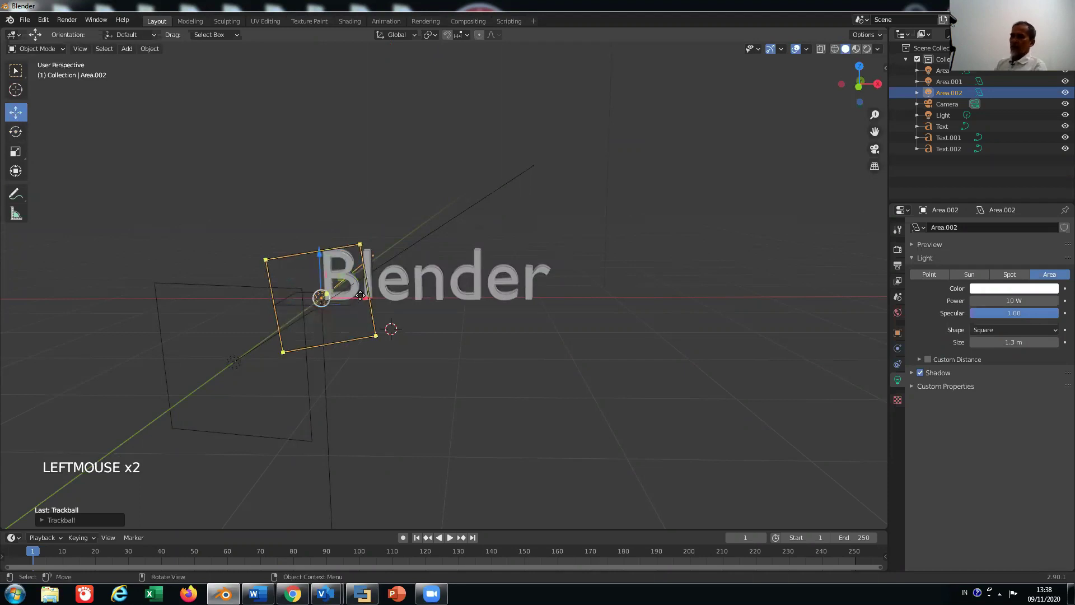
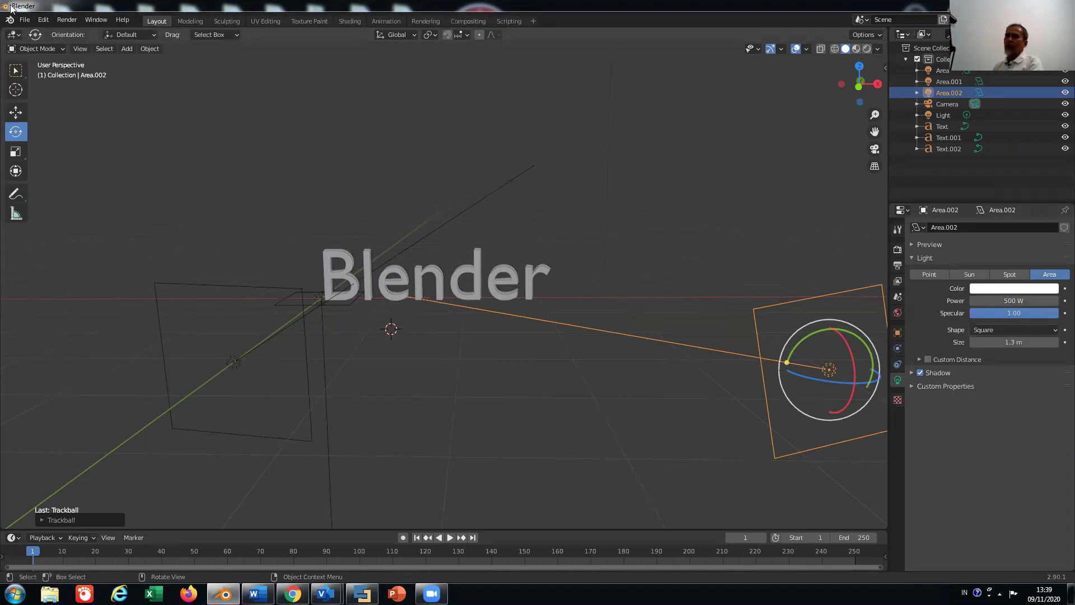
Close the rendered image and pick the Move tool back in the 3D scene.
left_click(63, 112)
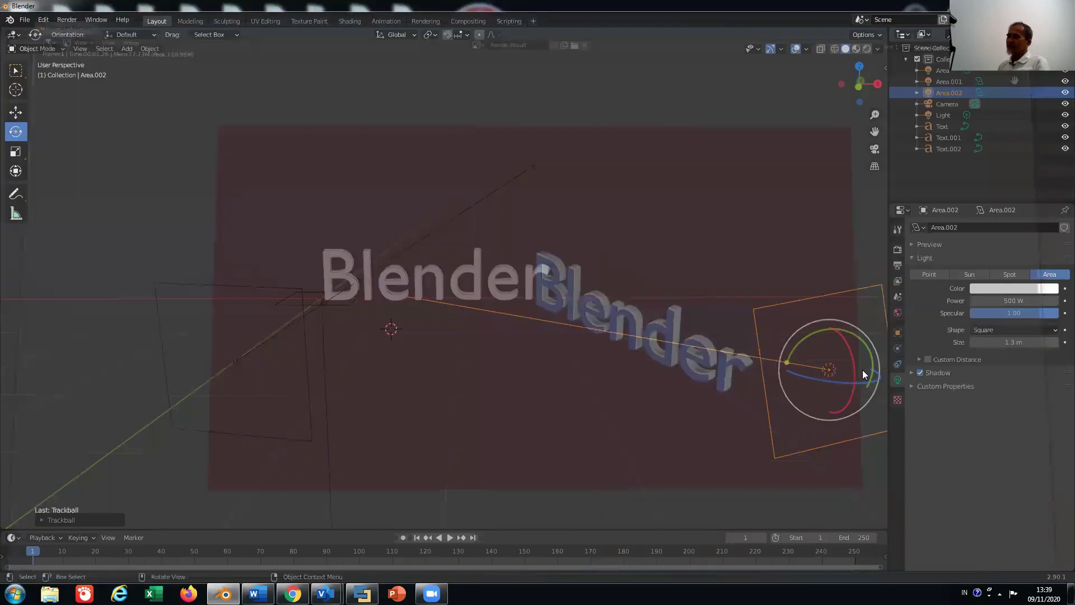
left_click(21, 119)
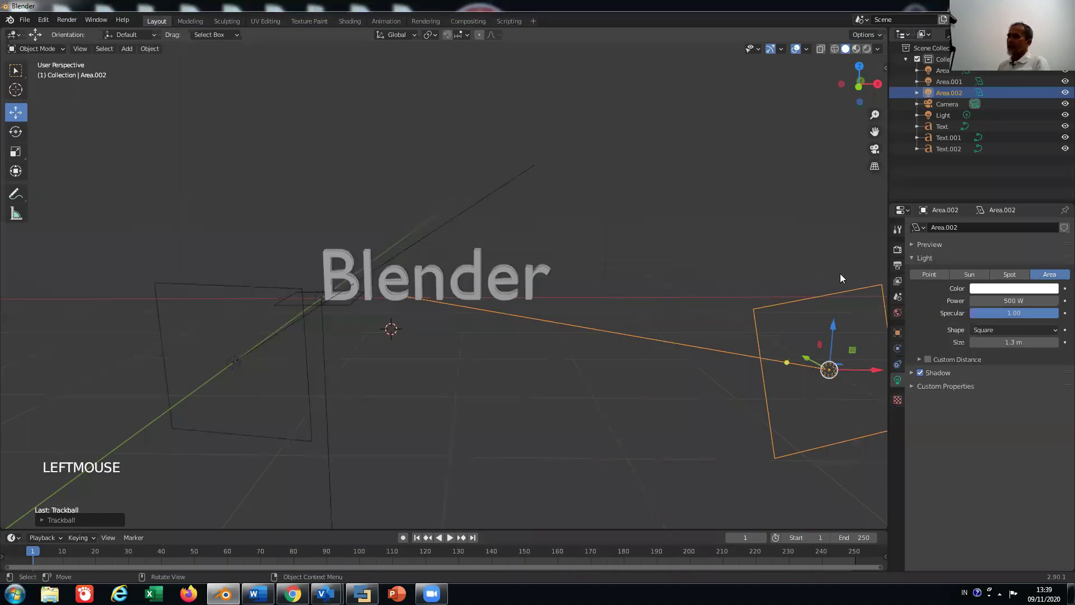
Orbit around Area.002 to check its direction before rendering the frame.
double_click(885, 275)
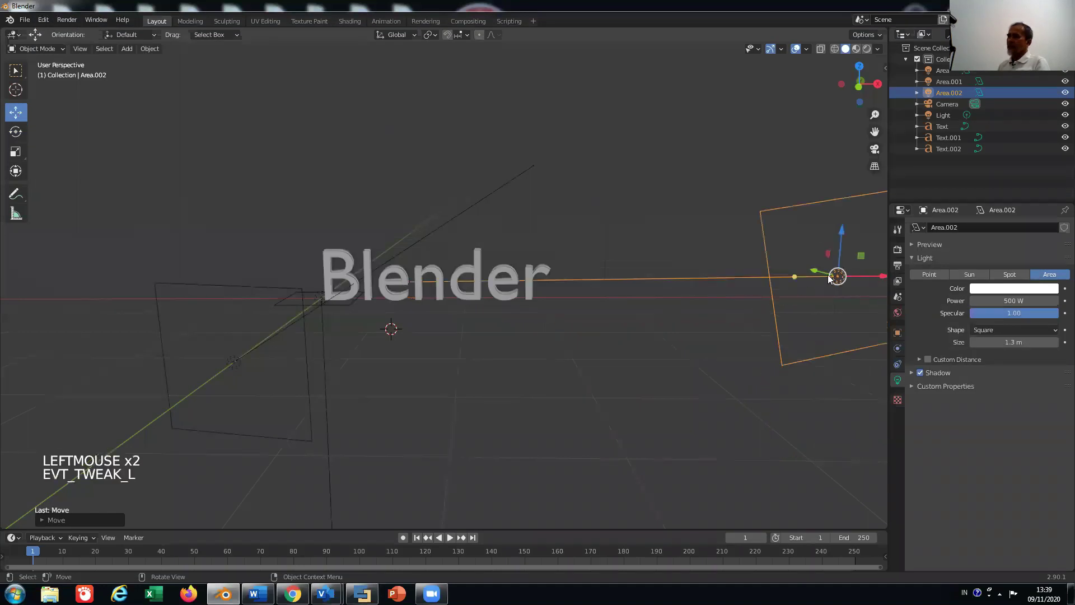
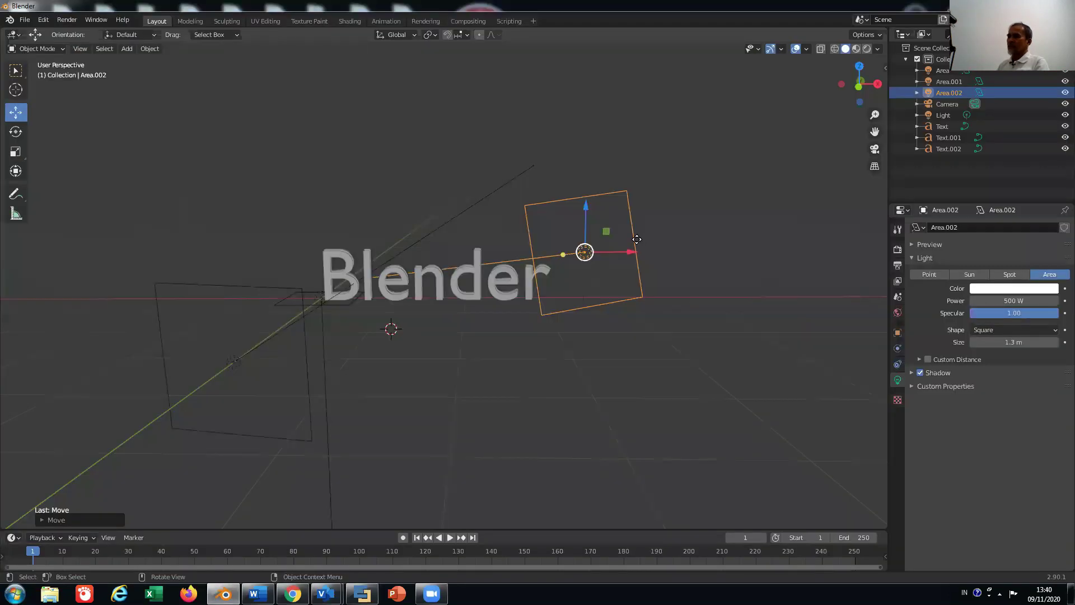
middle_click(544, 207)
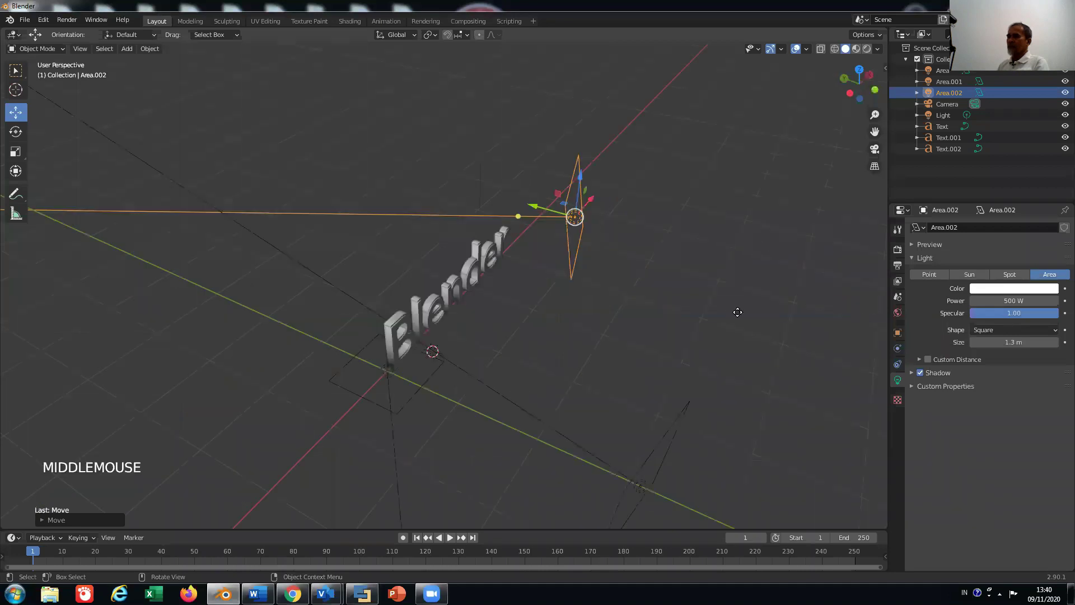
left_click(43, 354)
middle_click(550, 382)
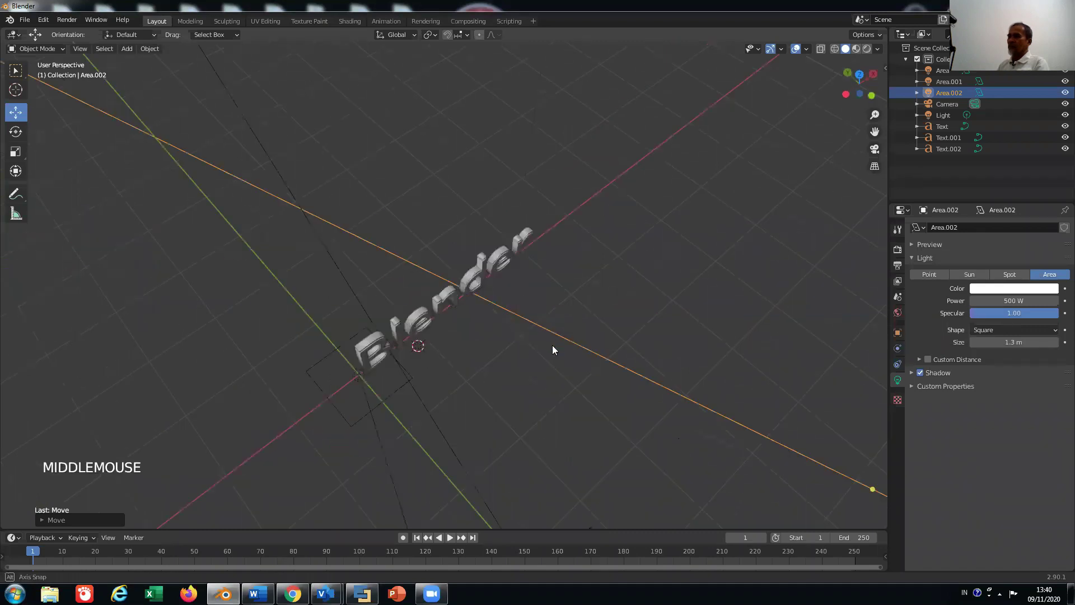
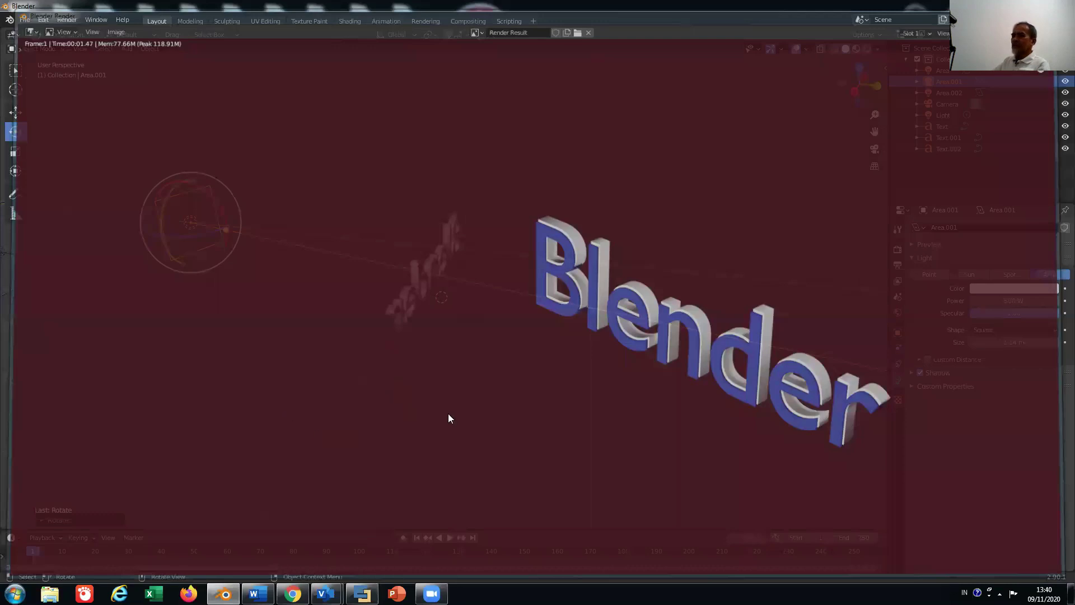
Orbit the 3D view around the scene after leaving the render.
middle_click(454, 374)
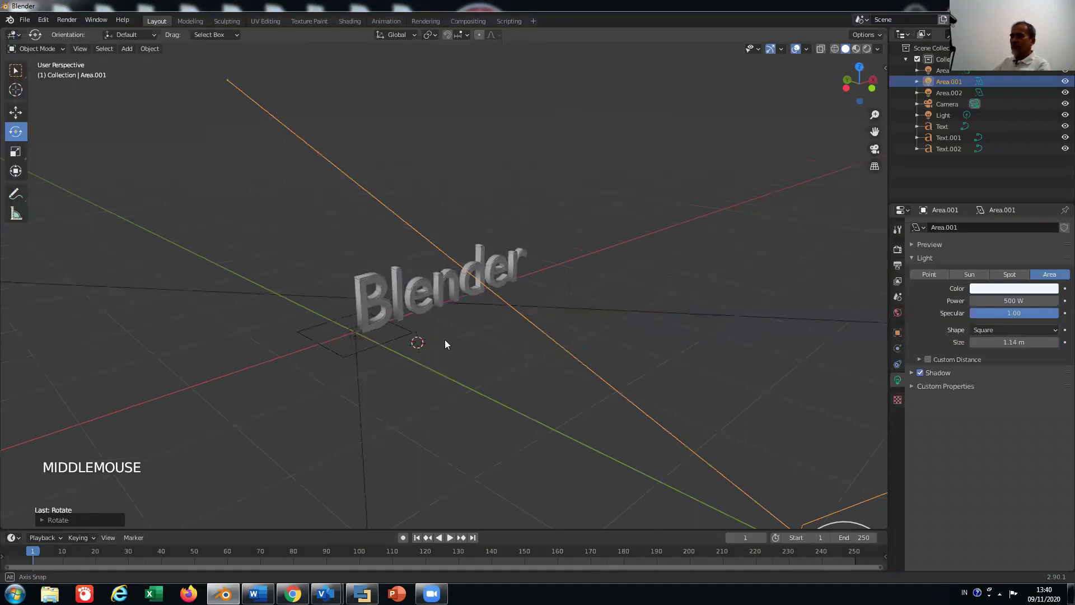
Add a plane behind the extruded text and give it a pink material.
middle_click(411, 309)
left_click(411, 309)
scroll("down", 3)
left_click(524, 320)
right_click(523, 320)
scroll("up", 3)
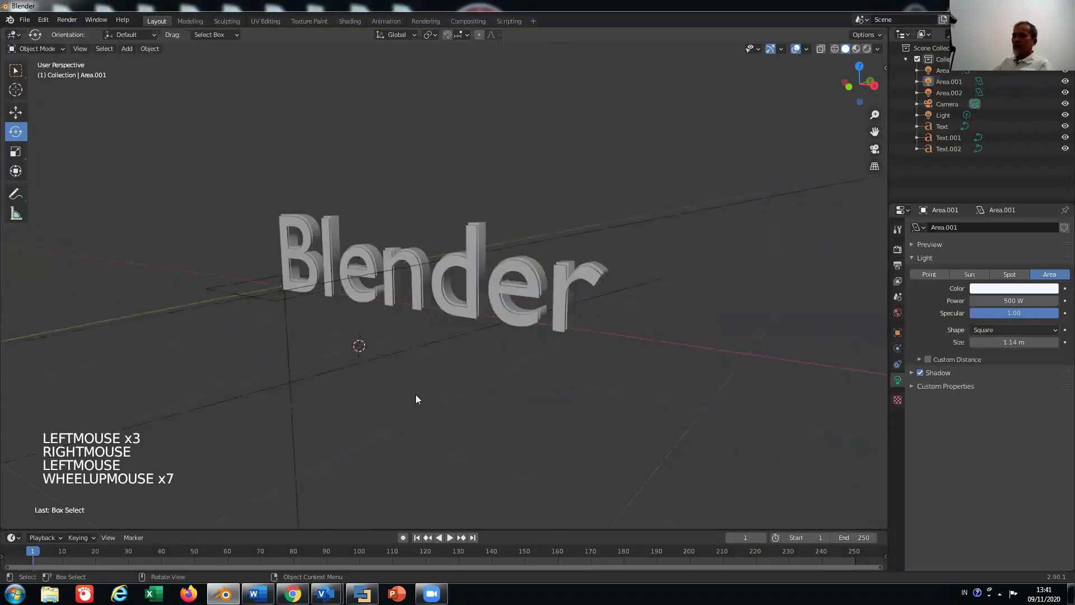
middle_click(442, 398)
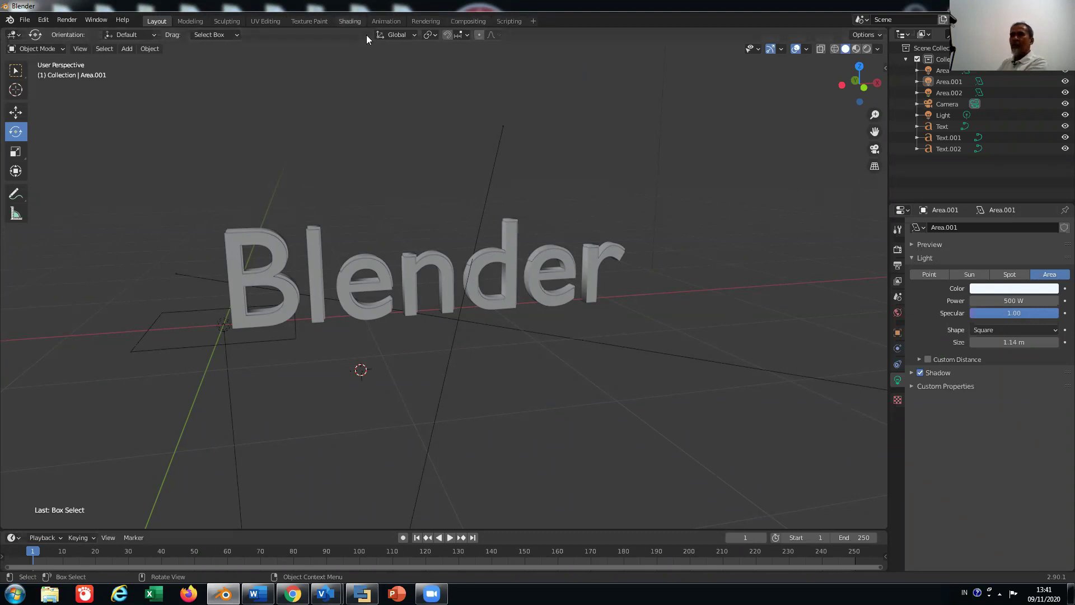
View the lit scene with the pink backdrop in the Shading workspace camera view.
left_click(158, 76)
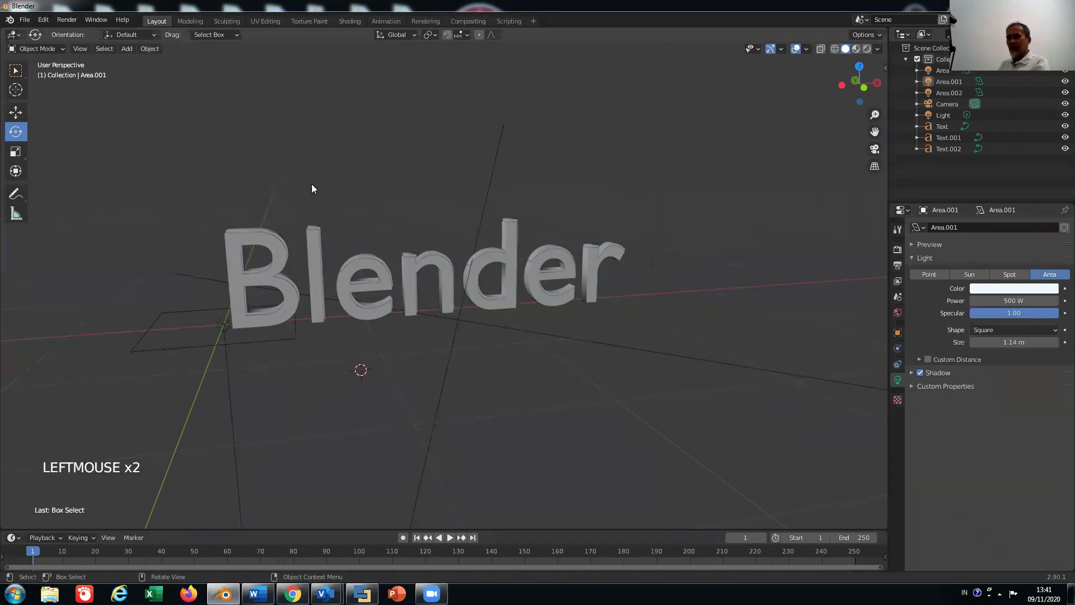
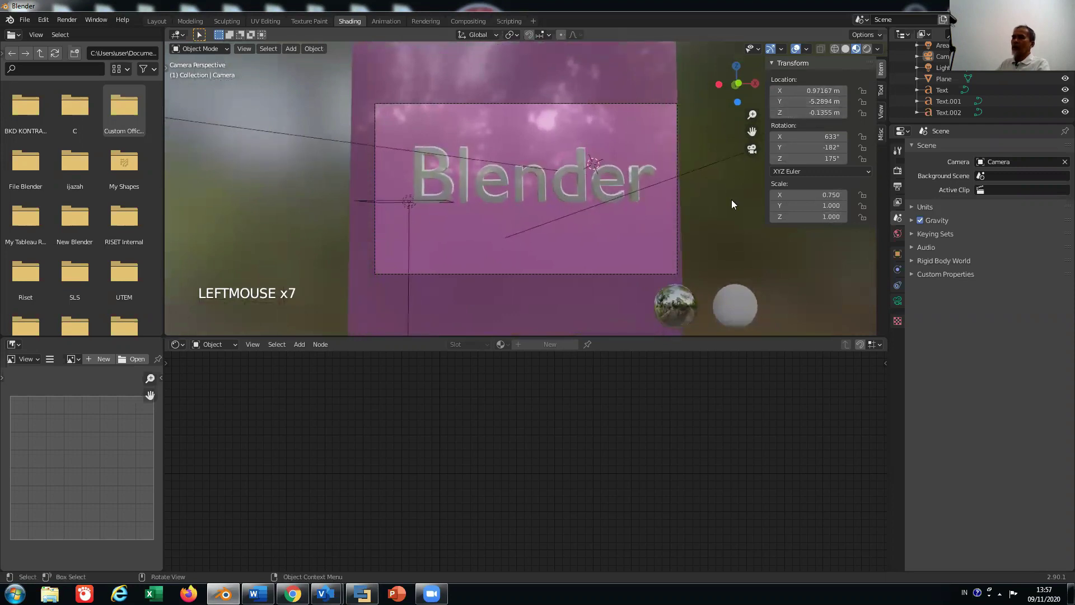
left_click(751, 289)
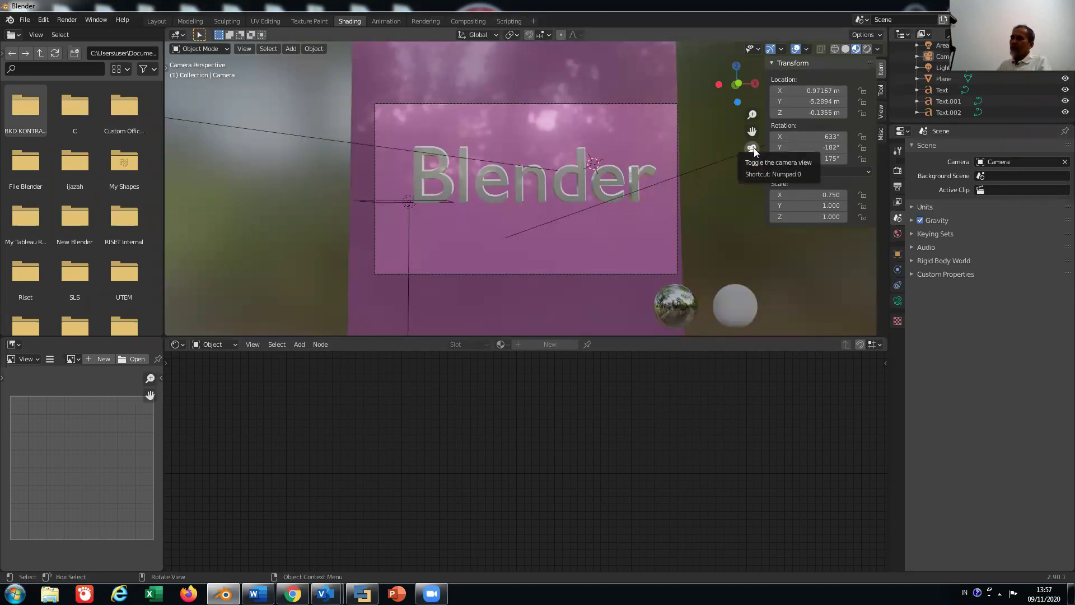
Leave the camera view and toggle the N-panel to inspect the camera transform (X 0.97 m, Y −5.29 m).
left_click(757, 152)
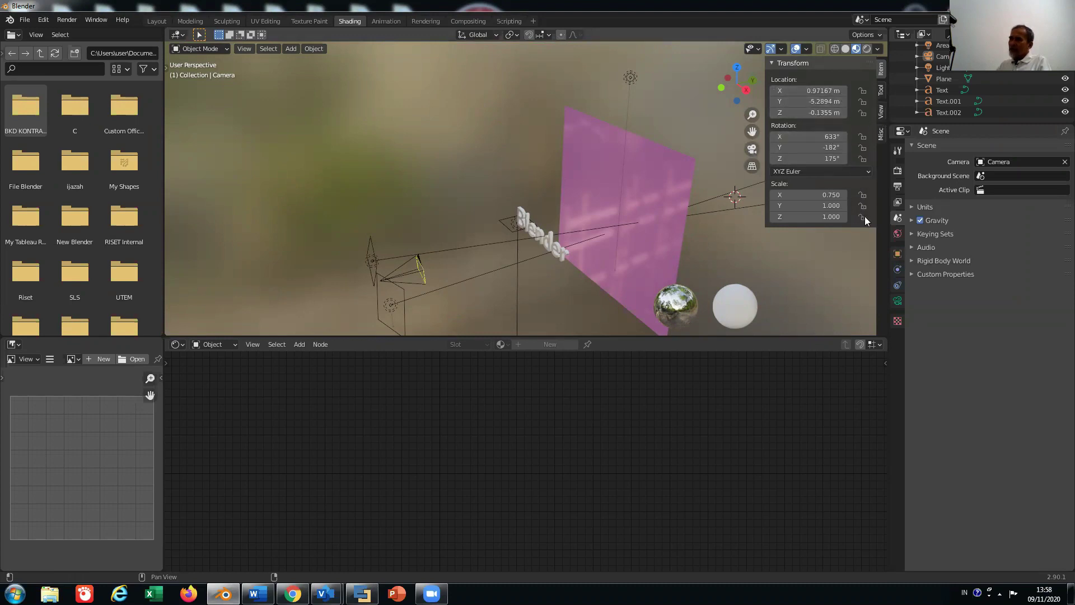
key("n")
key("n")
key("n")
key("n")
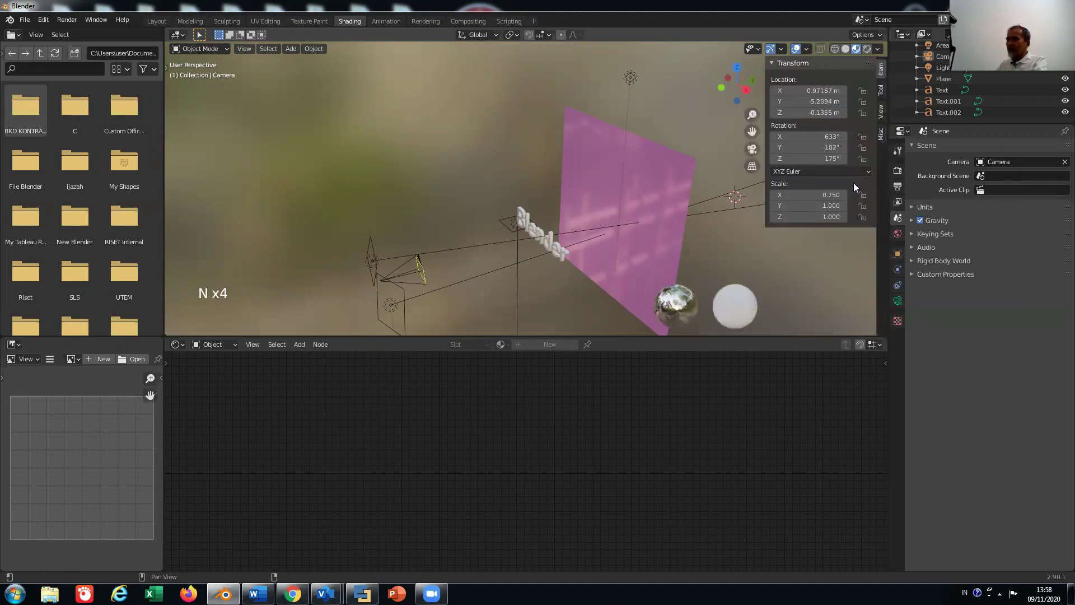
key("n")
key("n")
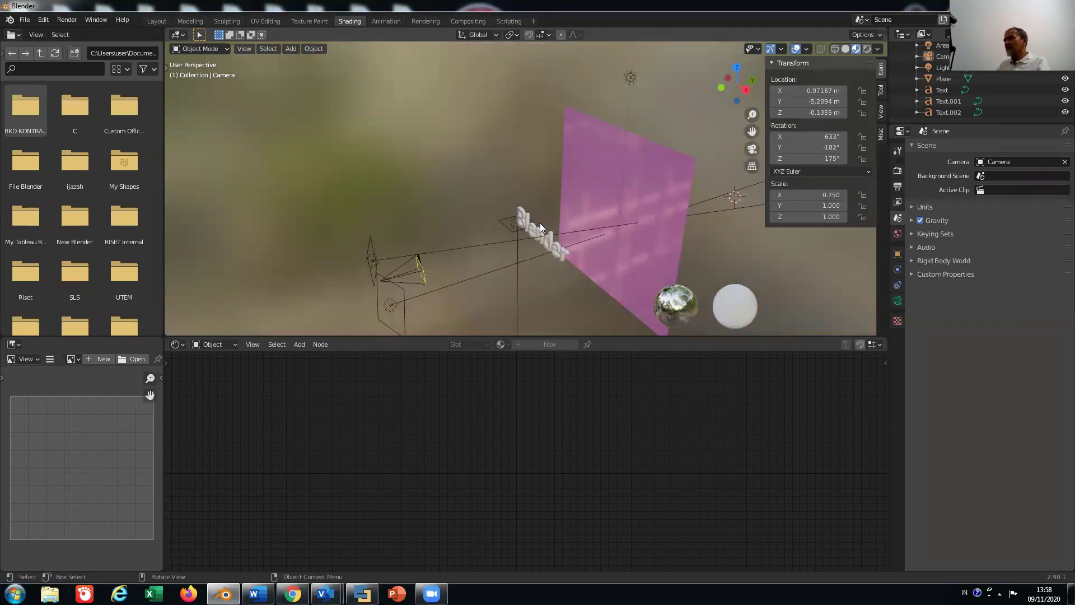
Select the area light beside the pink plane and begin rotating it to about 85°, 3.6°, −23.5°.
left_click(400, 314)
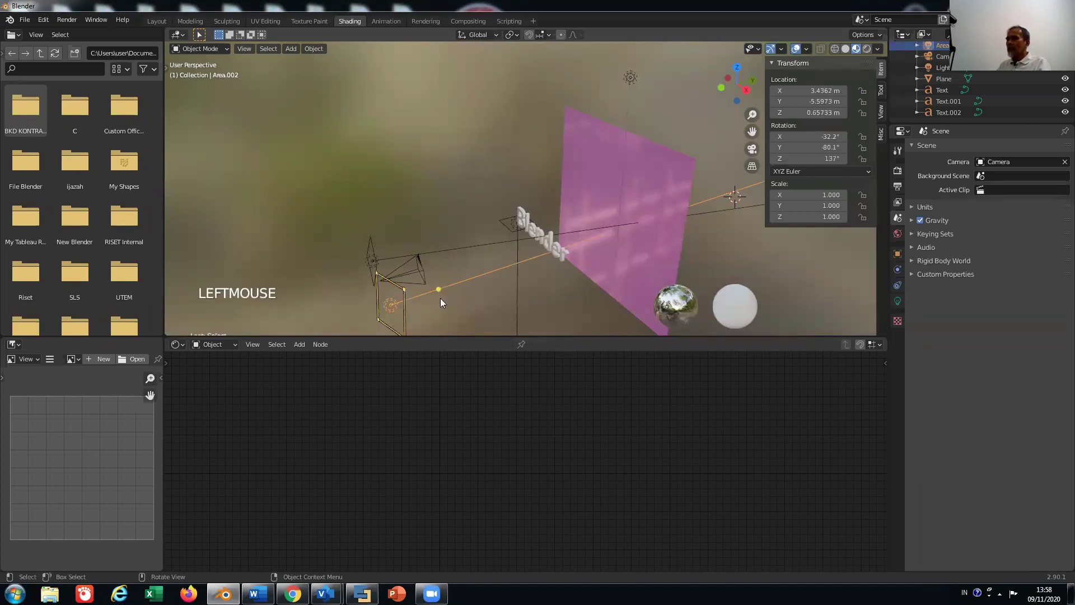
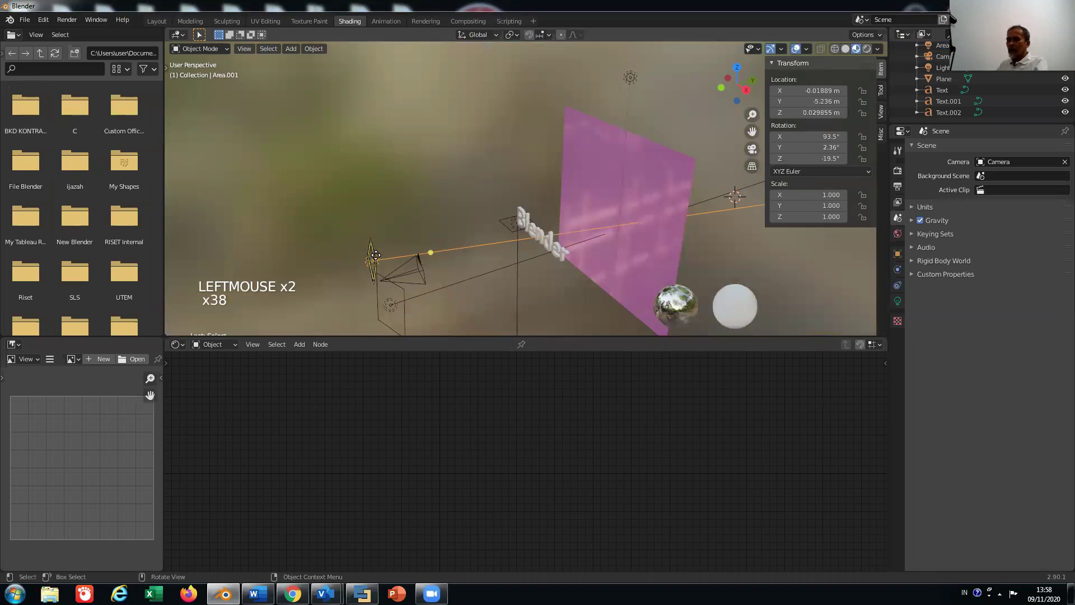
key("r")
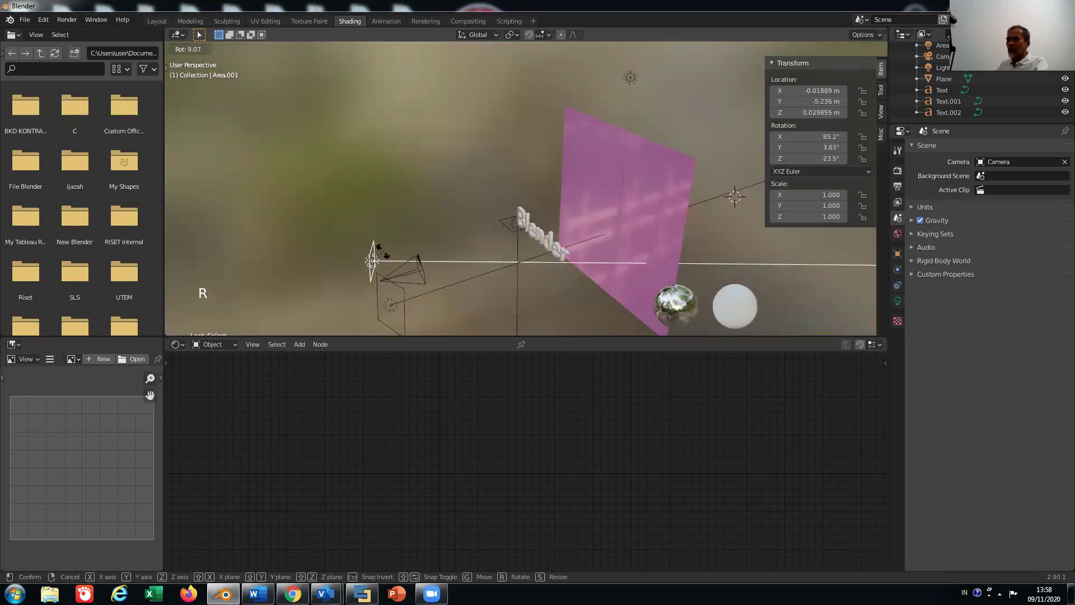
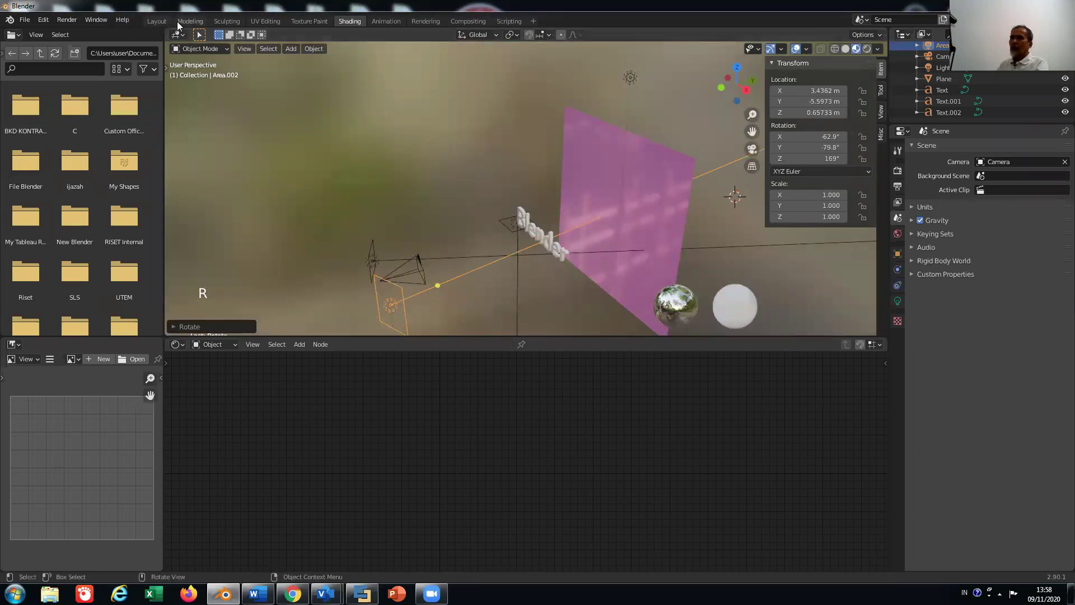
In the Layout workspace, move the Area.002 light outward away from the text.
left_click(181, 26)
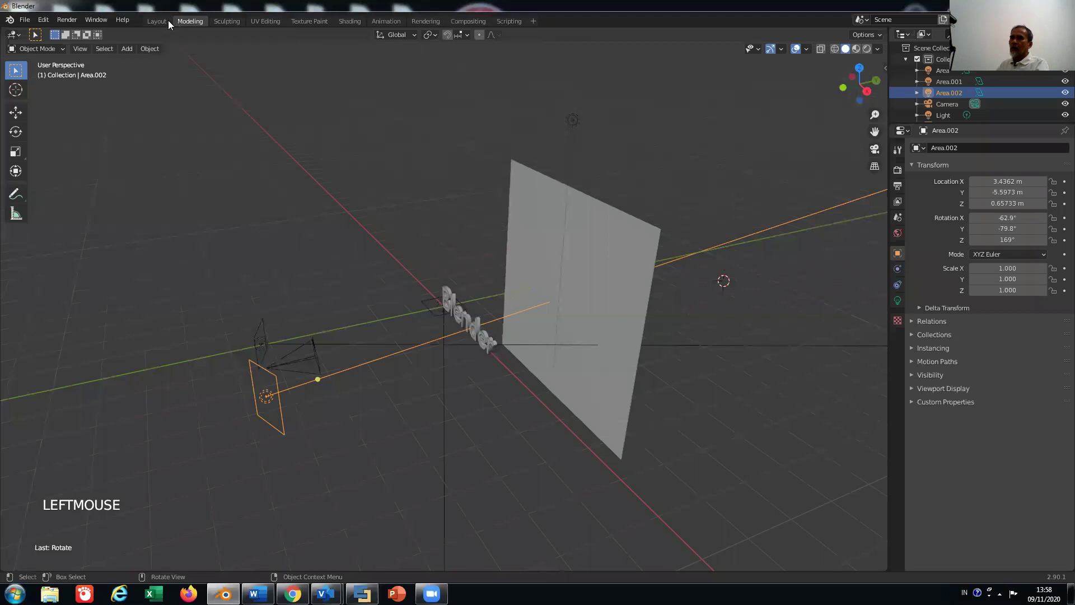
left_click(161, 27)
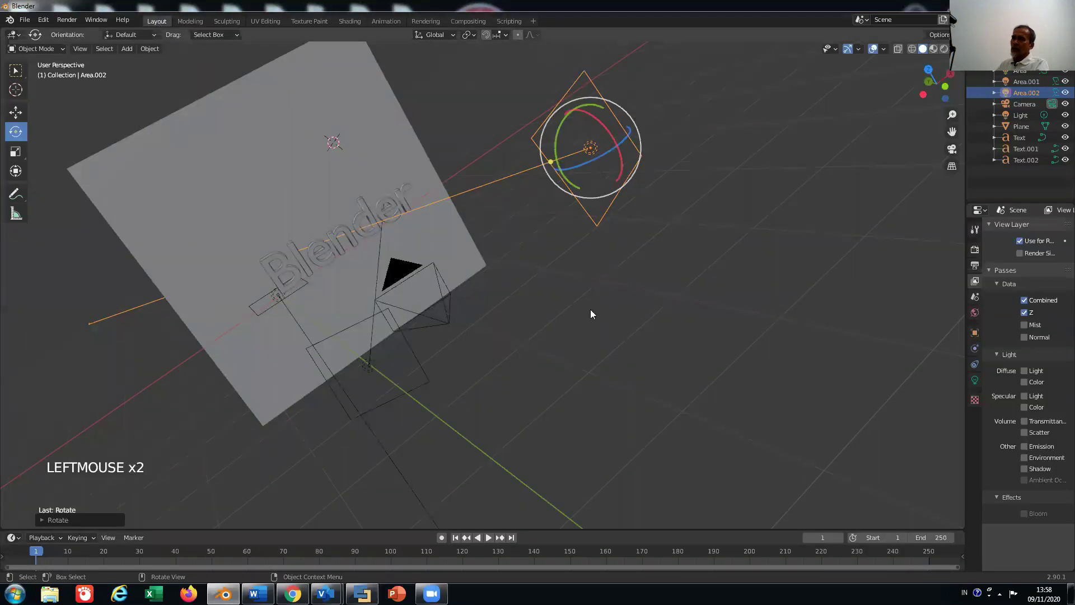
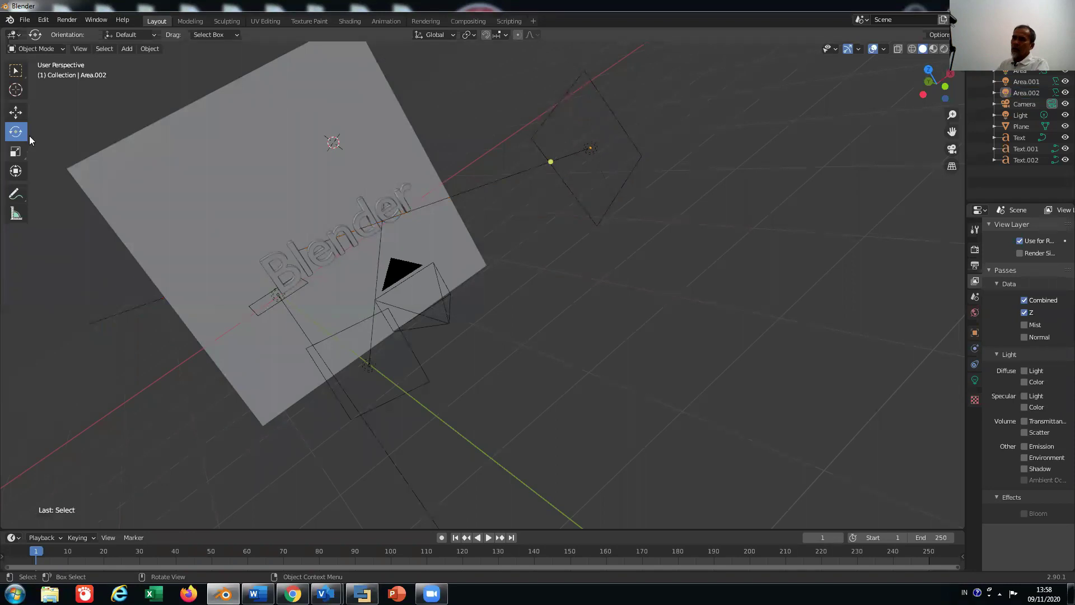
left_click(24, 117)
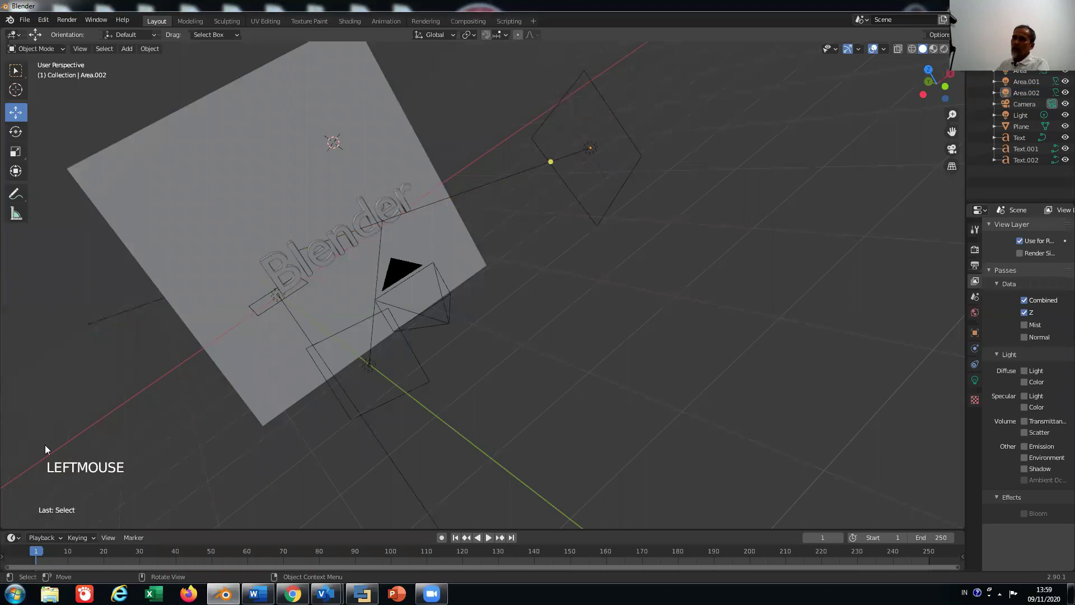
left_click(17, 88)
left_click(17, 110)
left_click(604, 190)
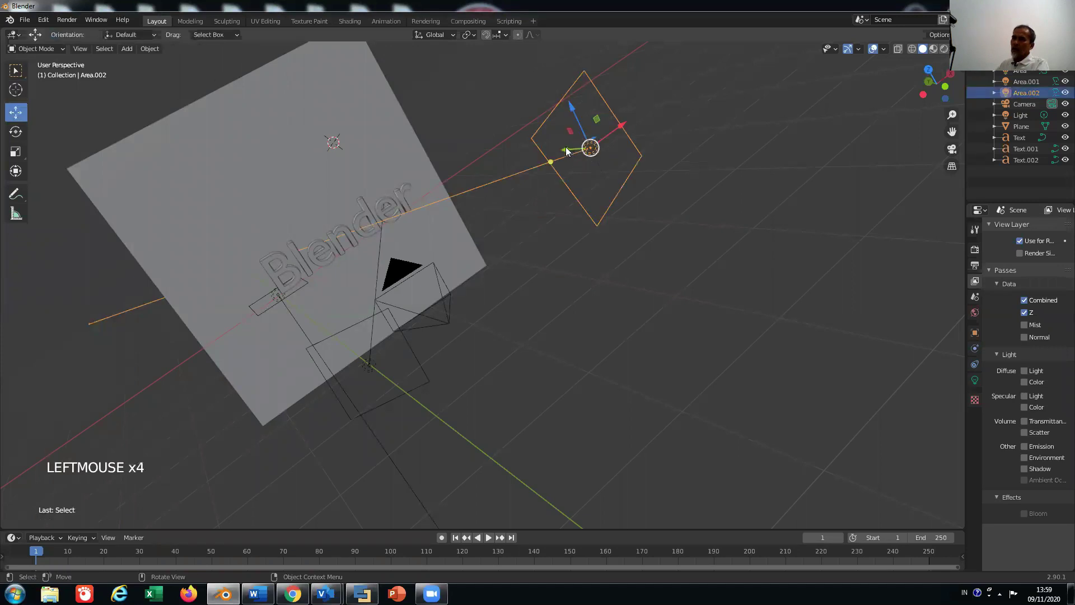
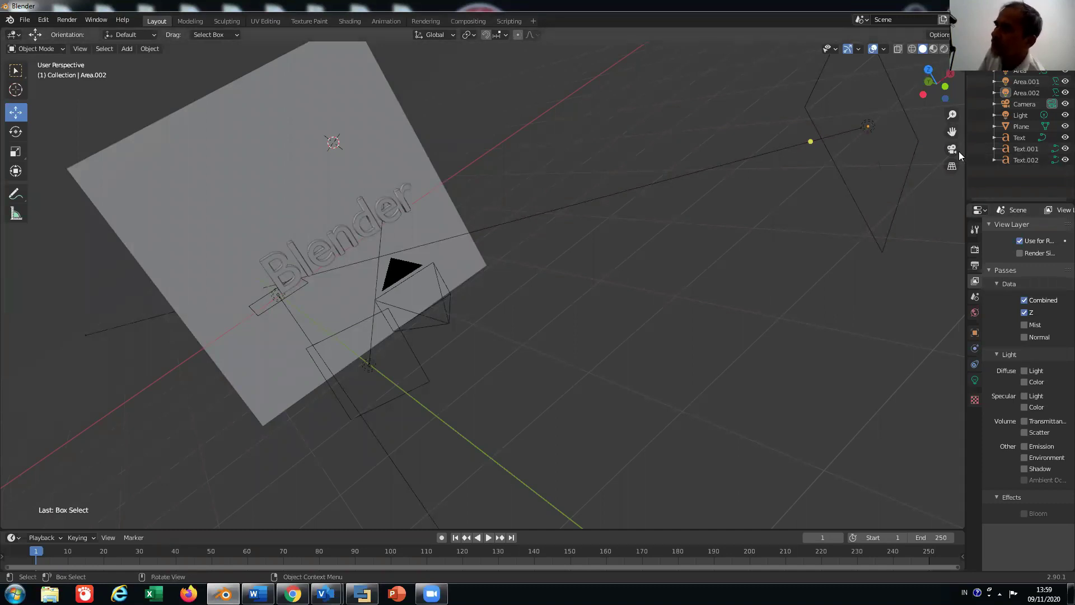
Look through the scene camera at the lettering and backdrop, toggling the N-panel display.
left_click(958, 152)
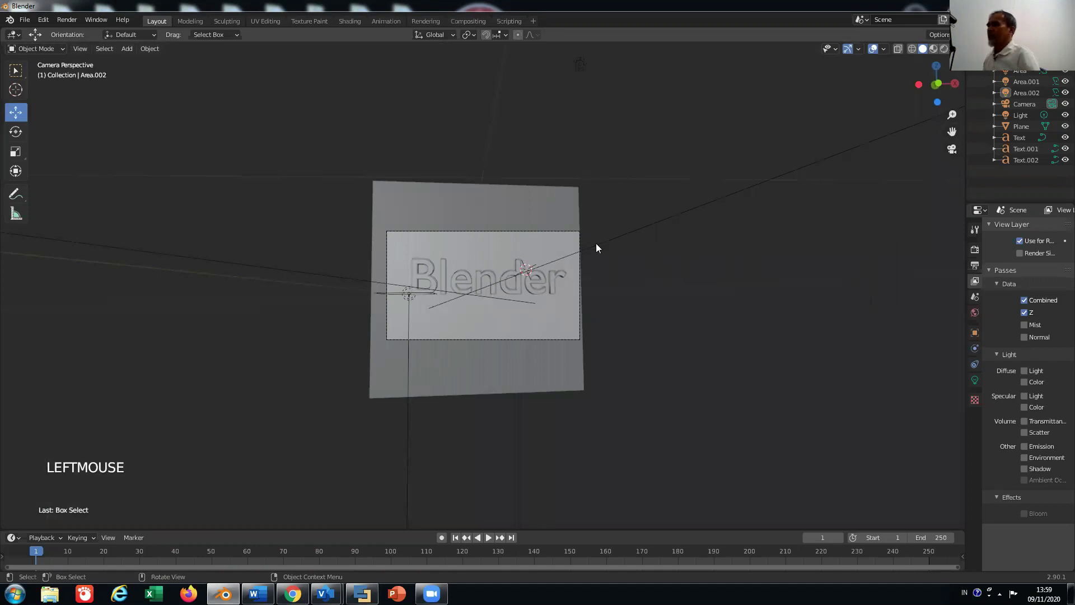
left_click(744, 290)
scroll("up", 3)
scroll("down", 3)
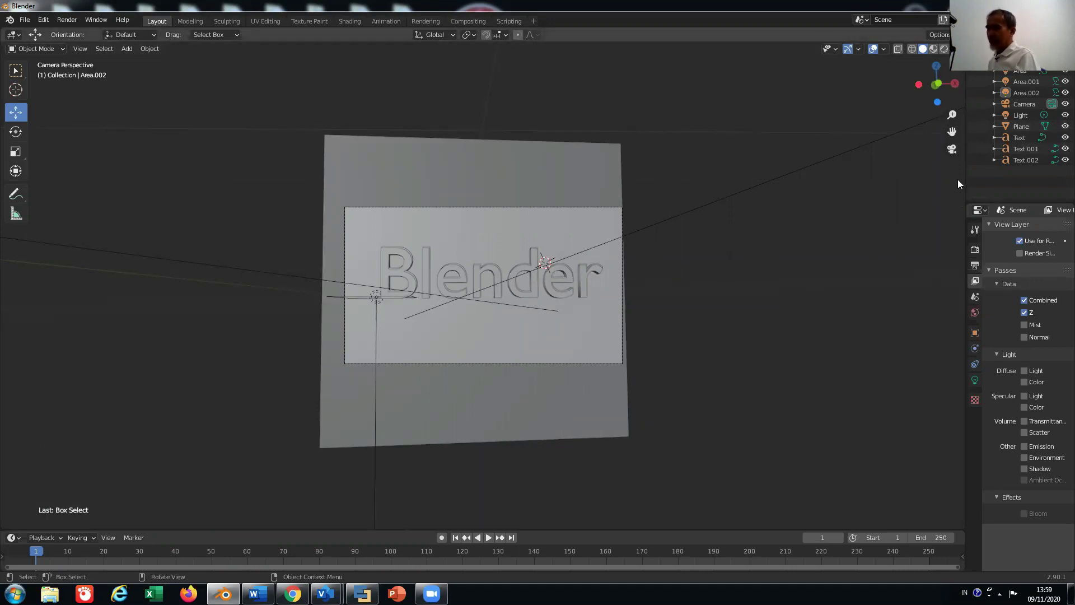
key("n")
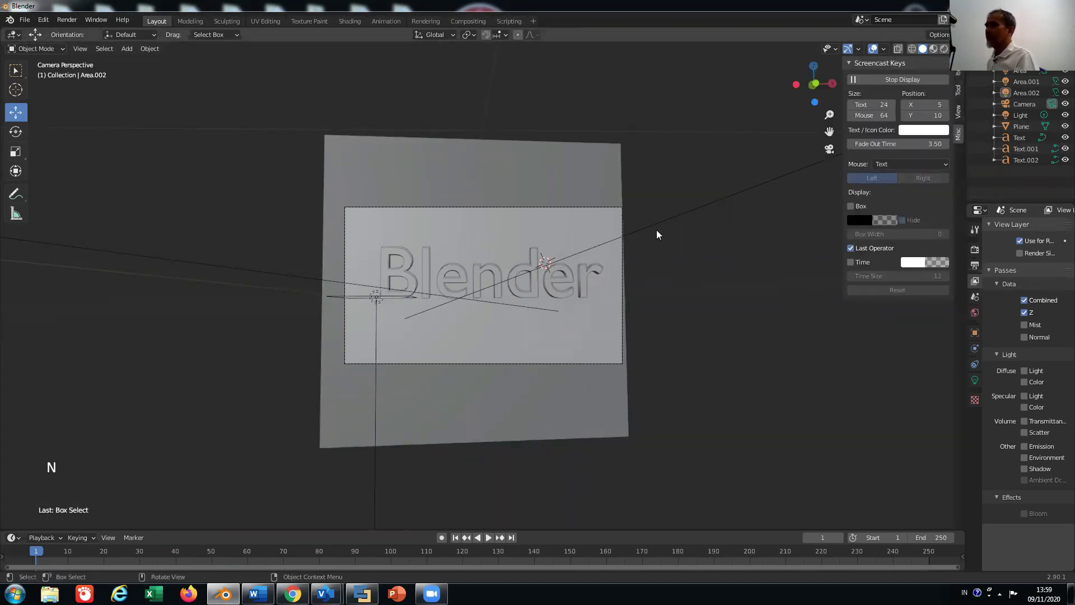
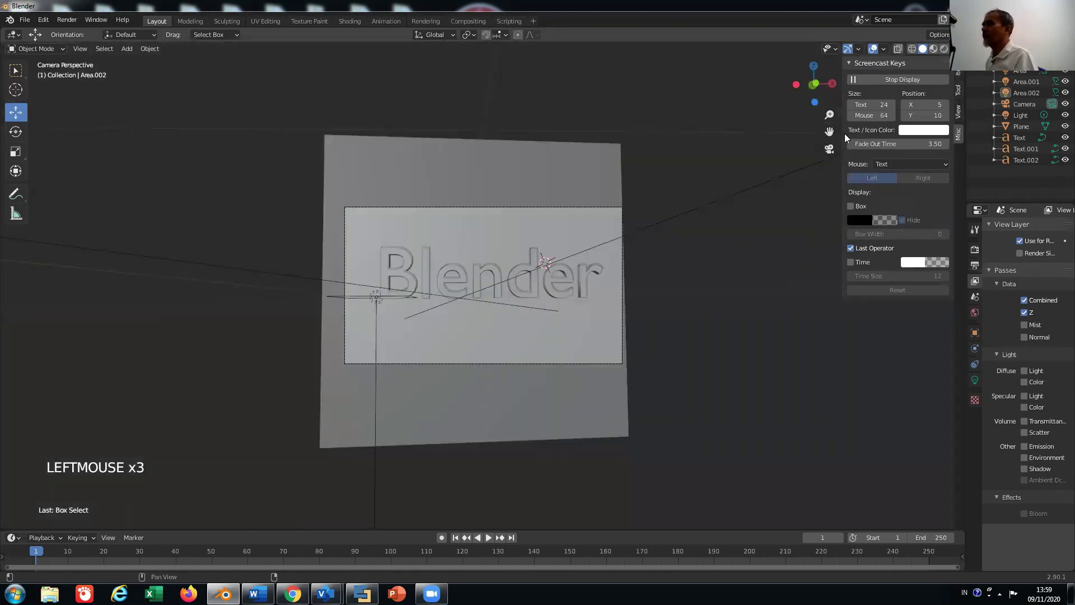
key("n")
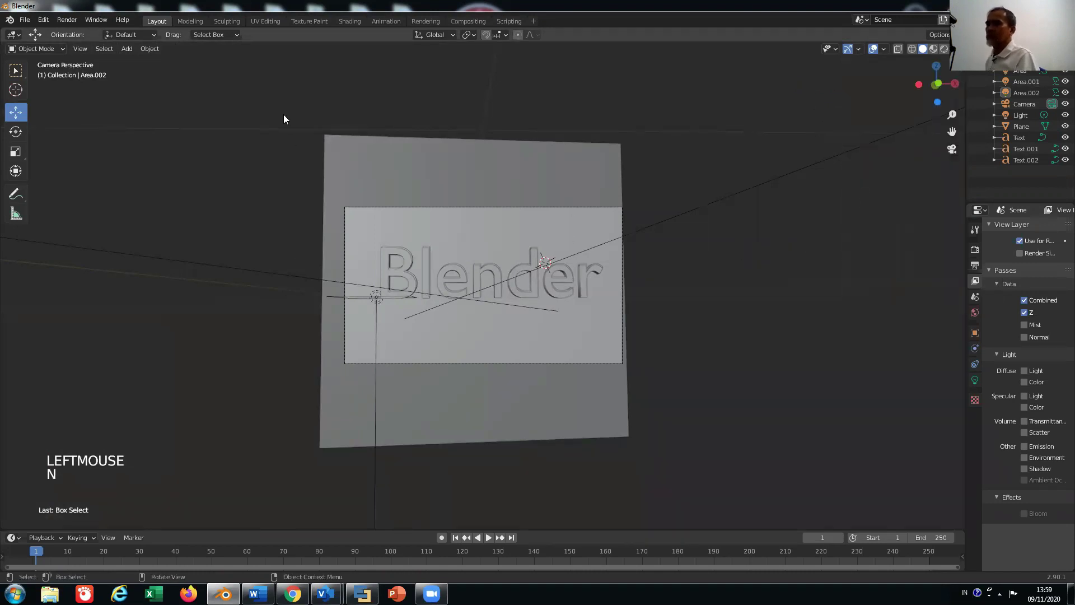
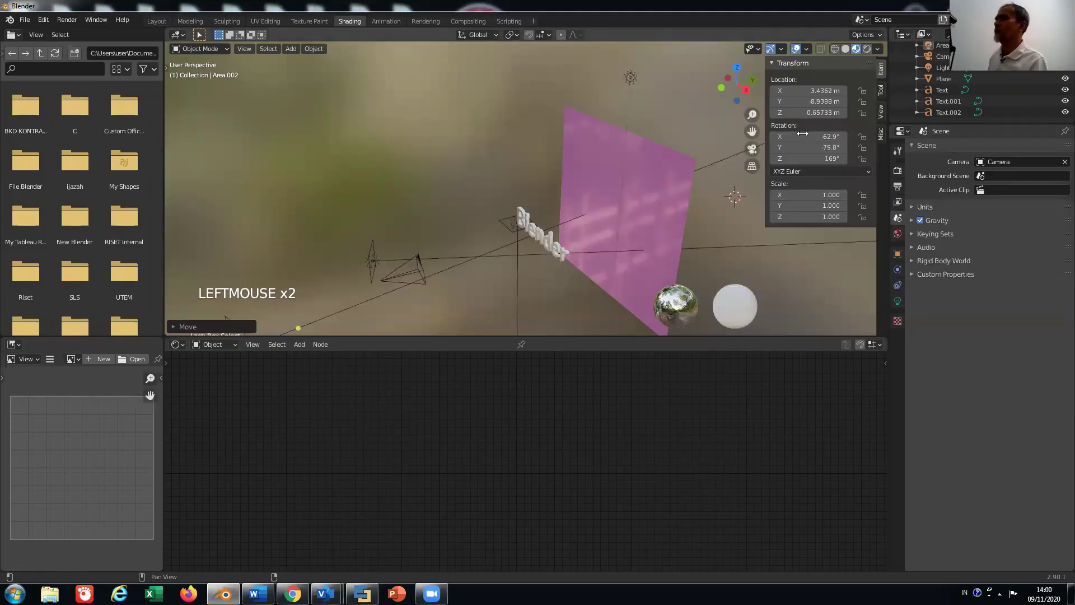
left_click(753, 153)
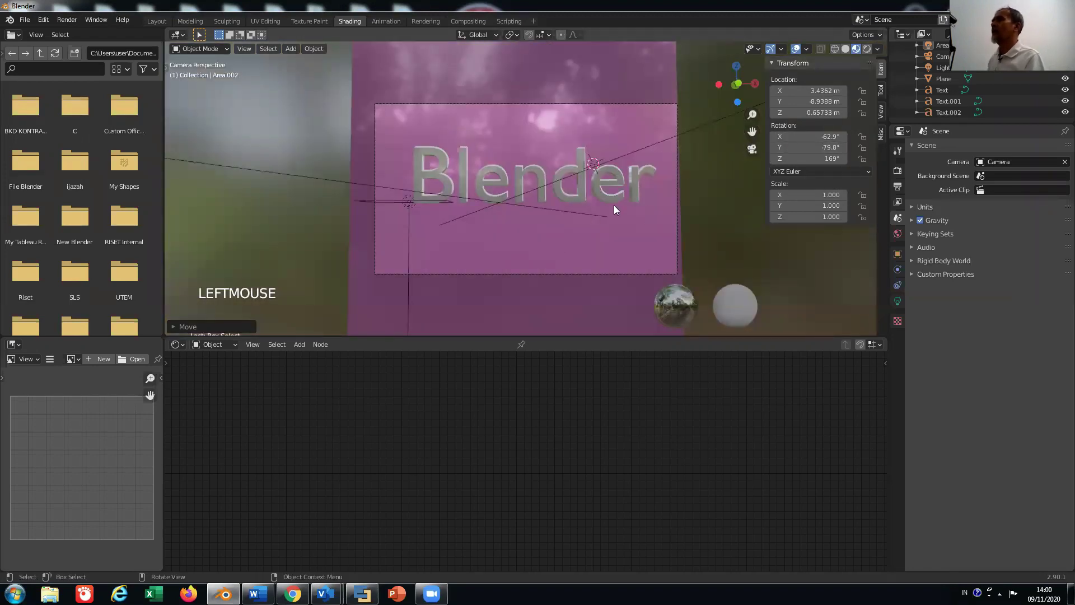
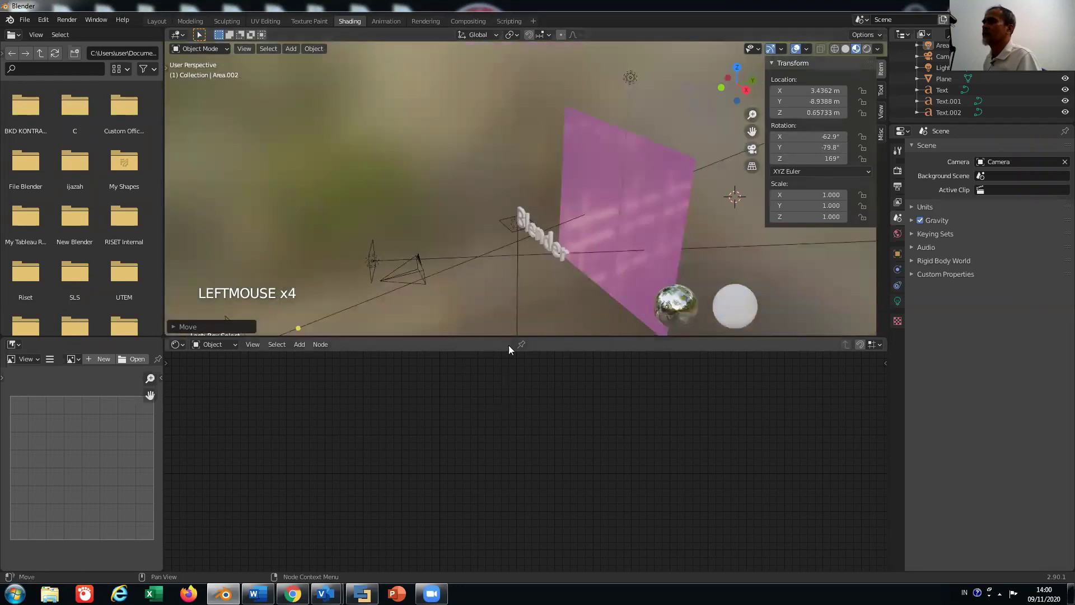
Select Text.002 and try Material.001 with a red base colour.
left_click(569, 256)
left_click(558, 248)
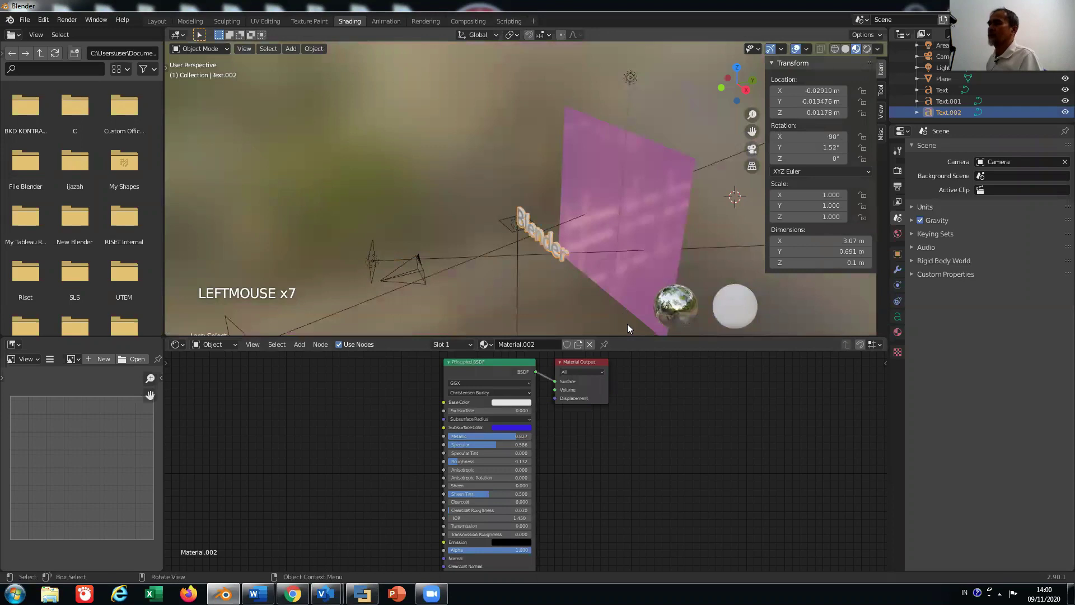
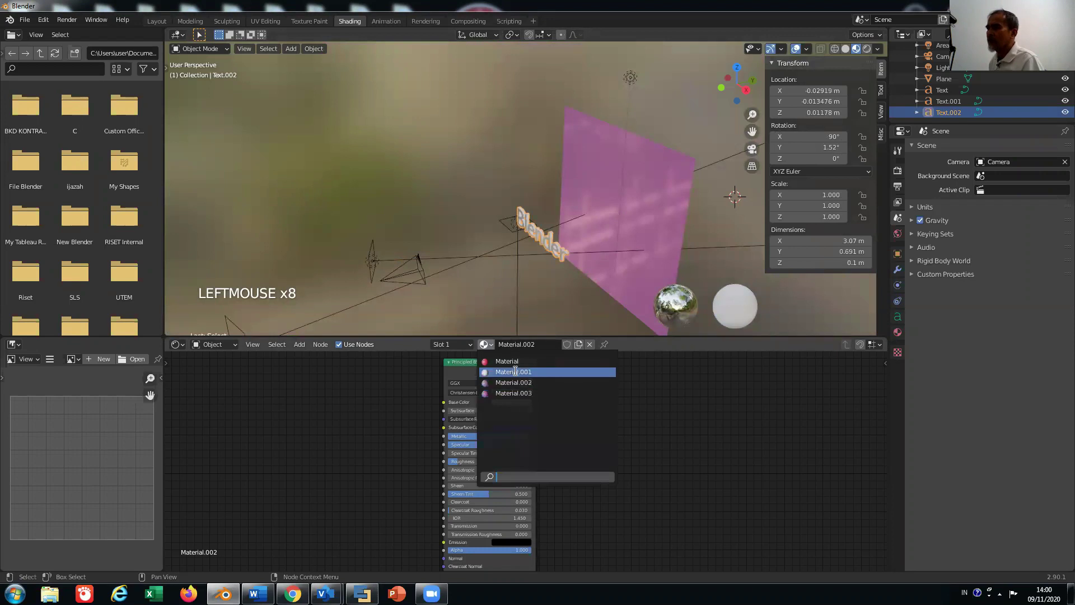
left_click(517, 374)
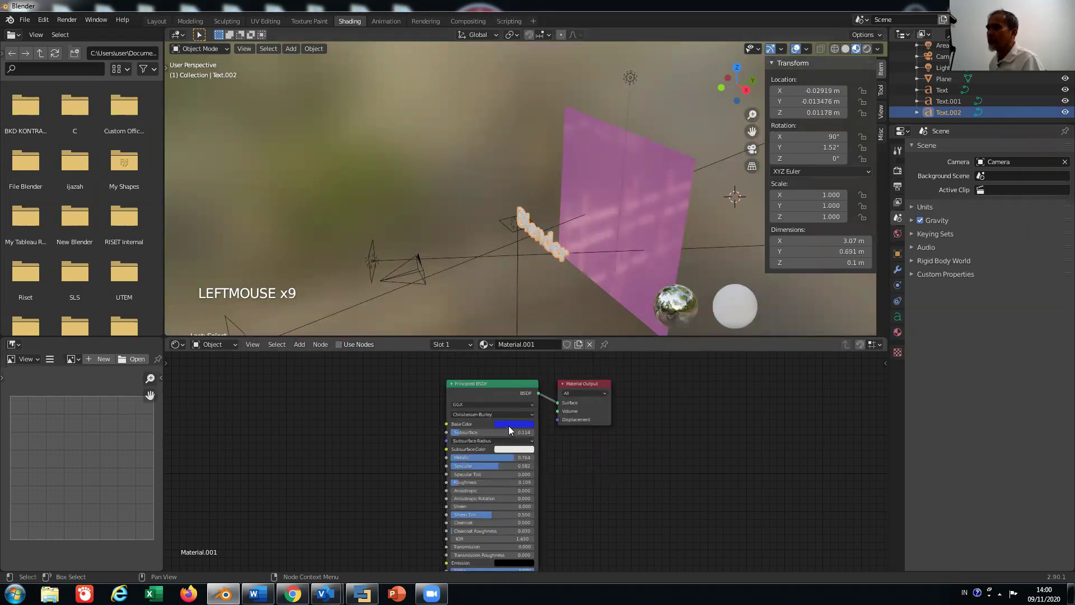
left_click(531, 366)
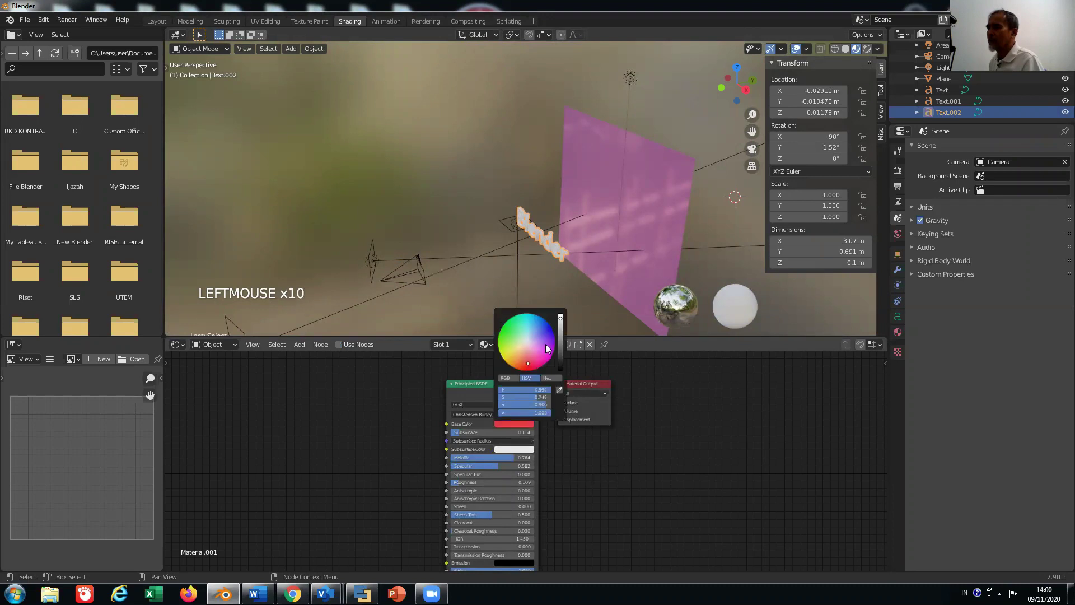
left_click(519, 434)
left_click(514, 436)
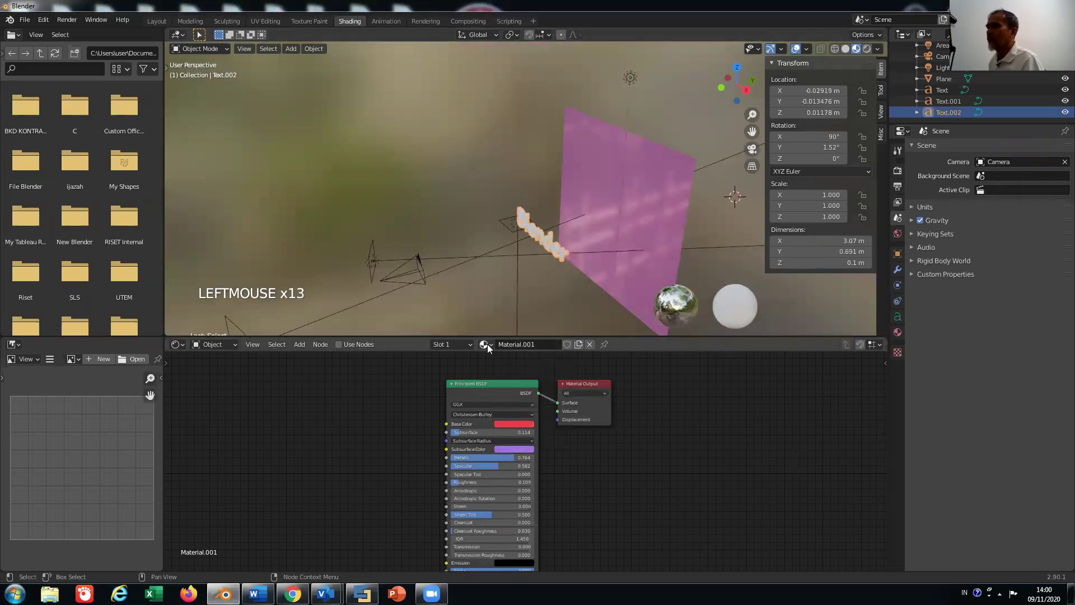
Switch Text.002 back to Material.002, set its Base Color to blue and render.
left_click(509, 388)
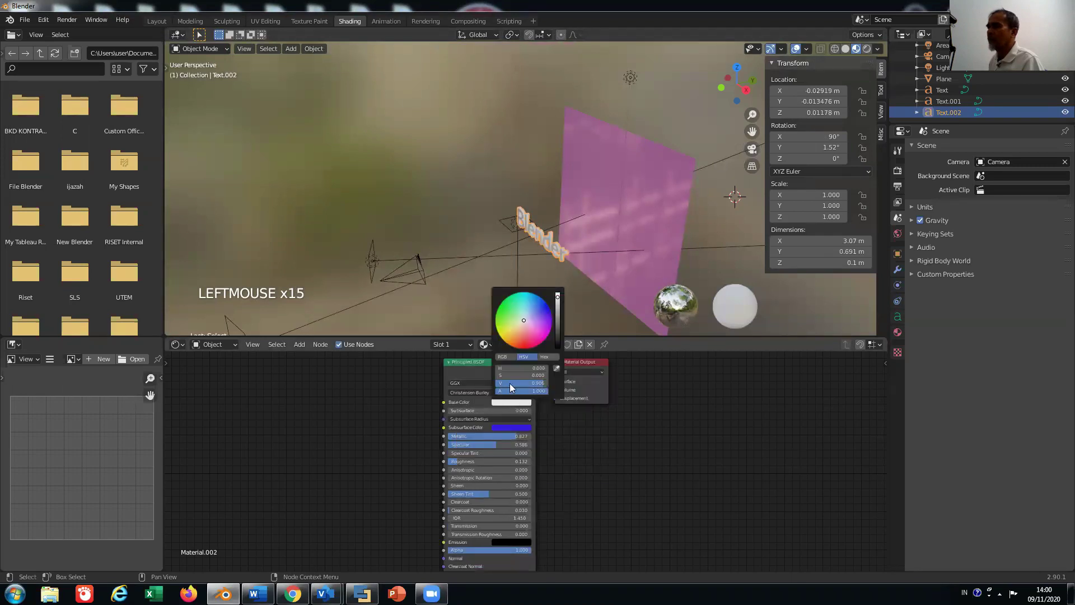
left_click(524, 347)
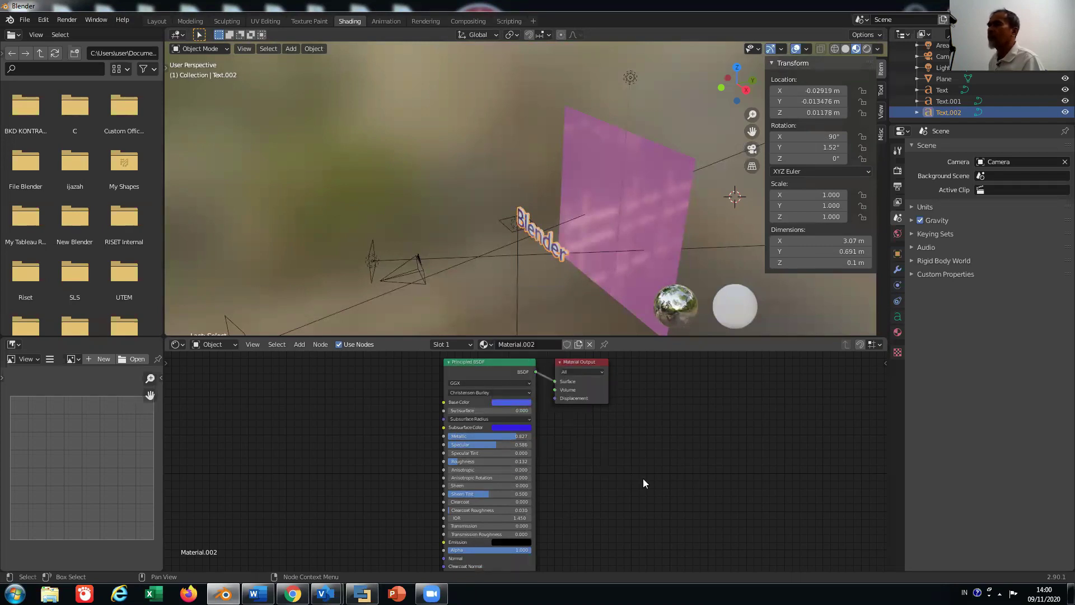
left_click(487, 80)
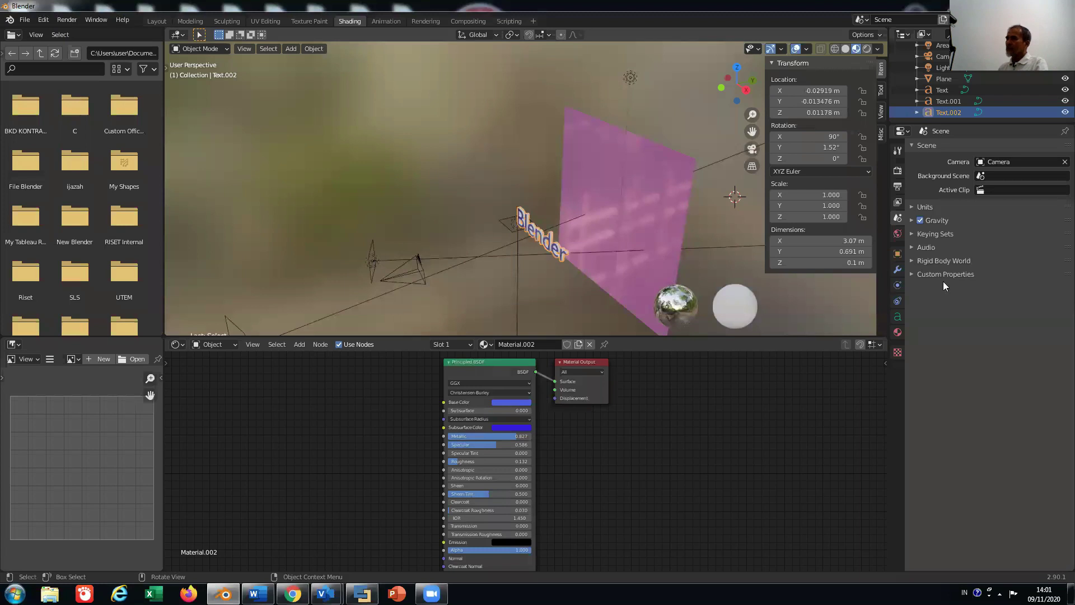
Set Area.001's power to 300 W and Area.002's power to 100 W.
left_click(991, 228)
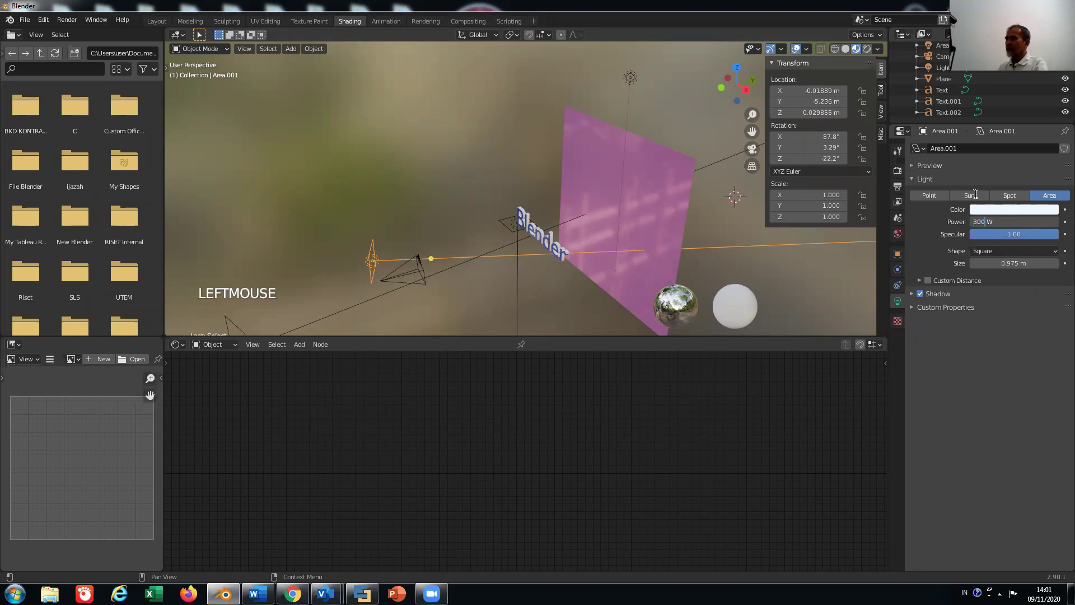
key("BackSpace")
key("0")
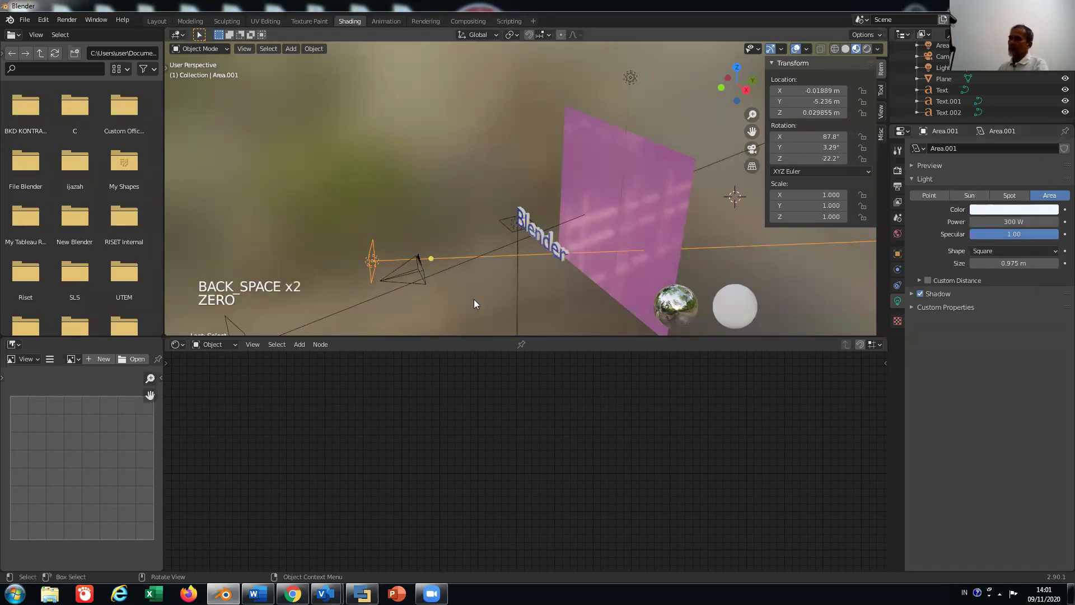
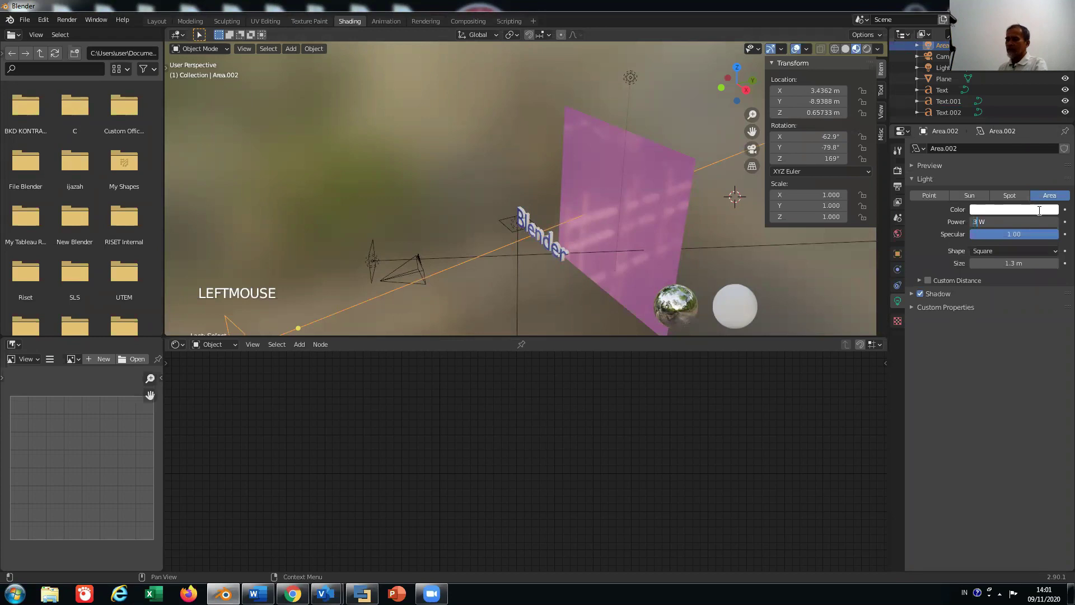
key("0")
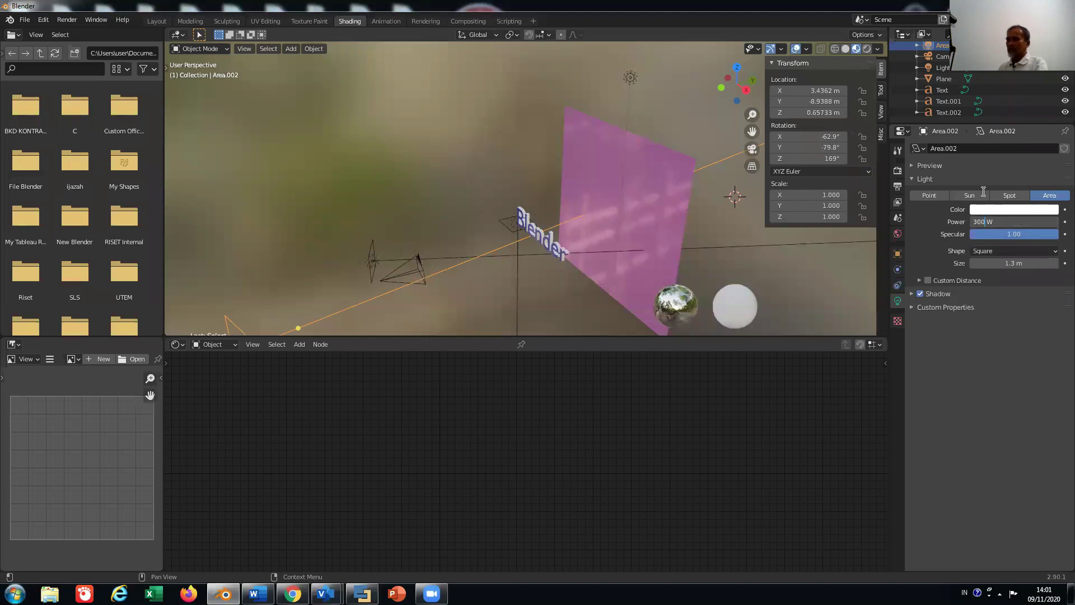
key("BackSpace")
key("0")
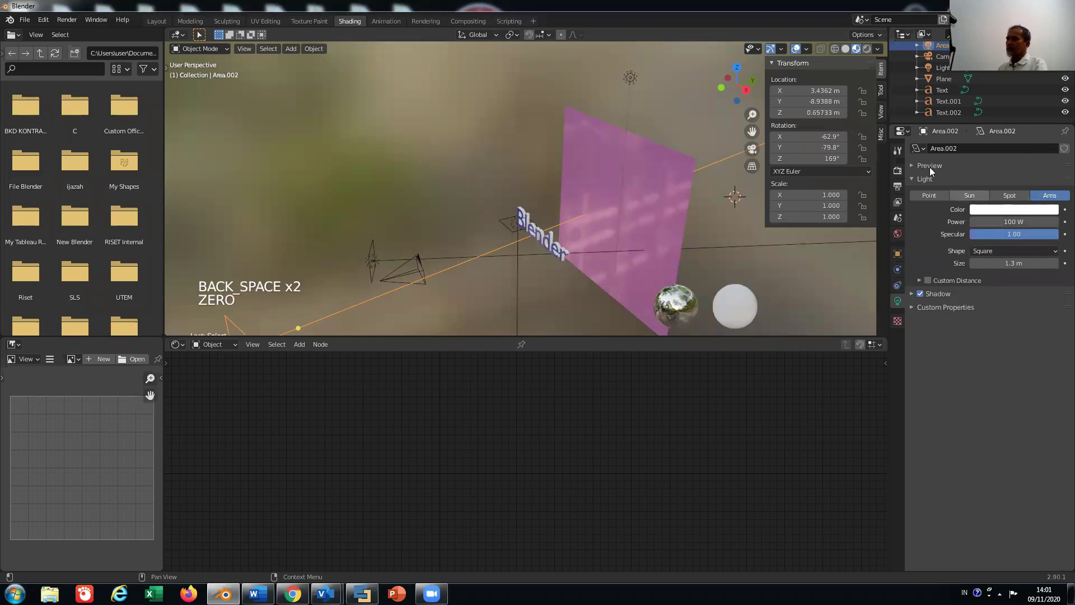
scroll("down", 3)
Lower Area.001's power from 300 W to 100 W to match Area.002.
scroll("down", 3)
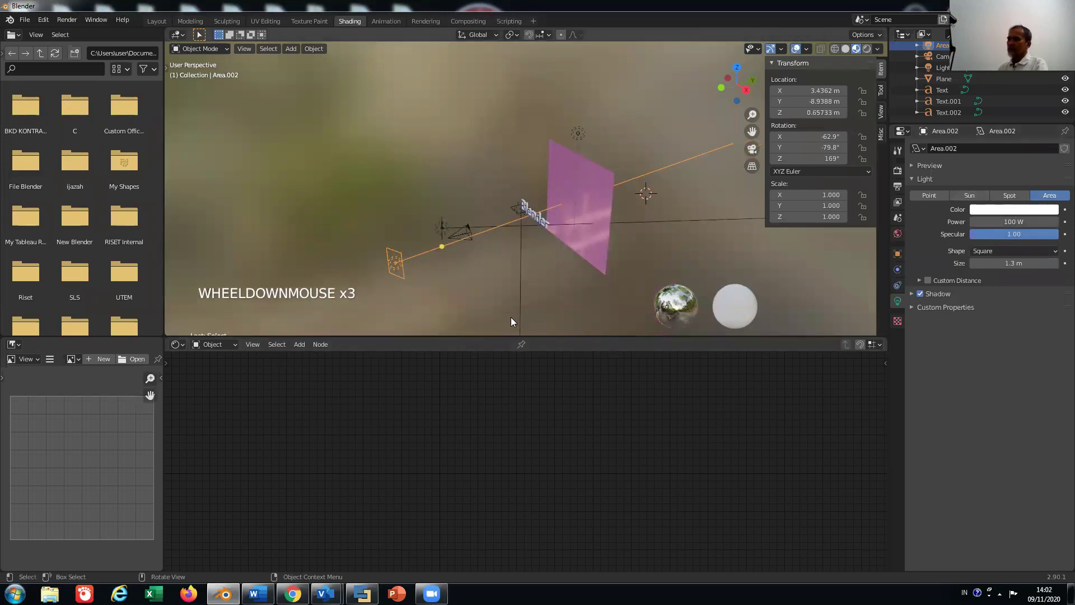
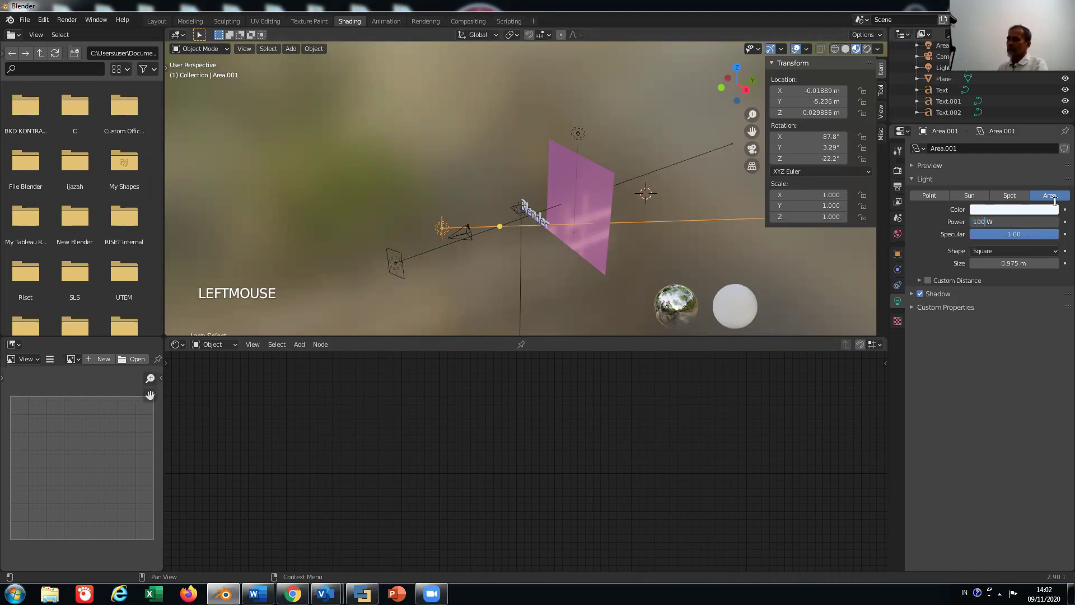
key("0")
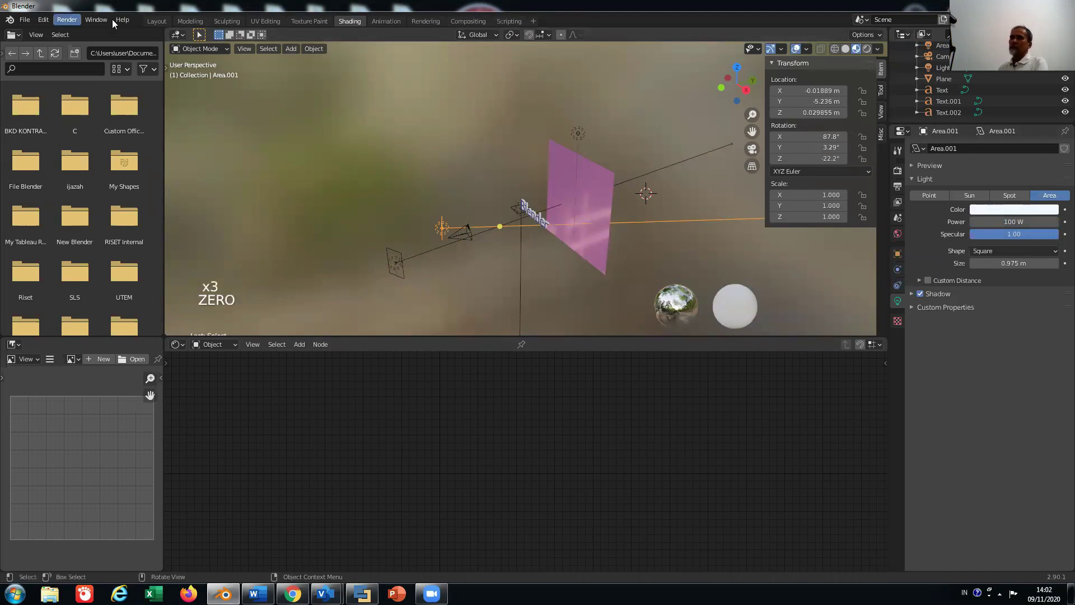
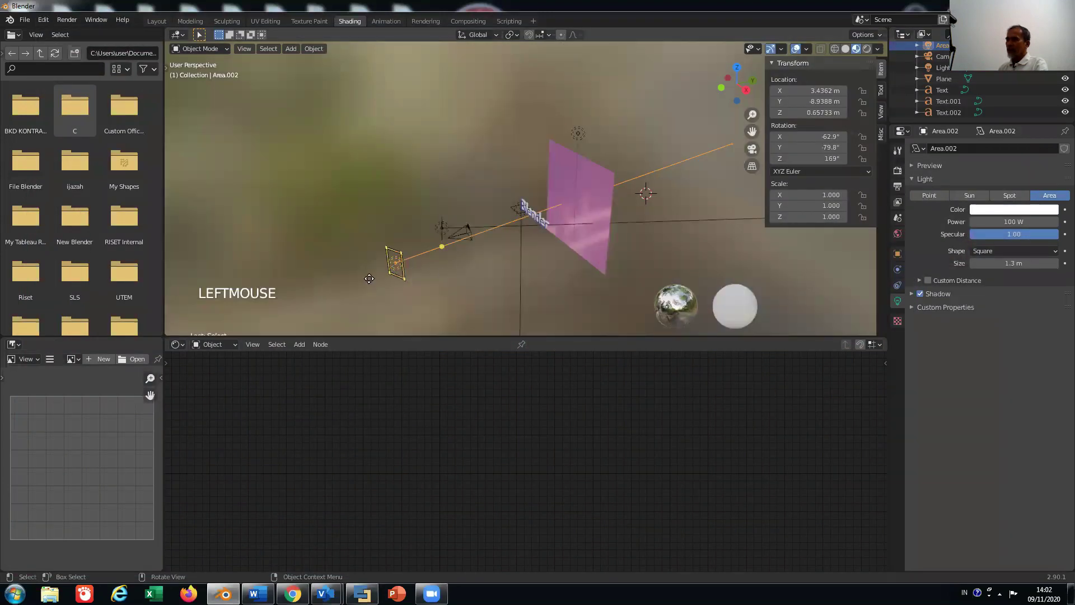
Set the Area.002 light's size from 1.3 m to 0 m.
left_click(434, 258)
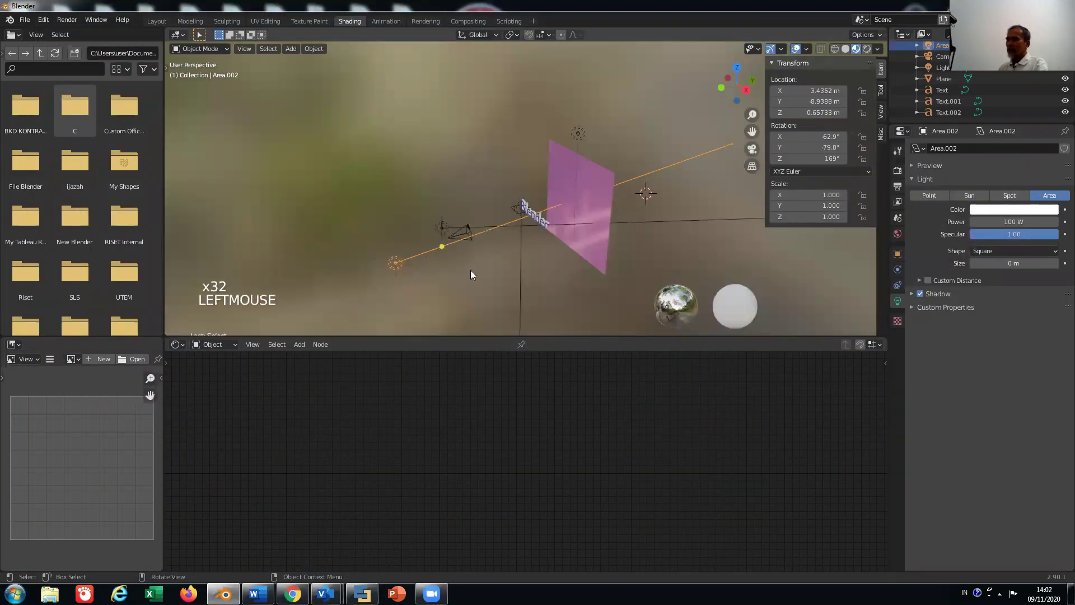
left_click(574, 250)
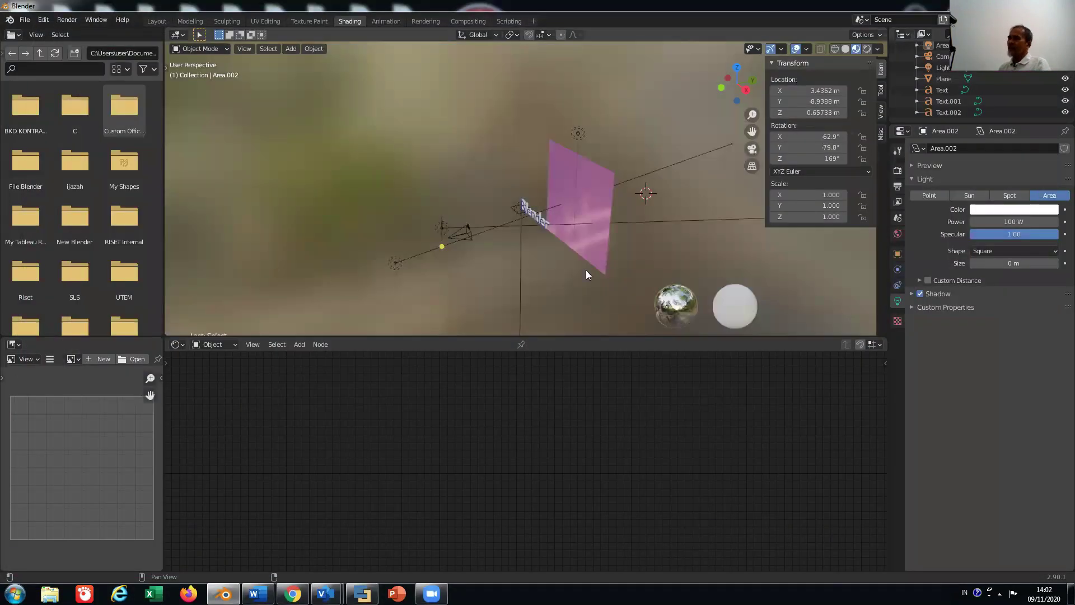
Move the pink Plane along X to sit behind the text and check it through the camera view.
left_click(790, 123)
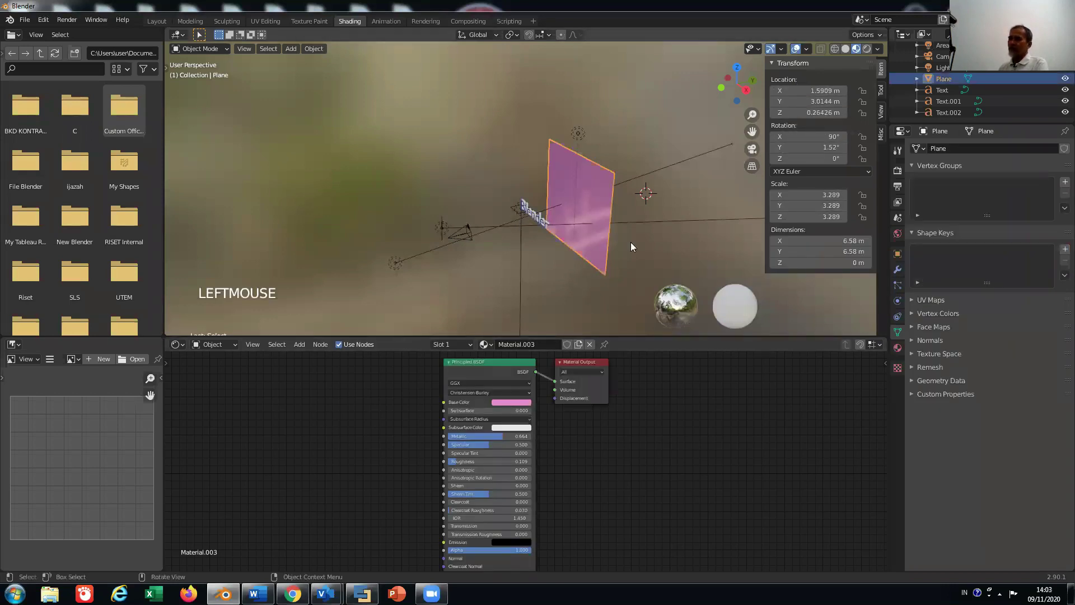
key("n")
key("n")
key("n")
key("n")
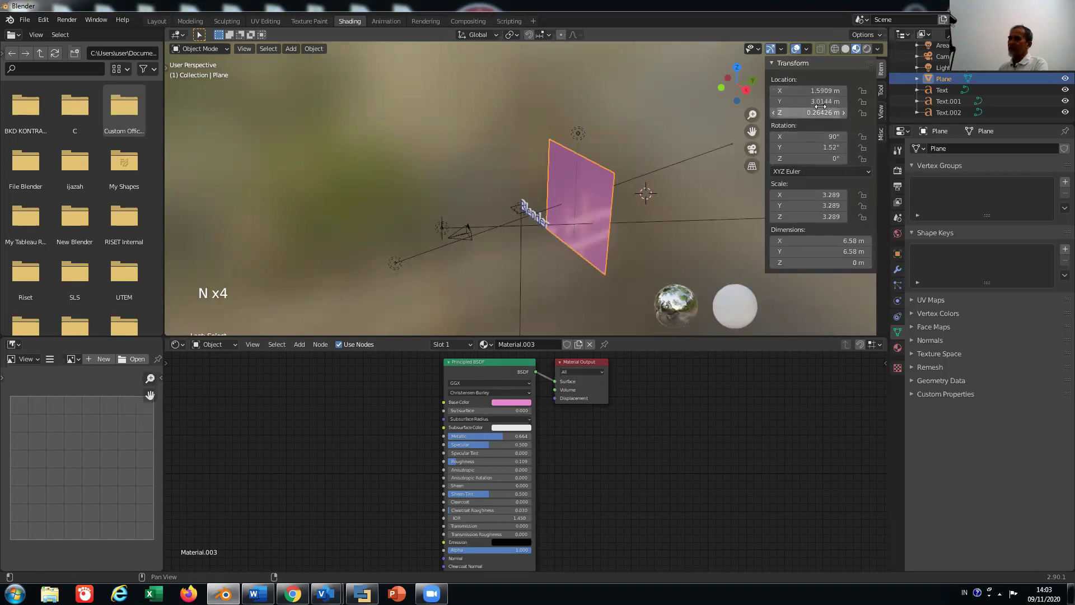
left_click(758, 154)
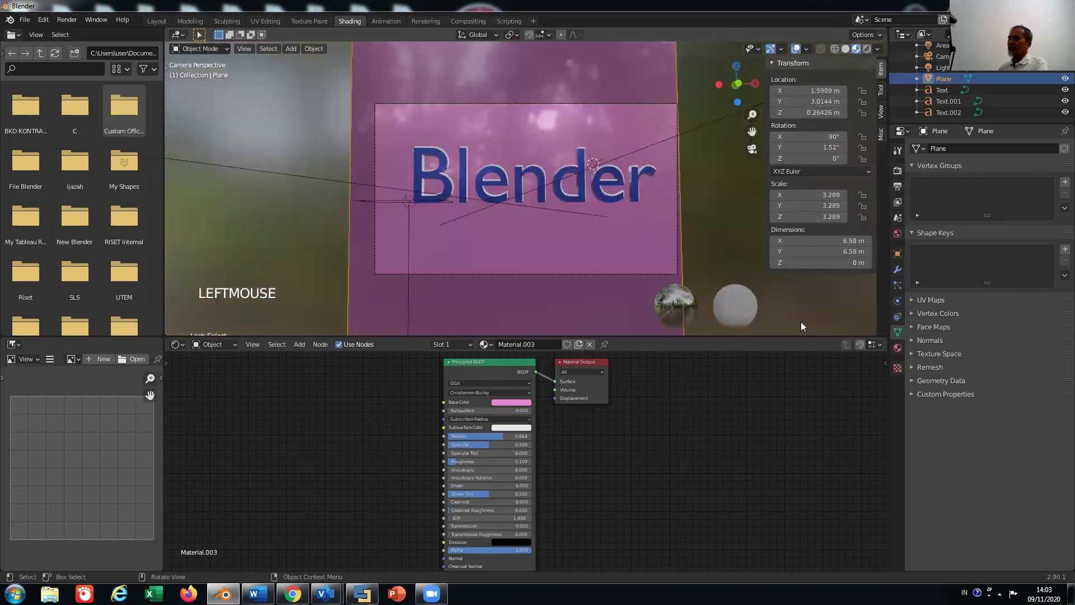